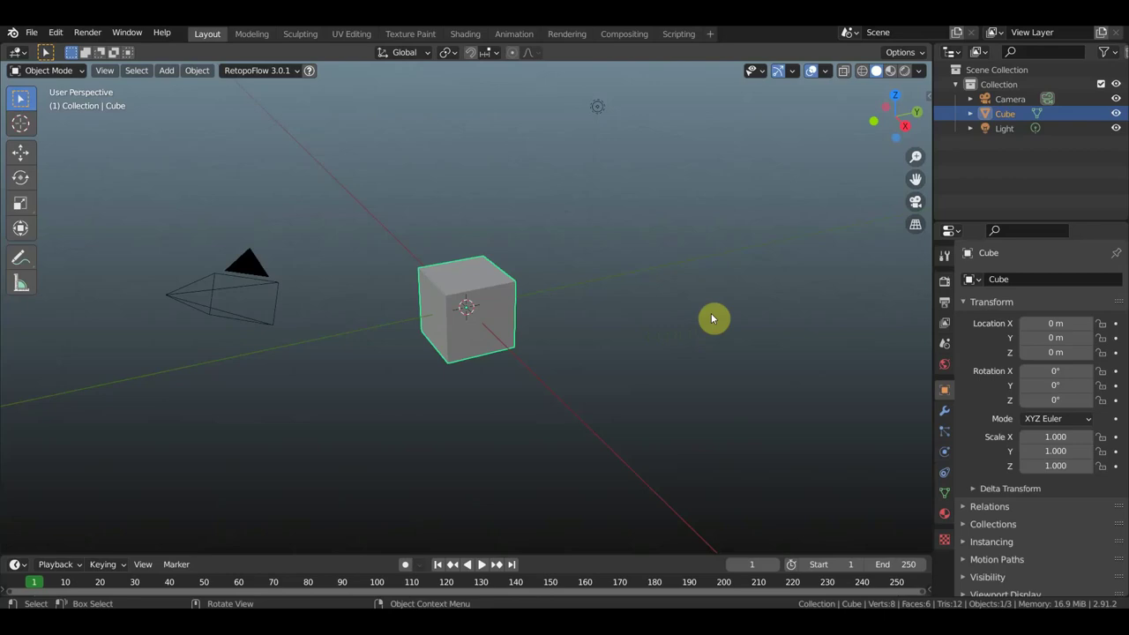
# Delete the default cube and add a flat plane mesh at the world origin
pyautogui.press('Delete')
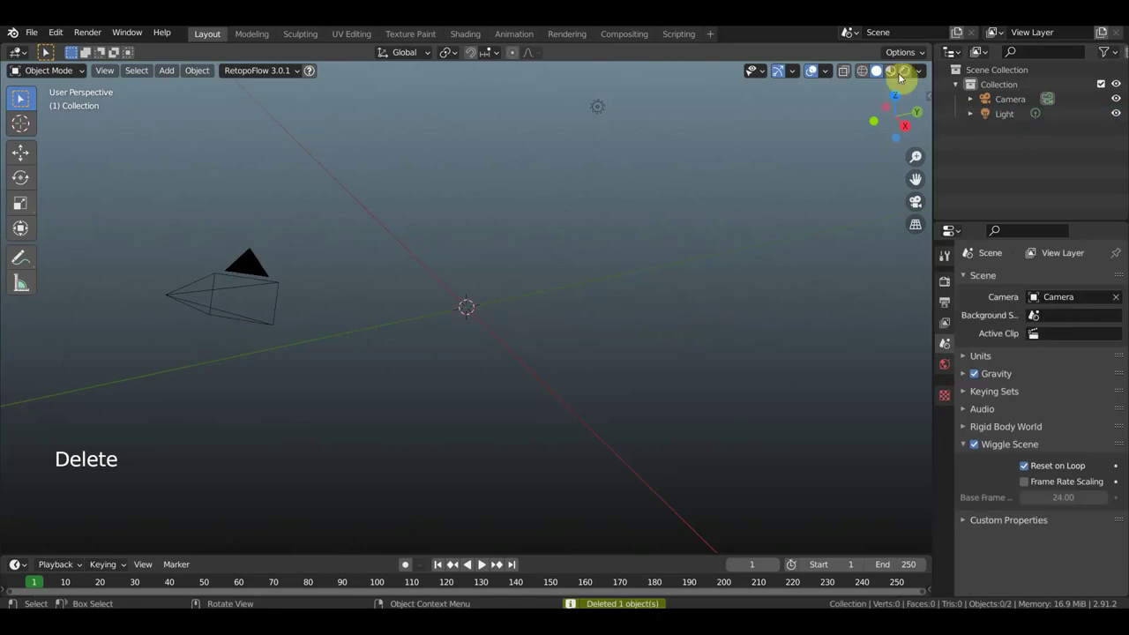
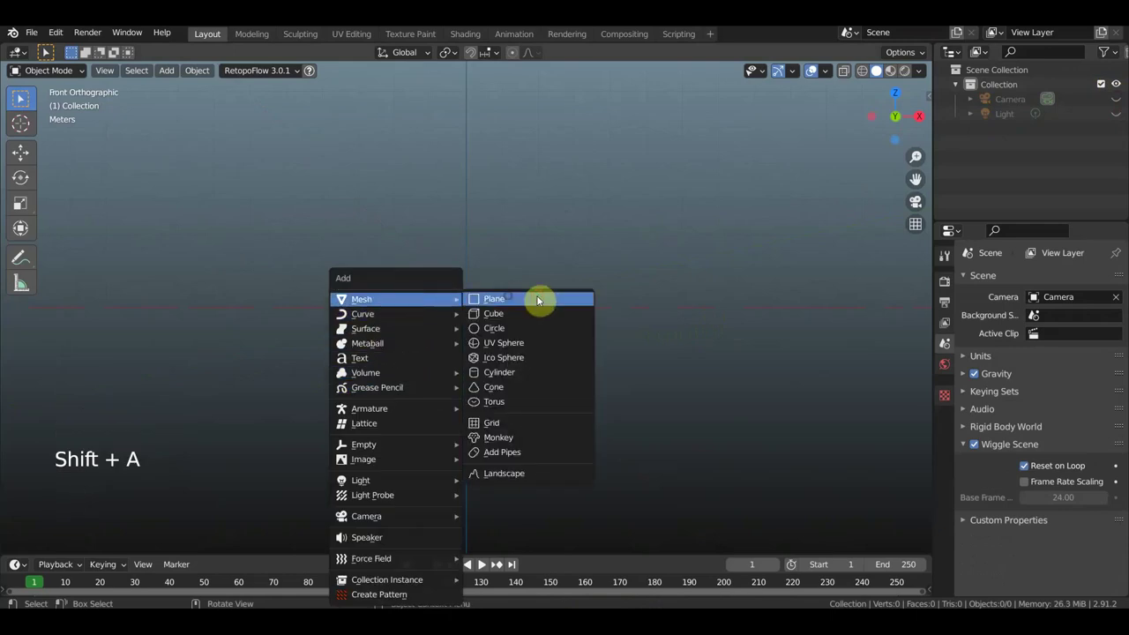
pyautogui.middleClick(570, 313)
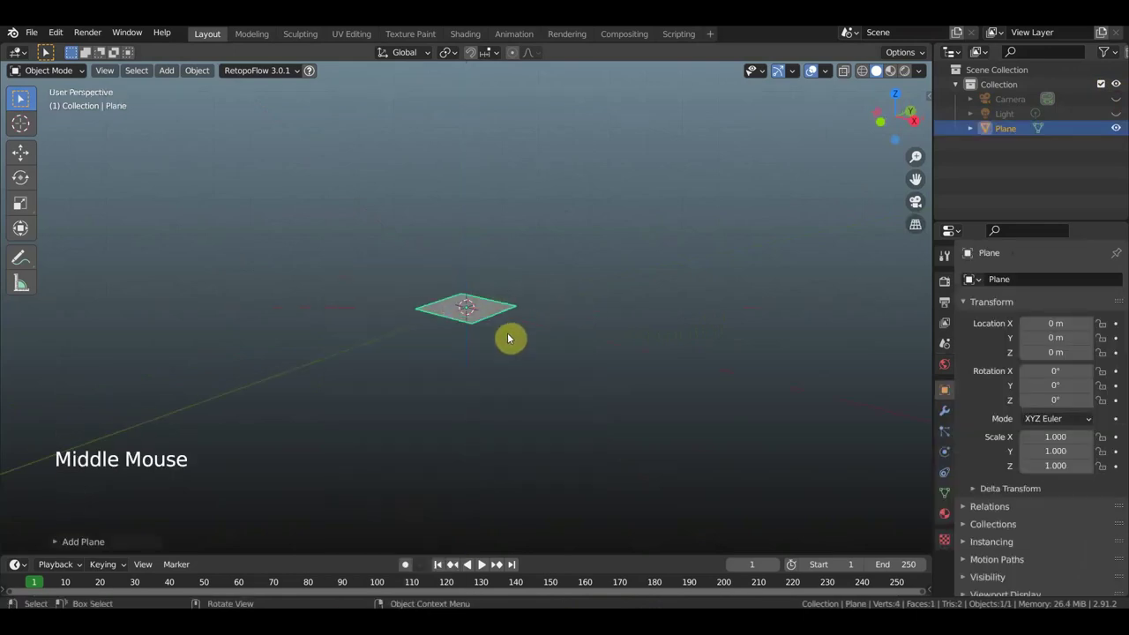
pyautogui.click(52, 79)
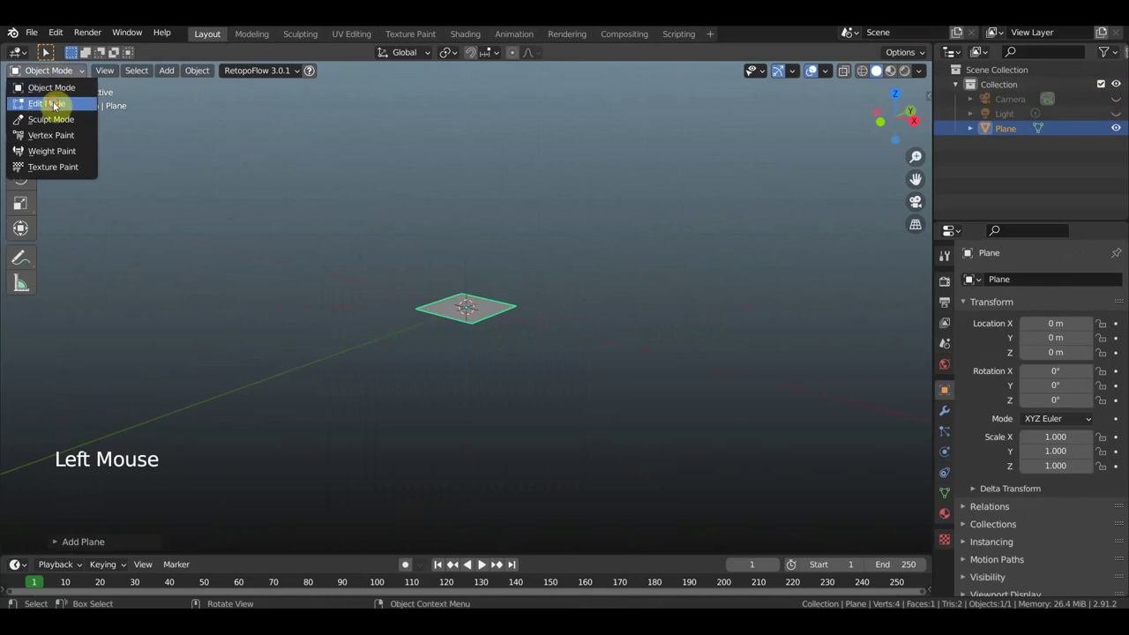
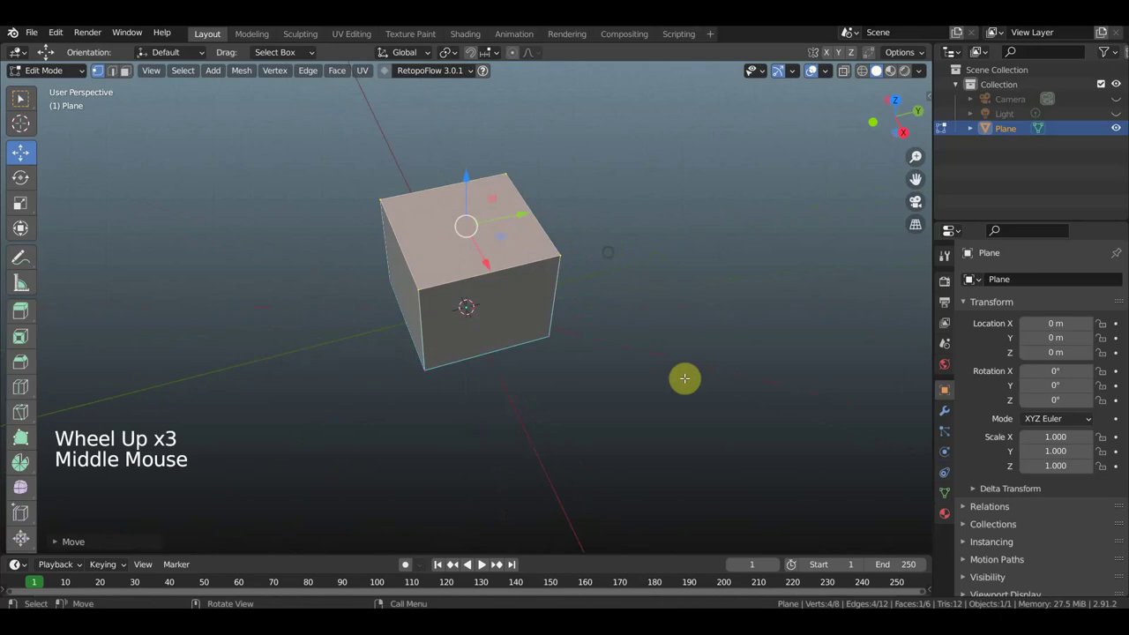
# Extrude the plane upward into a six-faced slab in Edit Mode, undoing an accidental subdivision
pyautogui.press('a')
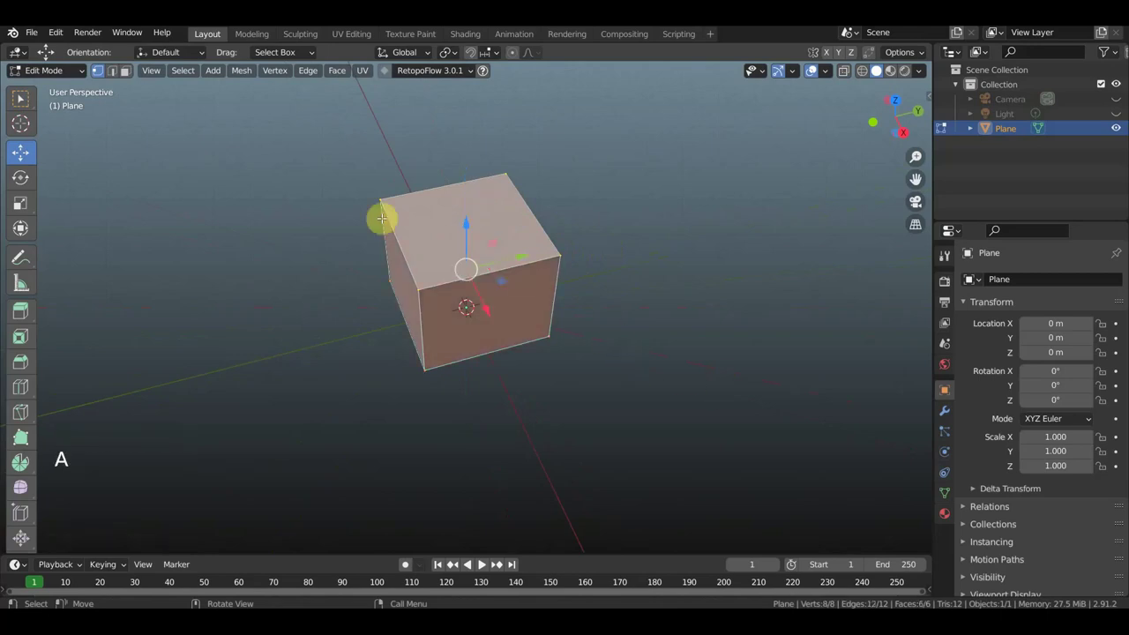
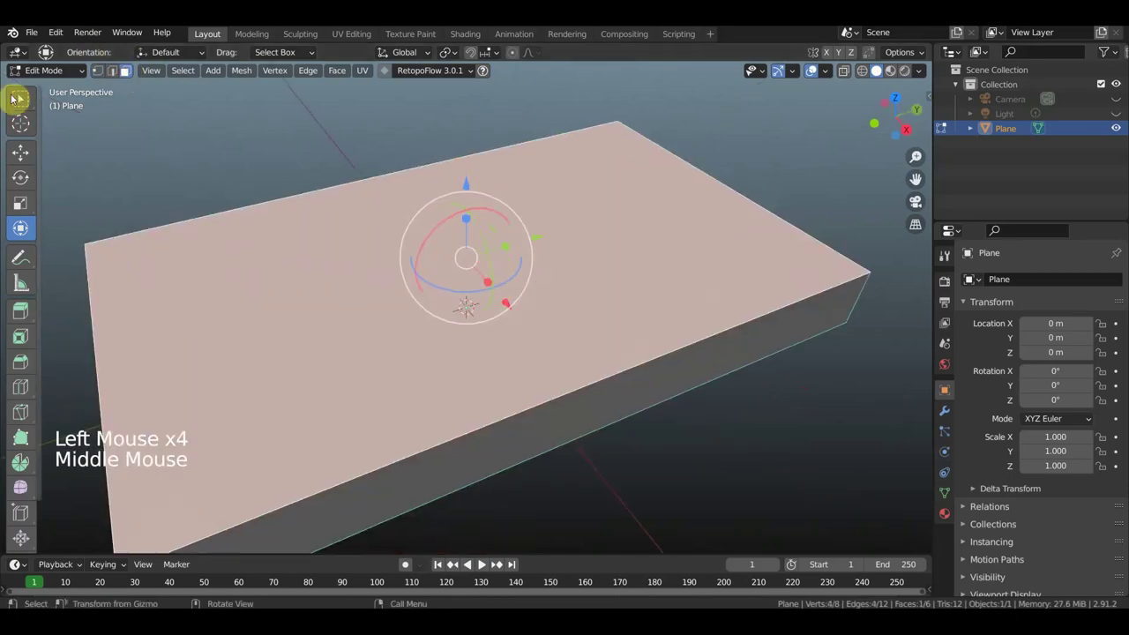
pyautogui.click(28, 107)
pyautogui.middleClick(21, 98)
pyautogui.rightClick(21, 98)
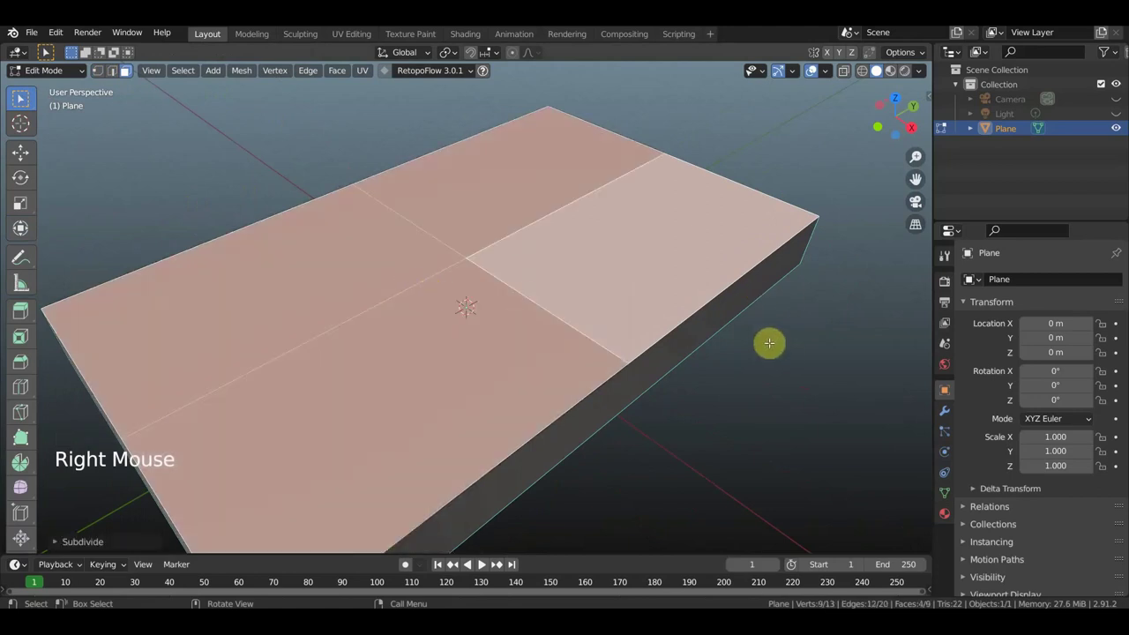
pyautogui.press('ctrl+z')
pyautogui.scroll(-3)
pyautogui.middleClick(21, 99)
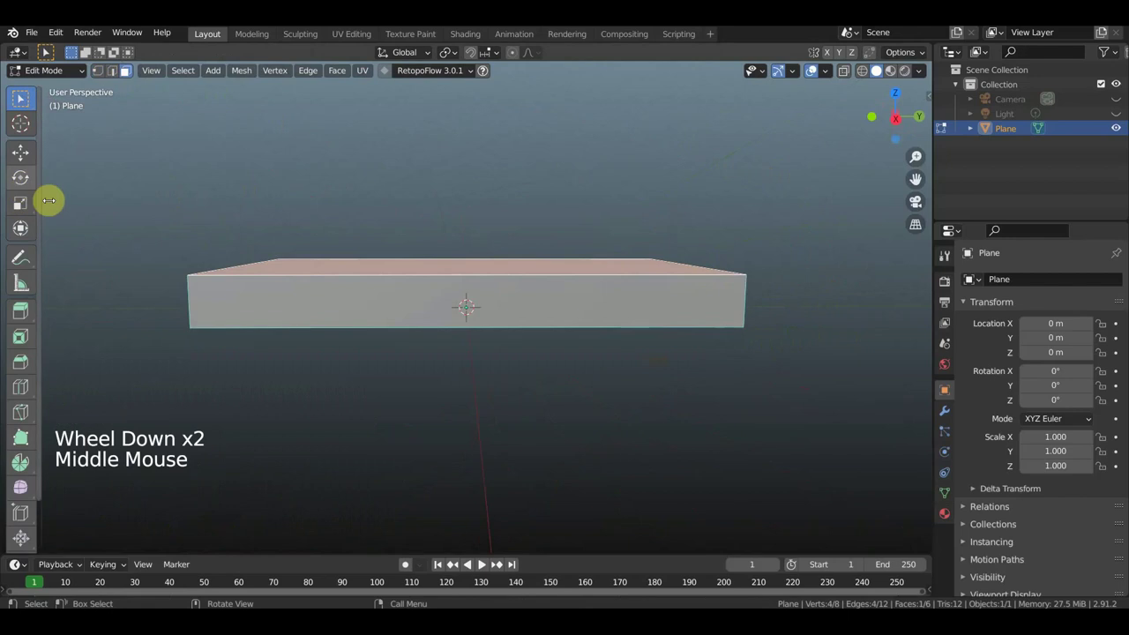
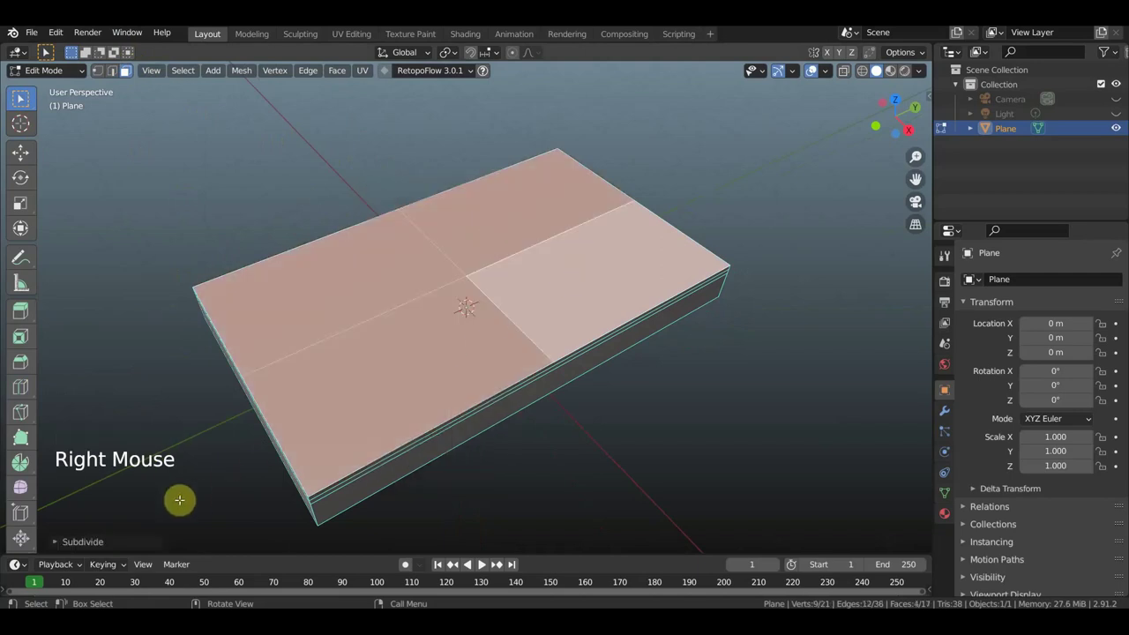
# Subdivide the slab's top face with a raised cut count into a dense grid of about 14,600 faces
pyautogui.click(97, 545)
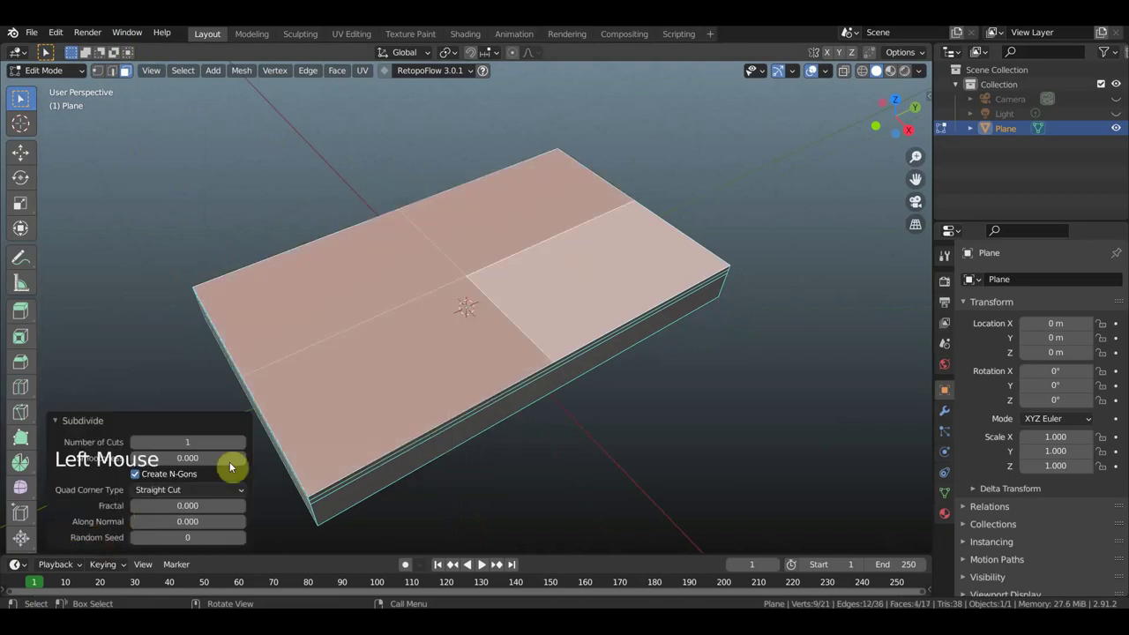
pyautogui.click(242, 446)
pyautogui.click(242, 446)
pyautogui.click(242, 446)
pyautogui.click(242, 446)
pyautogui.click(243, 446)
pyautogui.click(242, 446)
pyautogui.click(243, 446)
pyautogui.doubleClick(243, 446)
pyautogui.click(242, 446)
pyautogui.rightClick(420, 327)
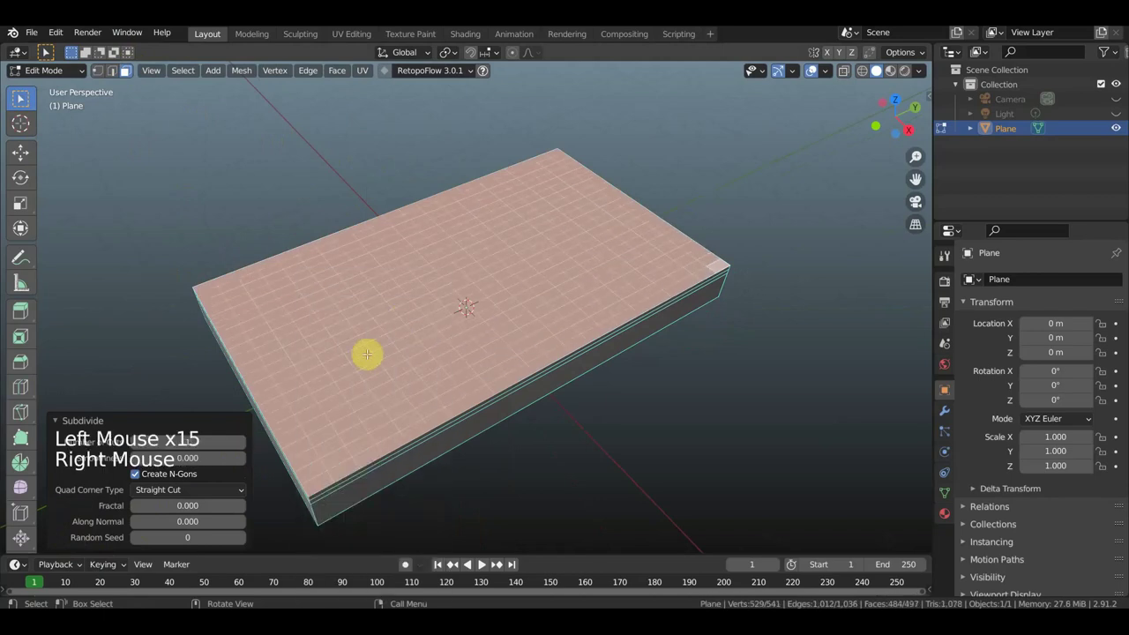
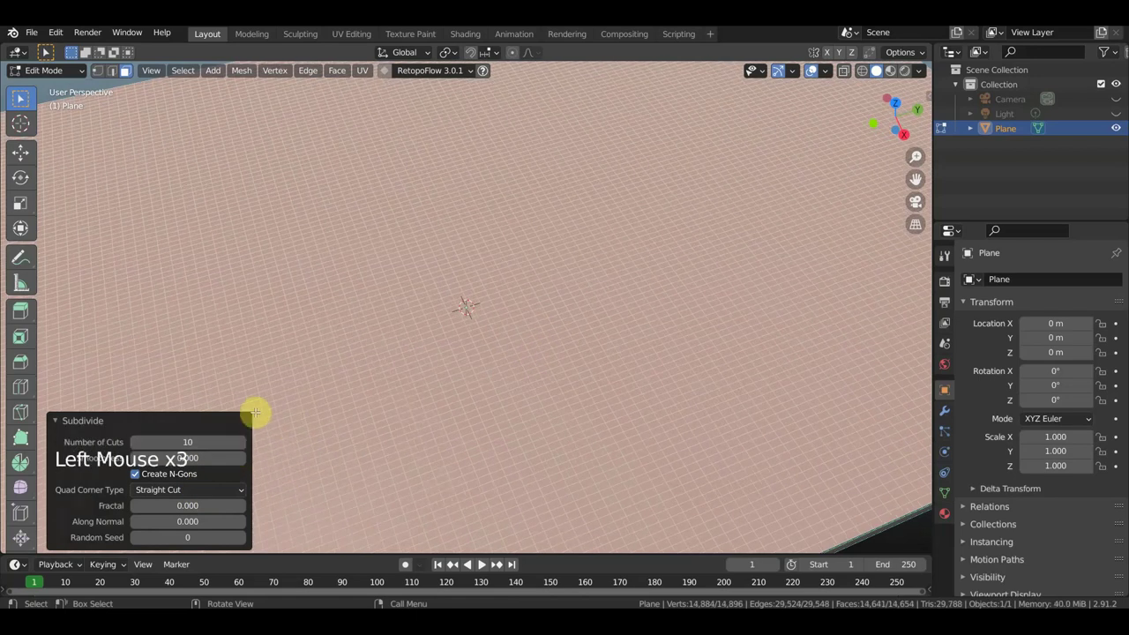
pyautogui.scroll(-3)
pyautogui.scroll(-3)
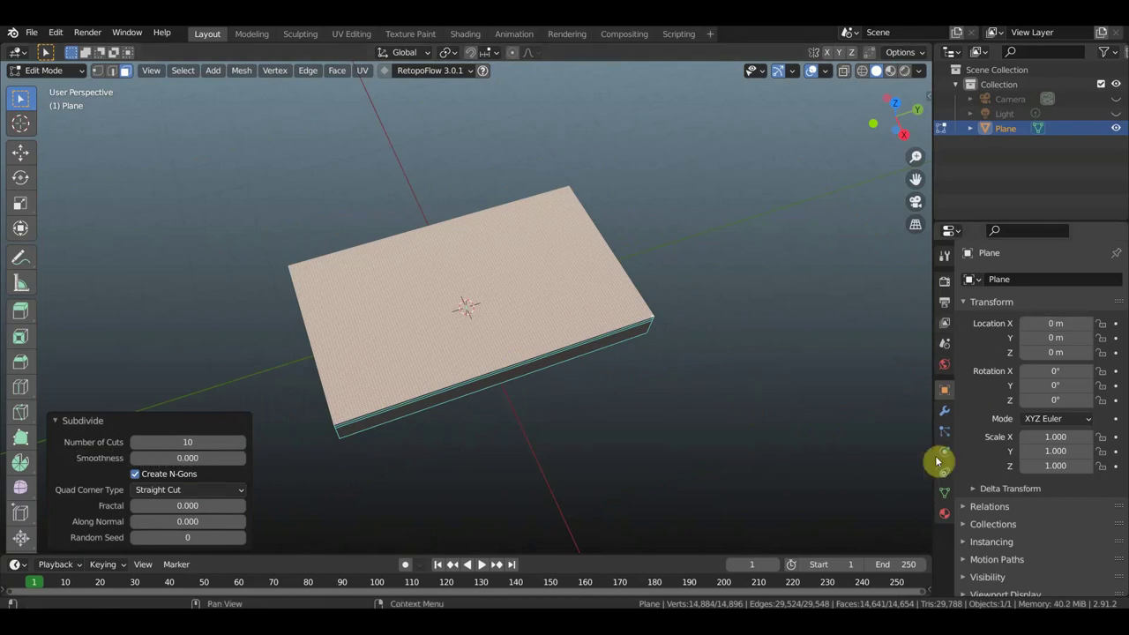
# Add a vertex group on the plane's mesh data and rename it вода
pyautogui.click(948, 499)
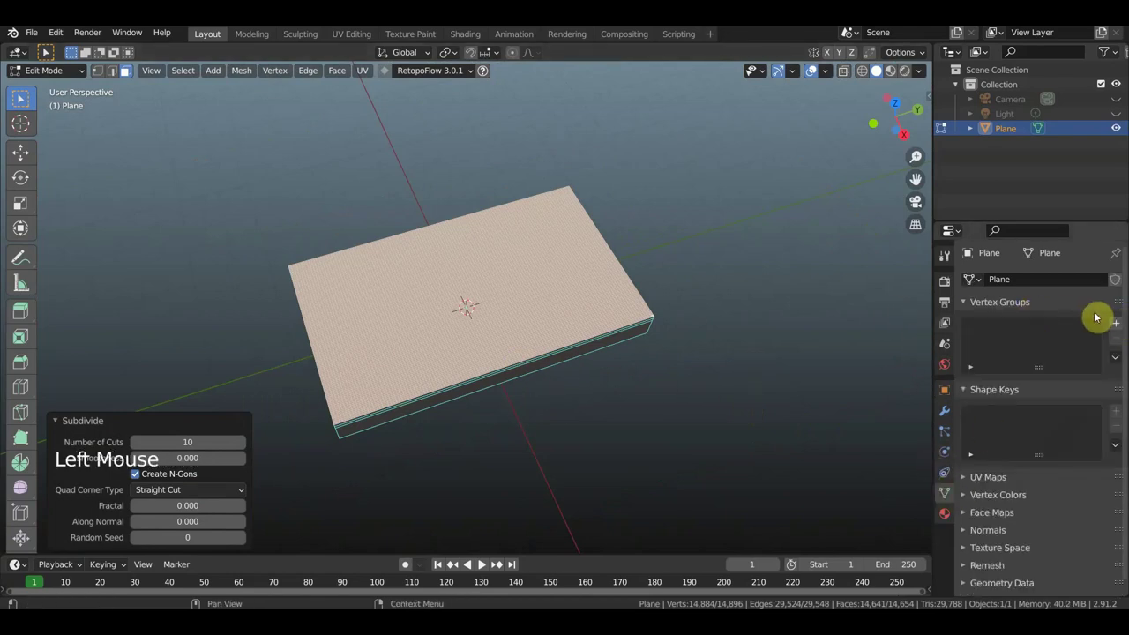
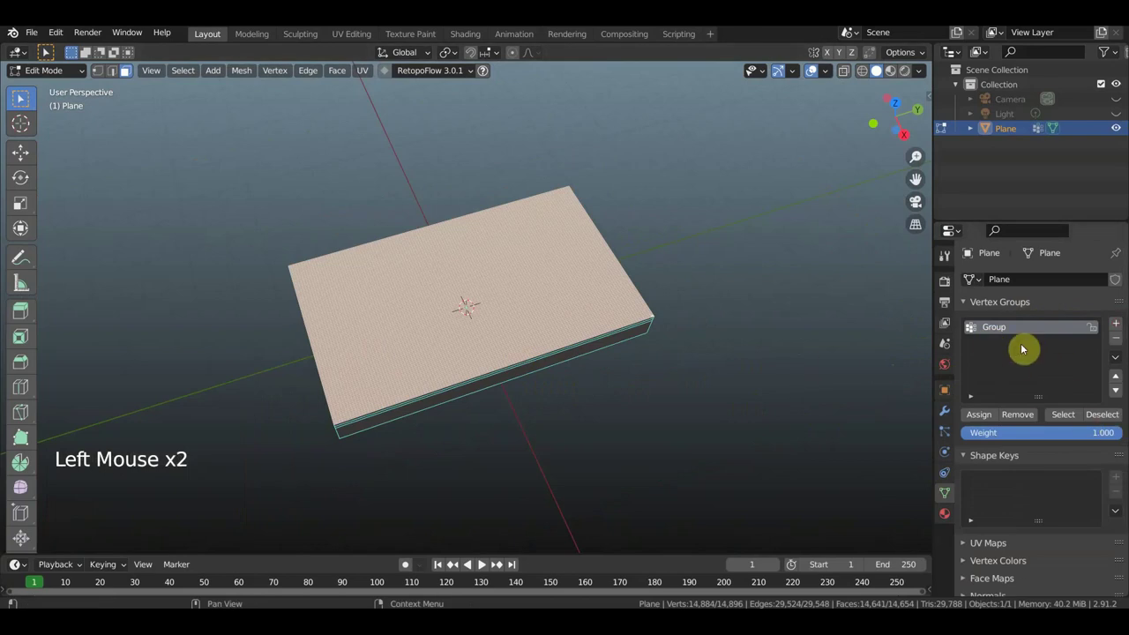
pyautogui.doubleClick(1001, 334)
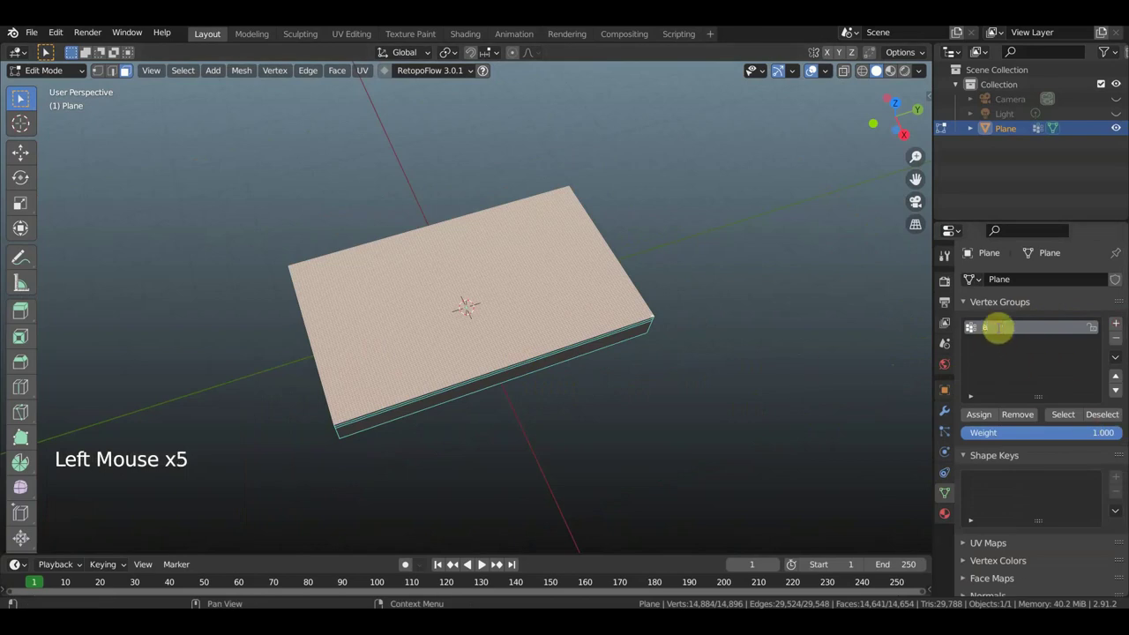
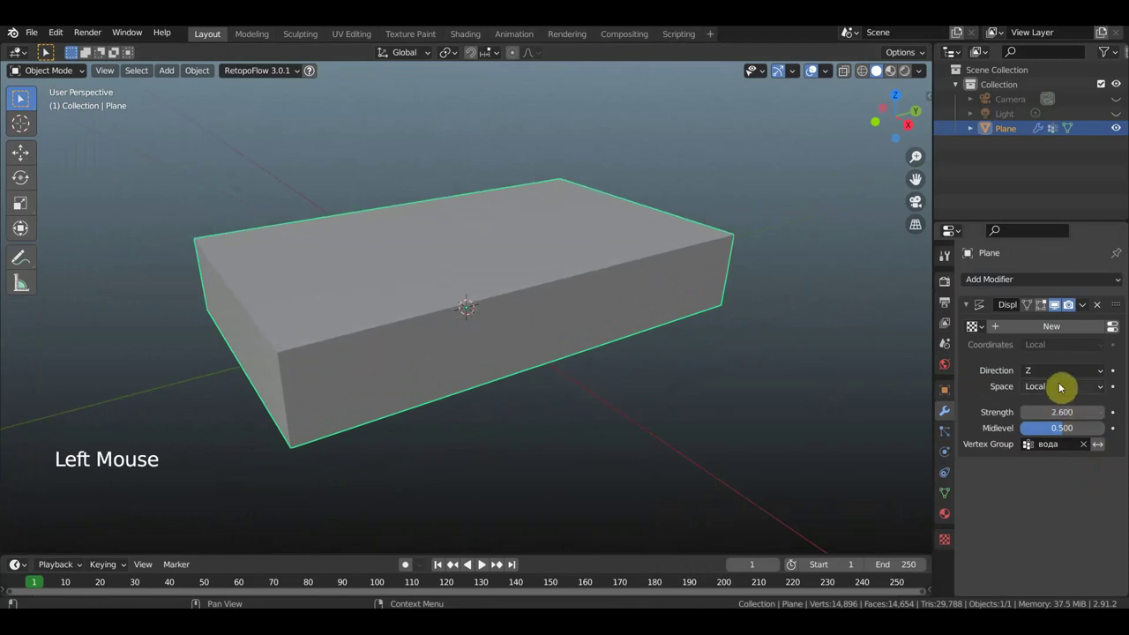
# Give the Displace modifier a new Clouds texture and lower its strength to 0.31
pyautogui.click(1064, 334)
pyautogui.click(1120, 334)
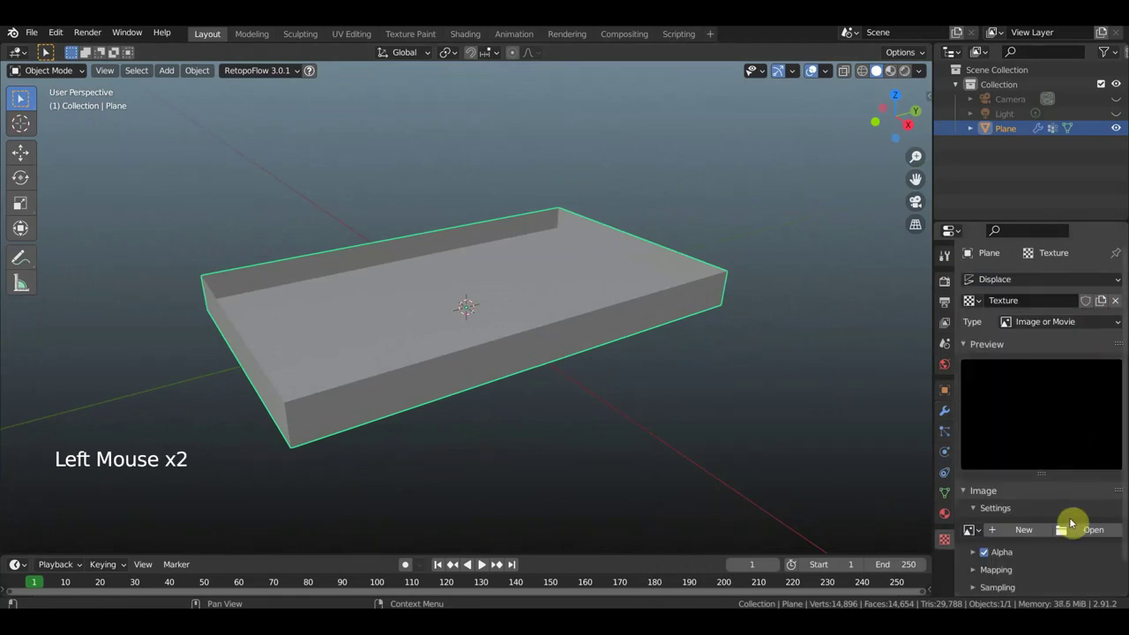
pyautogui.click(1041, 322)
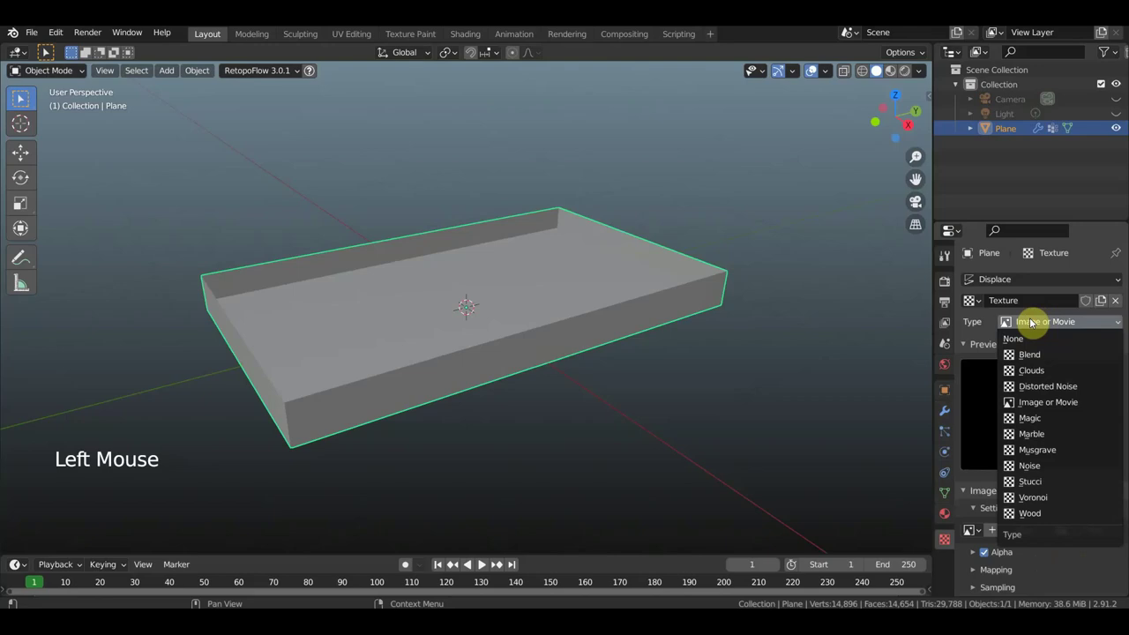
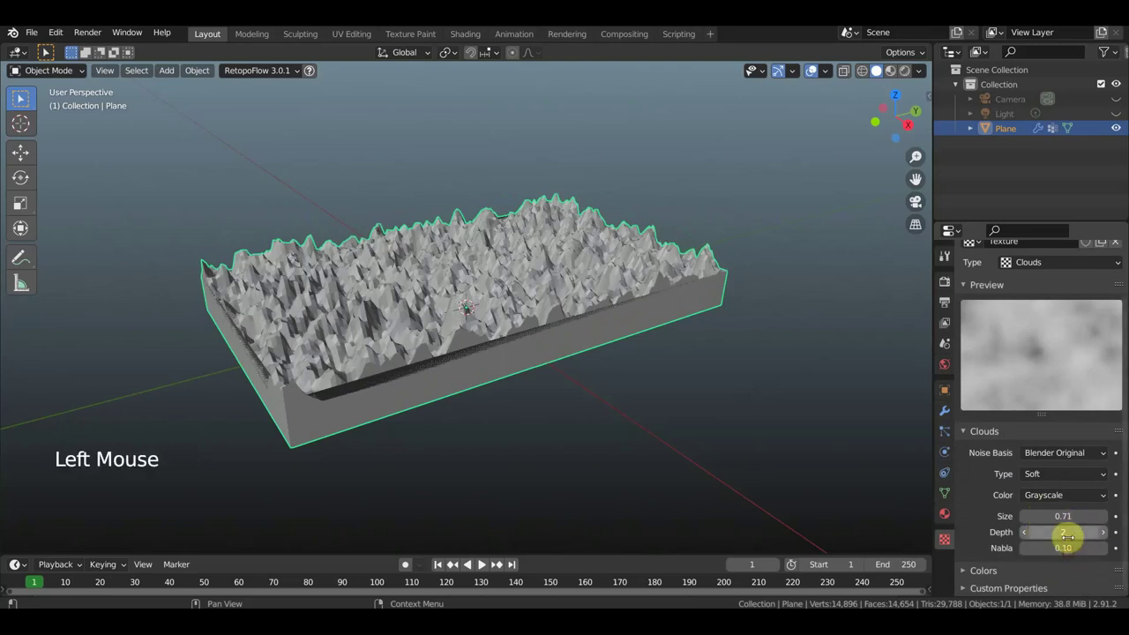
pyautogui.click(949, 416)
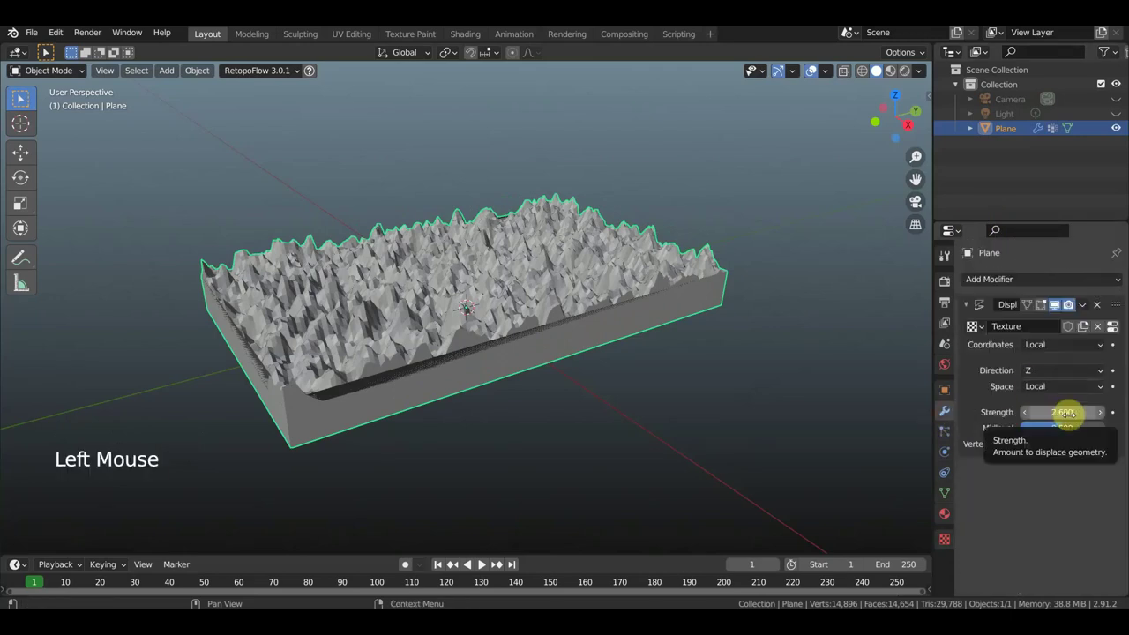
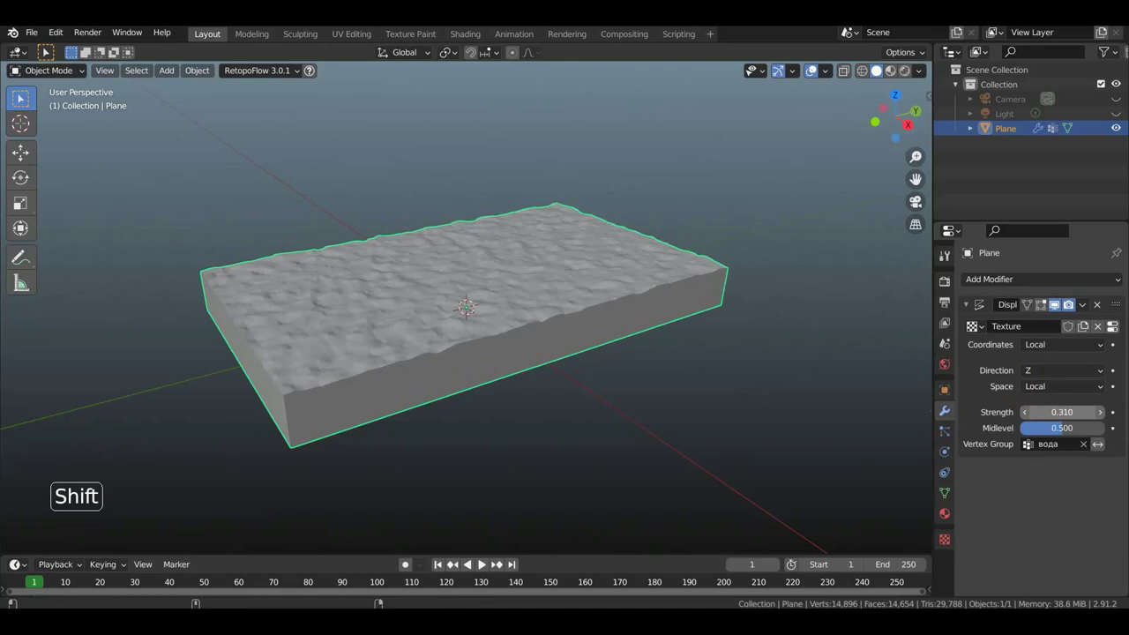
# Shade the wavy slab smooth and ease the displacement strength to about 0.33
pyautogui.scroll(3)
pyautogui.middleClick(627, 425)
pyautogui.middleClick(642, 404)
pyautogui.rightClick(587, 331)
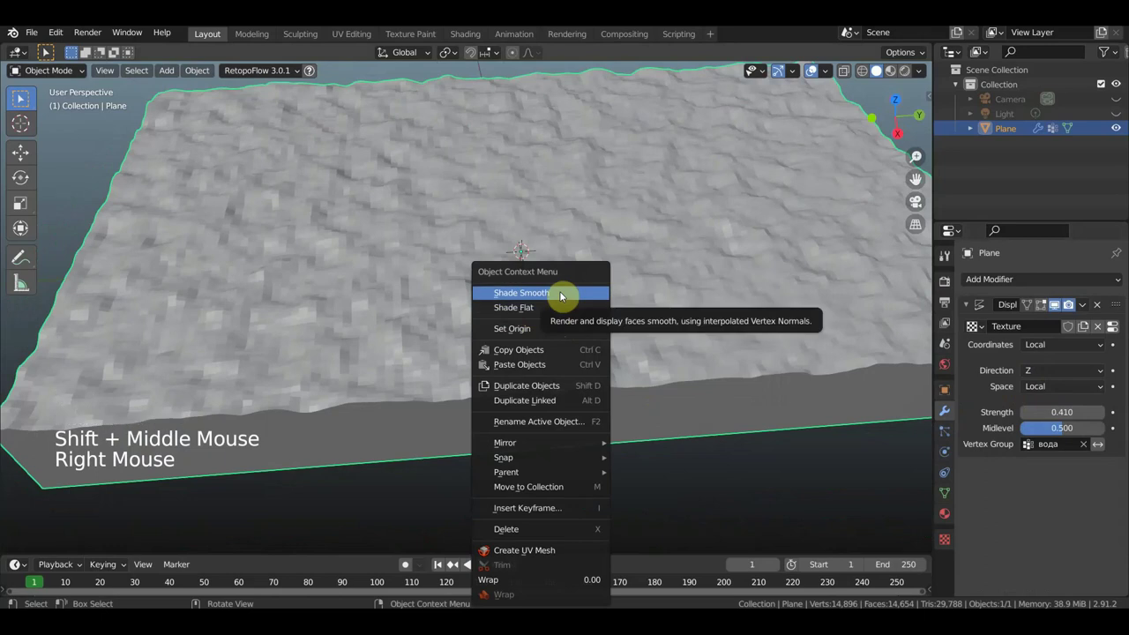
pyautogui.scroll(-3)
pyautogui.middleClick(645, 293)
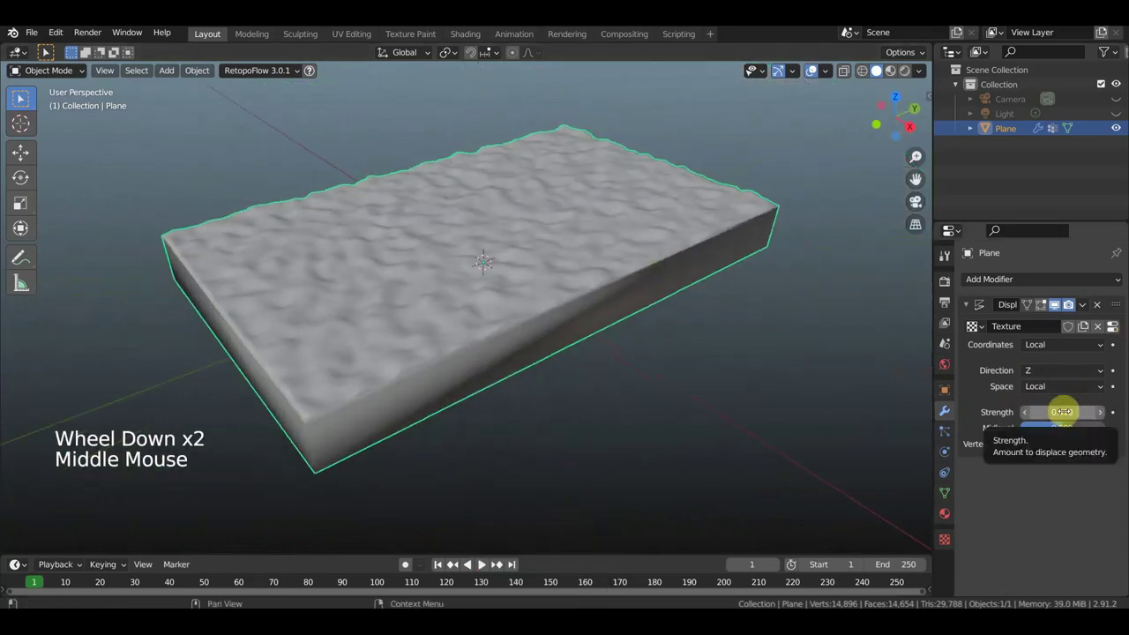
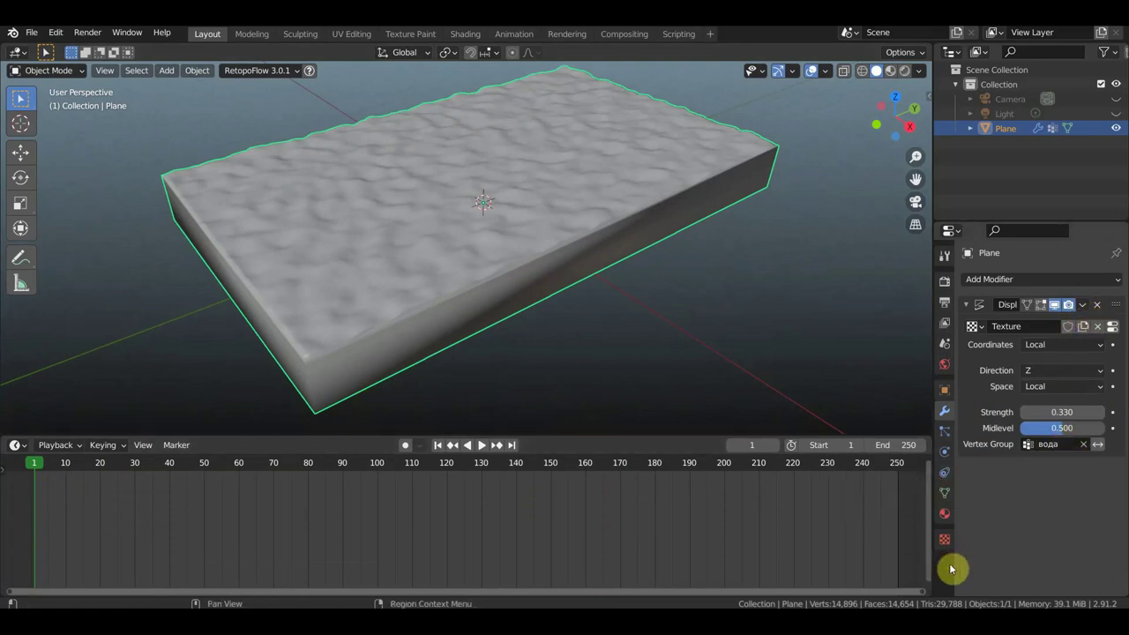
# Keyframe the Clouds texture size at the last frame and play back the moving texture
pyautogui.click(948, 551)
pyautogui.scroll(-3)
pyautogui.scroll(-3)
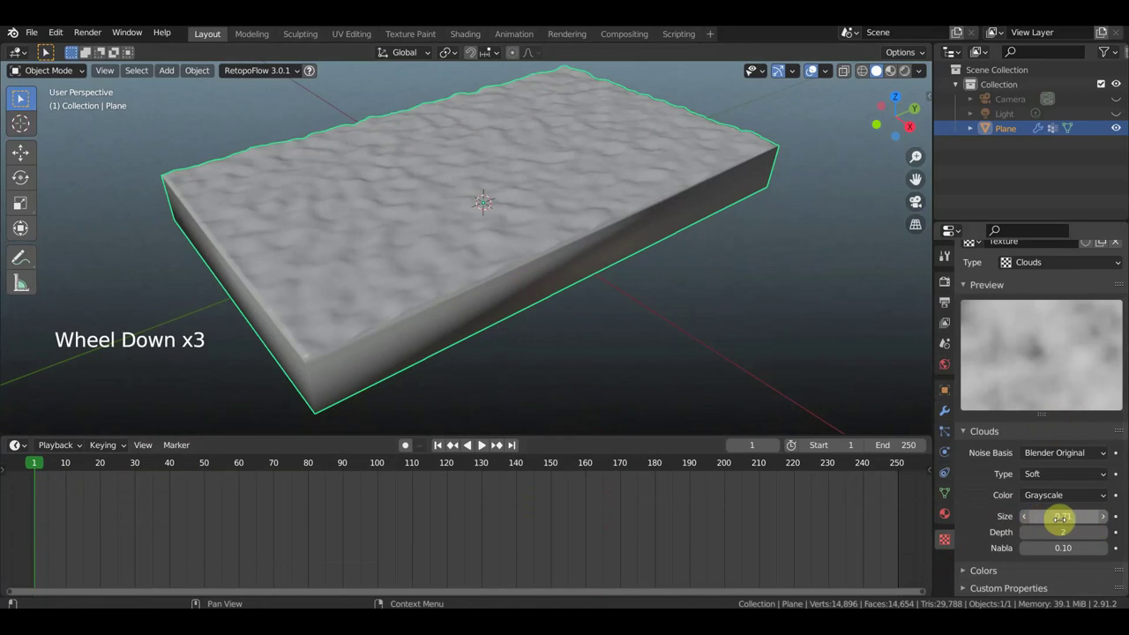
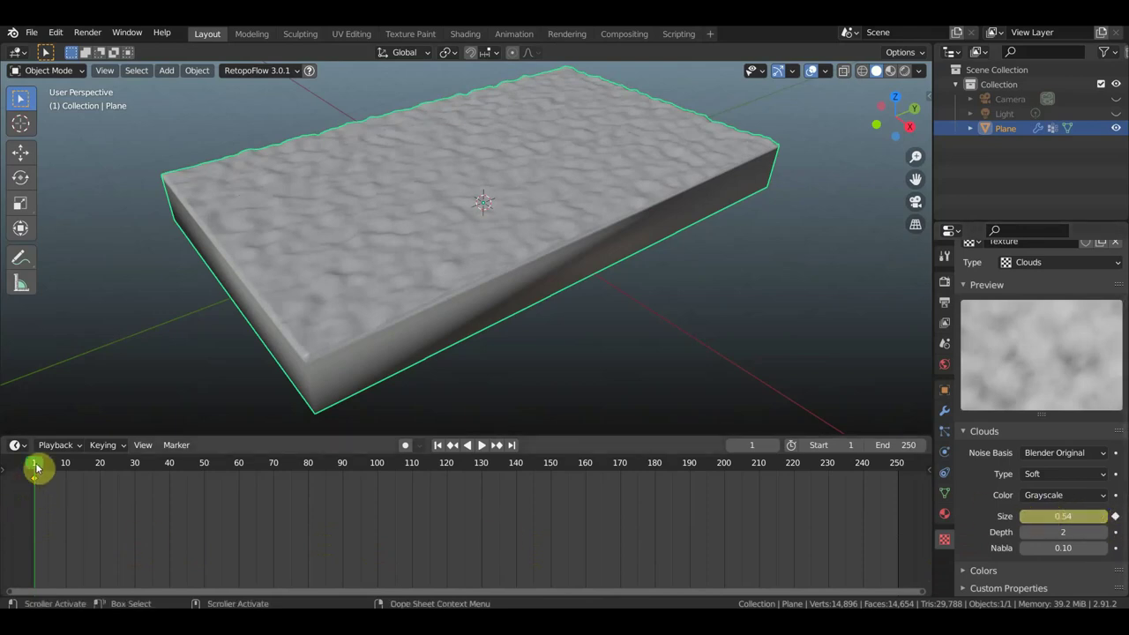
pyautogui.click(49, 469)
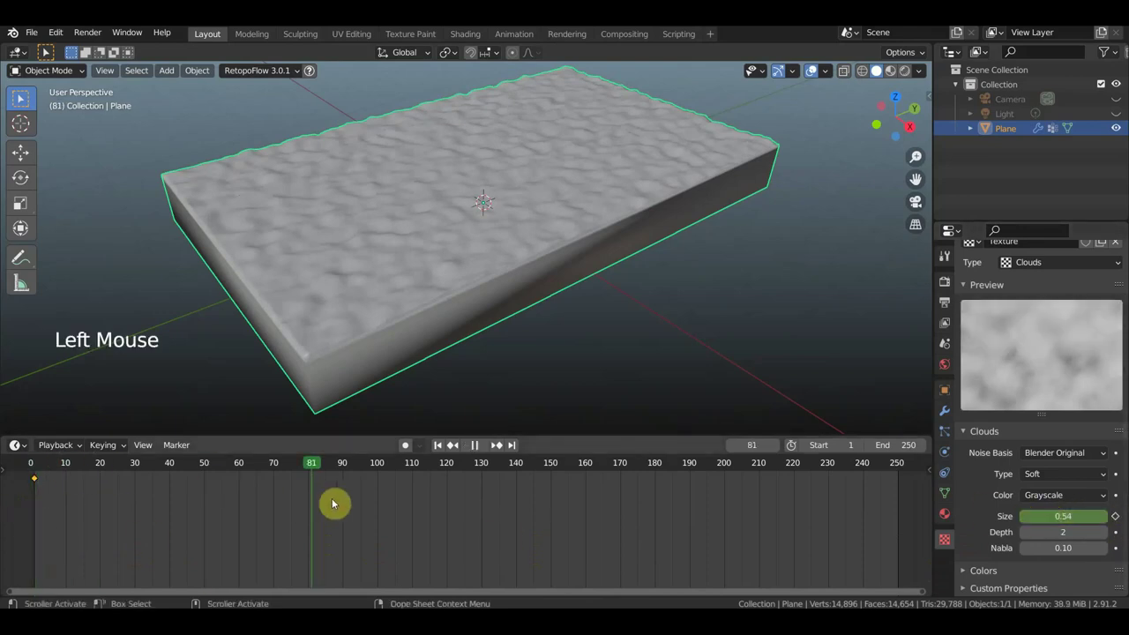
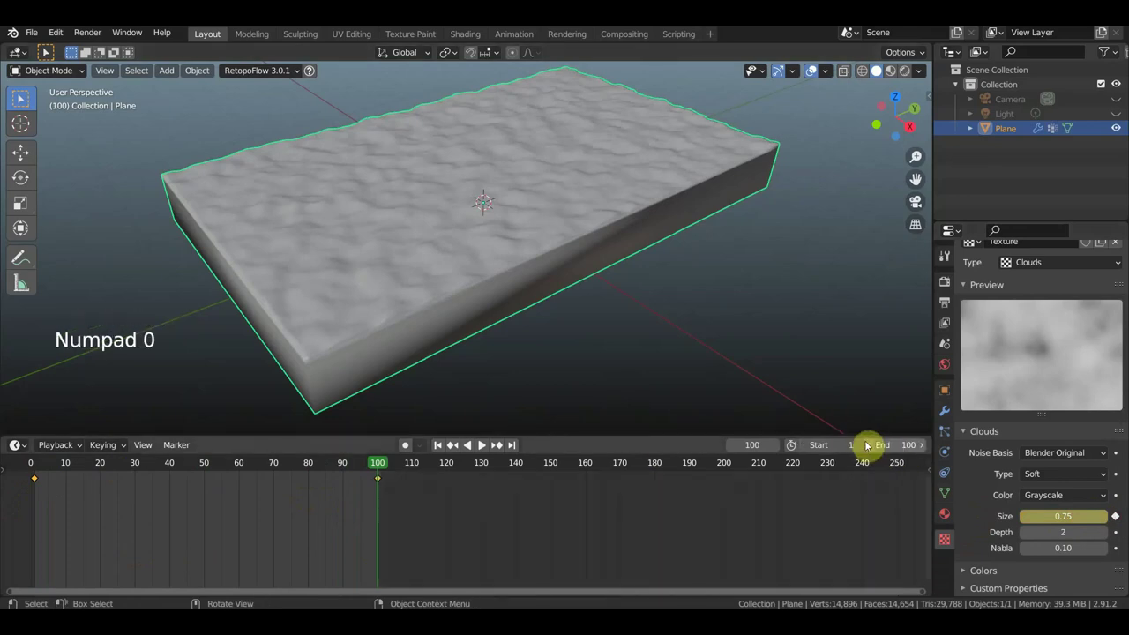
# Set Clouds depth 1 and nabla 0.08, replaying the animation to check the ripples
pyautogui.press('space')
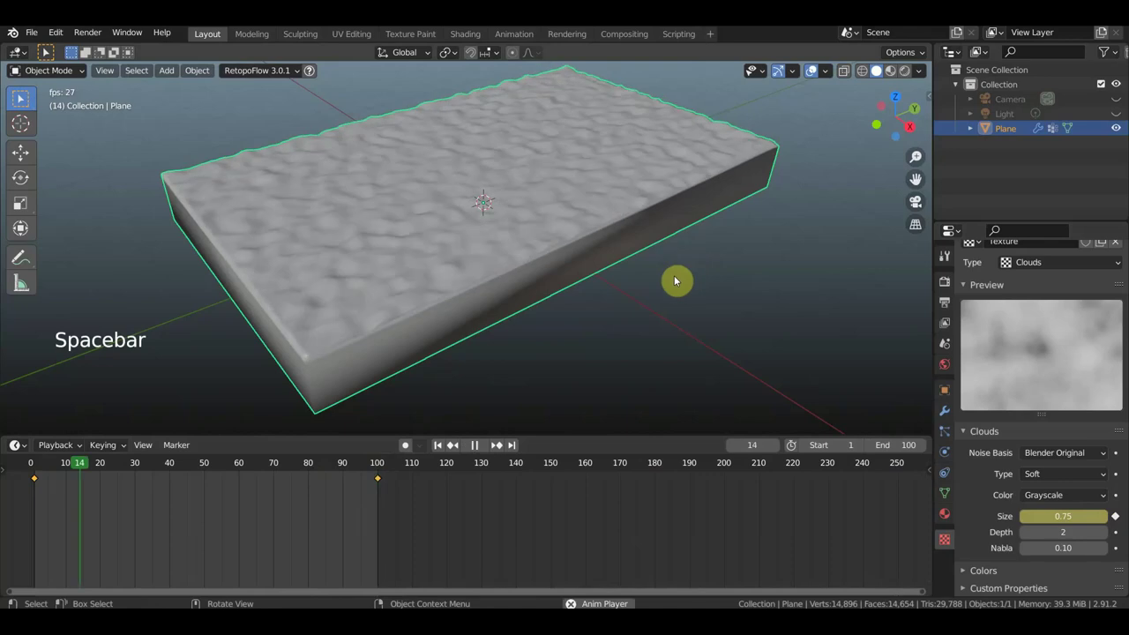
pyautogui.middleClick(719, 292)
pyautogui.scroll(3)
pyautogui.scroll(-3)
pyautogui.scroll(-3)
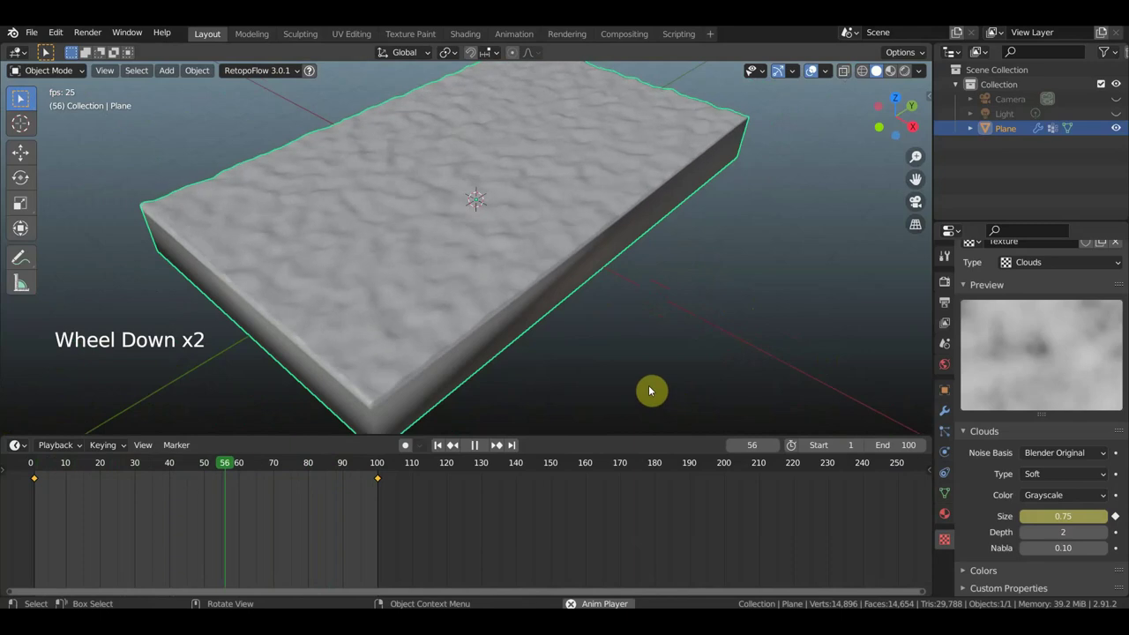
pyautogui.press('space')
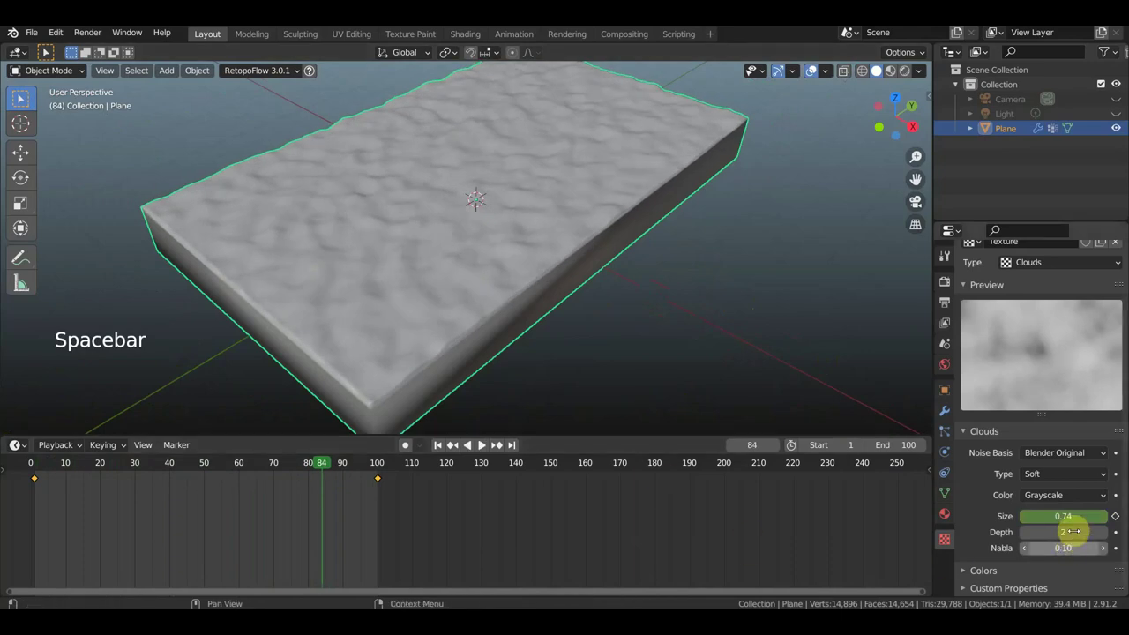
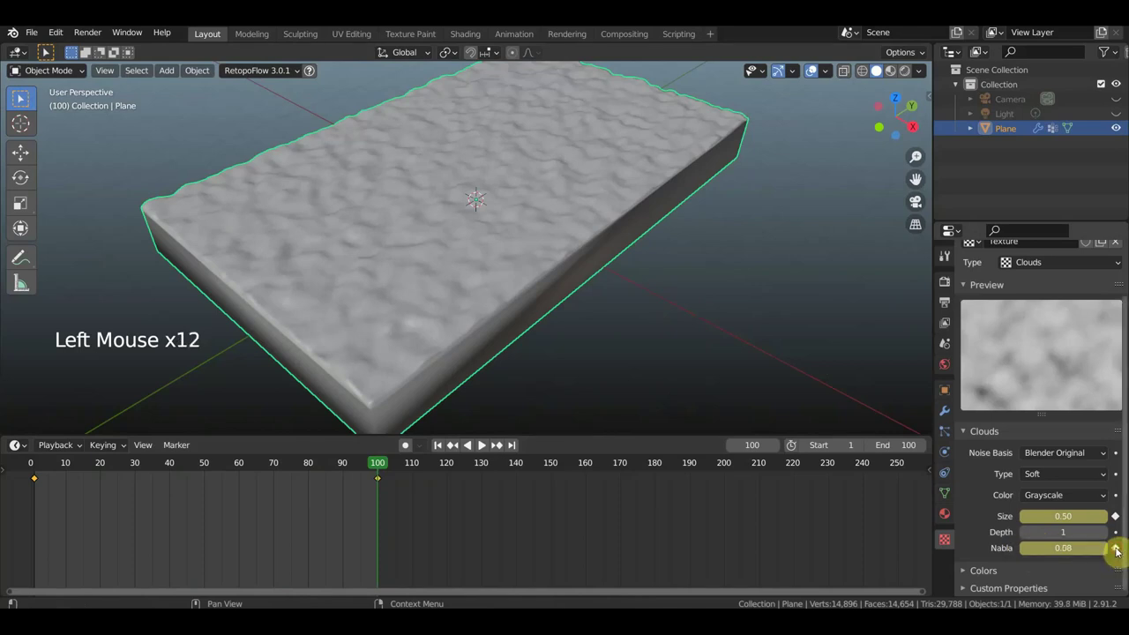
pyautogui.press('space')
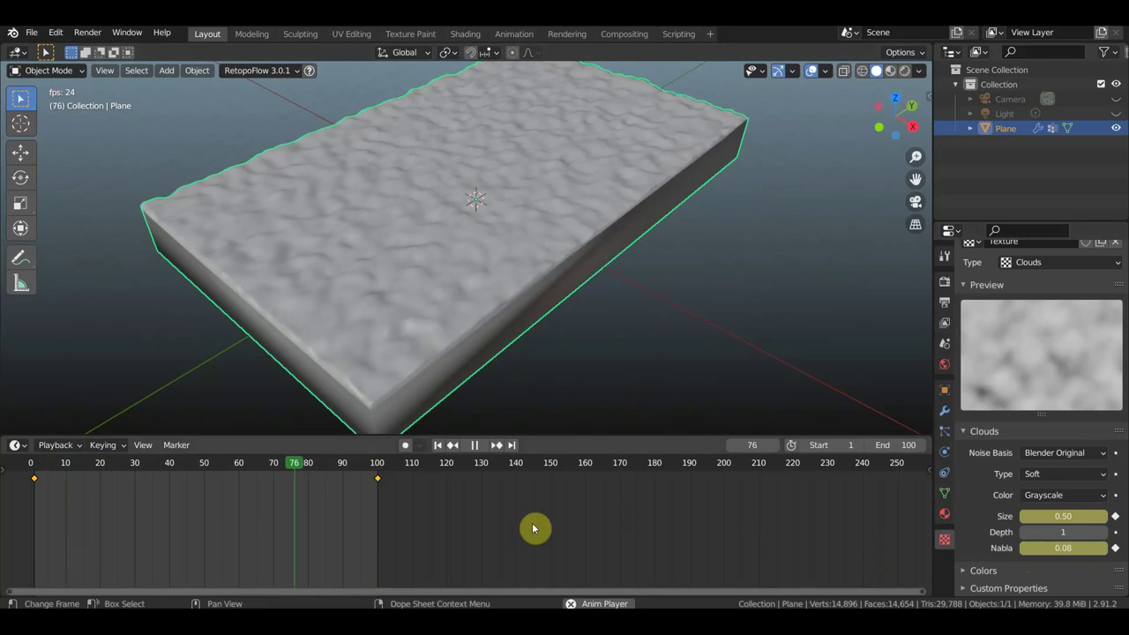
pyautogui.scroll(3)
pyautogui.scroll(-3)
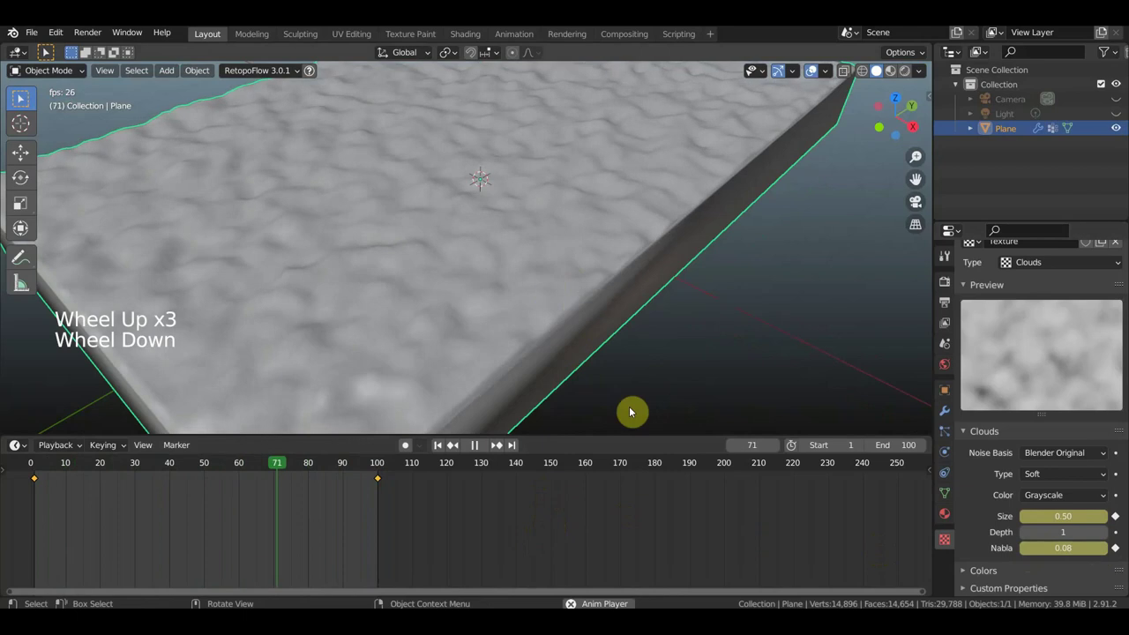
pyautogui.press('space')
# Rekey the texture size at 0.75 and replay to confirm the ripples shift over time
pyautogui.click(380, 467)
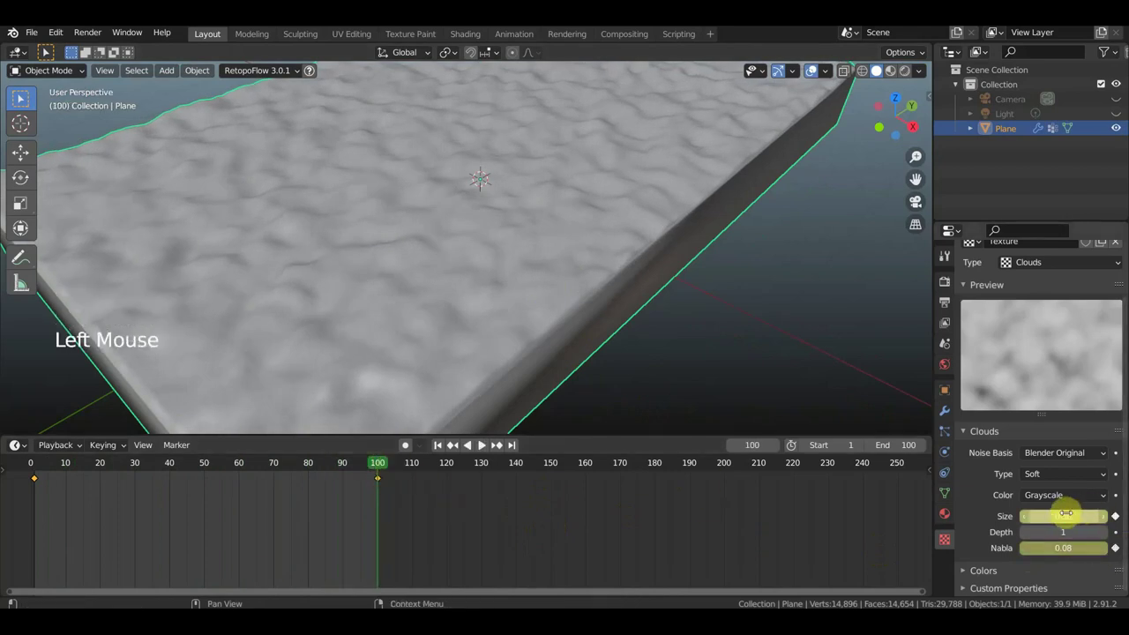
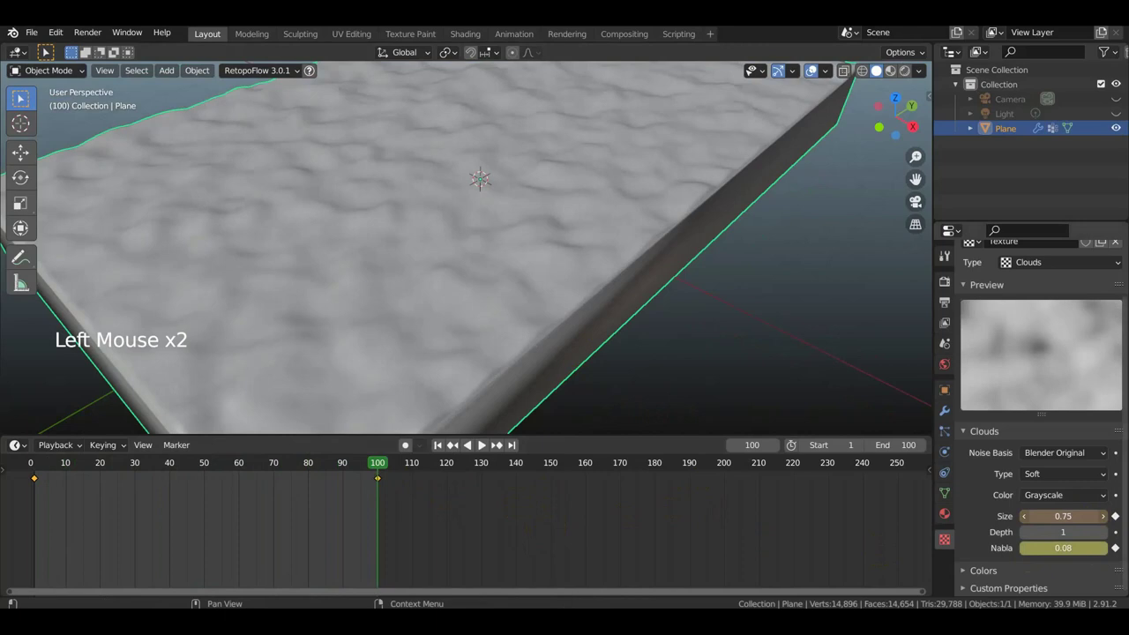
pyautogui.click(1119, 519)
pyautogui.press('space')
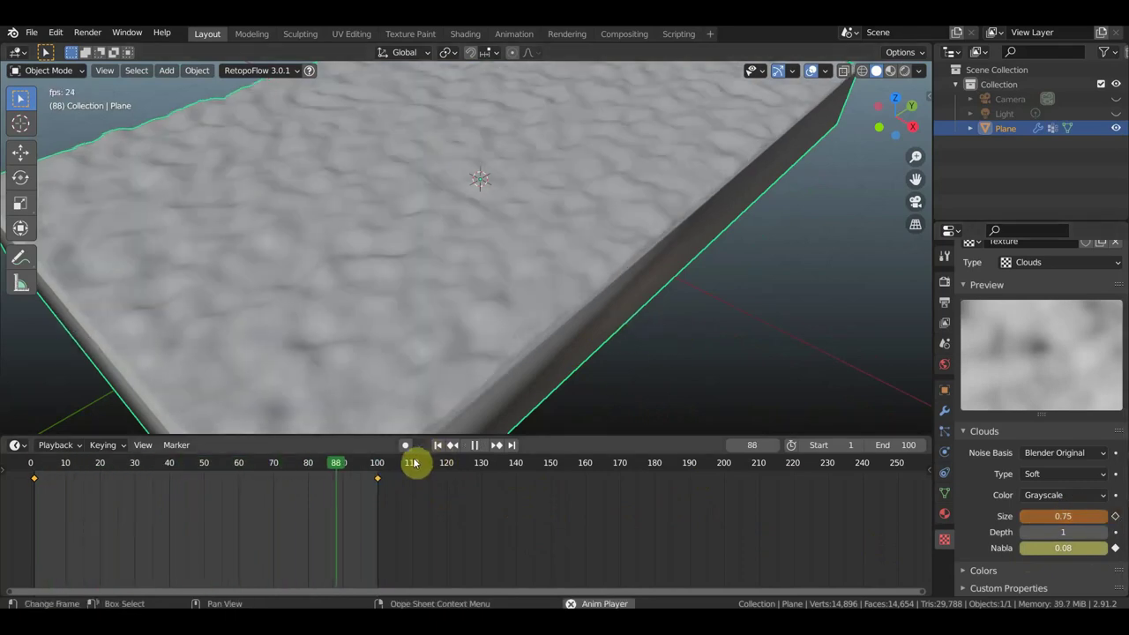
pyautogui.press('space')
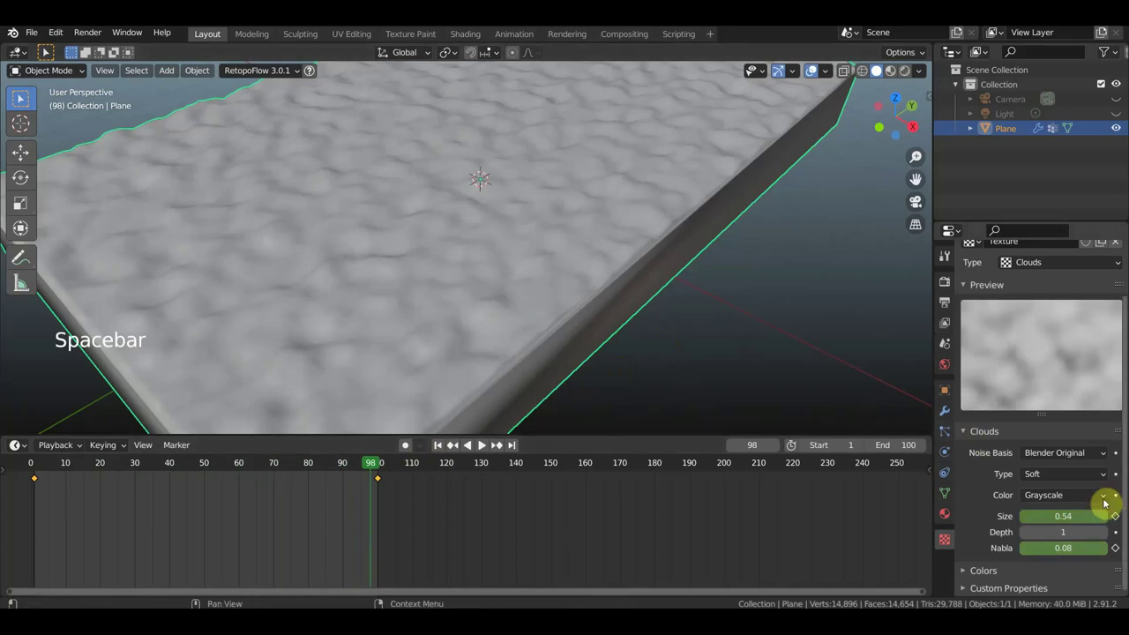
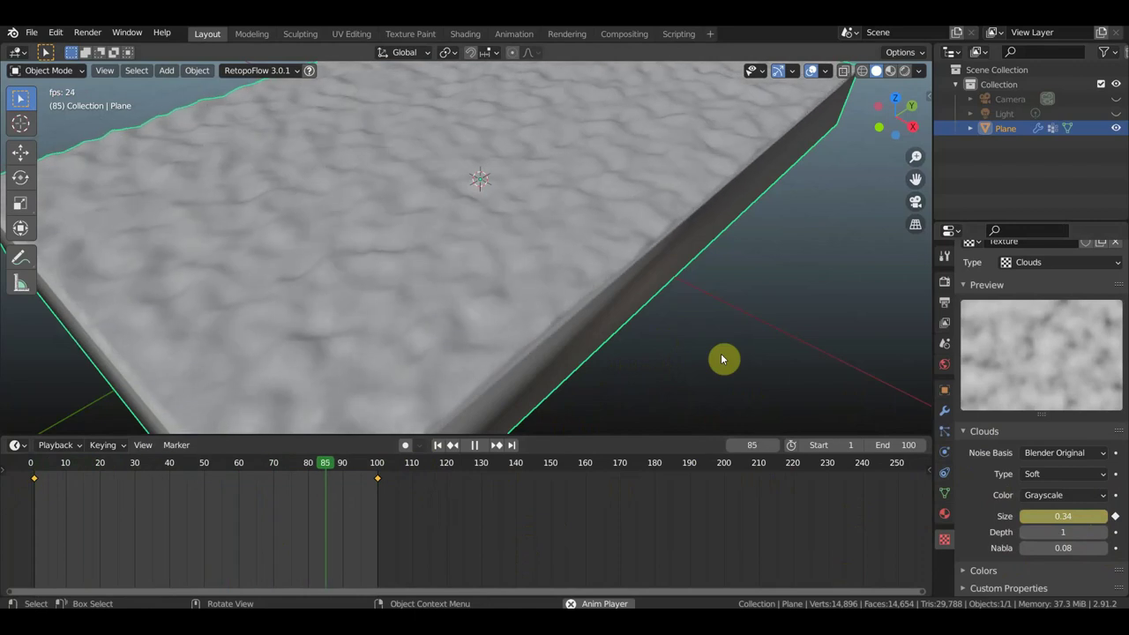
pyautogui.scroll(-3)
pyautogui.press('space')
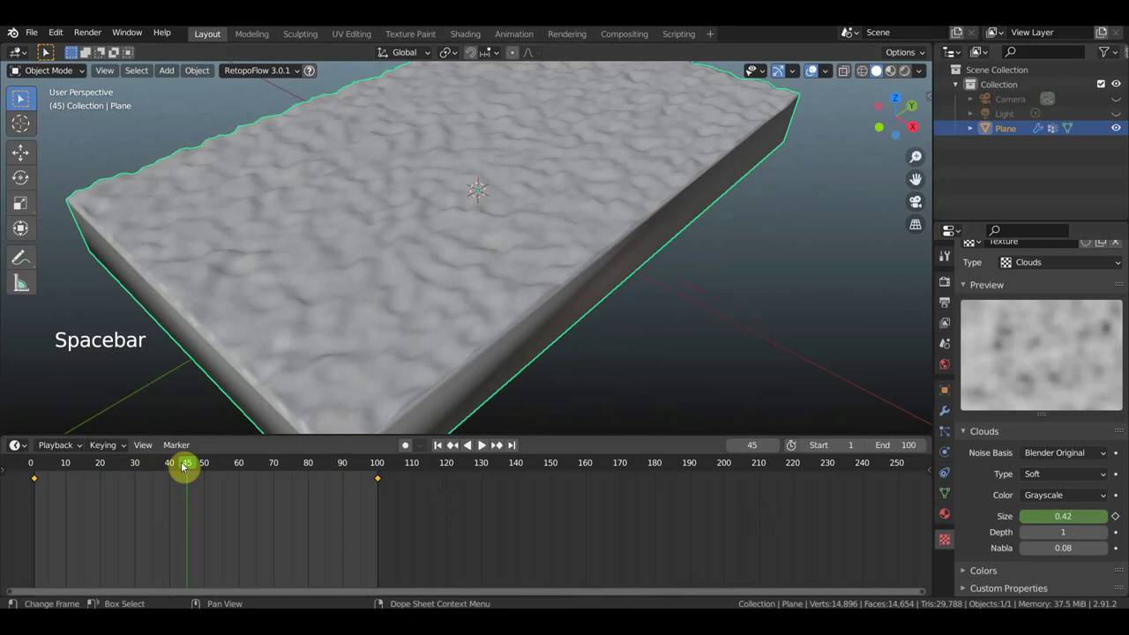
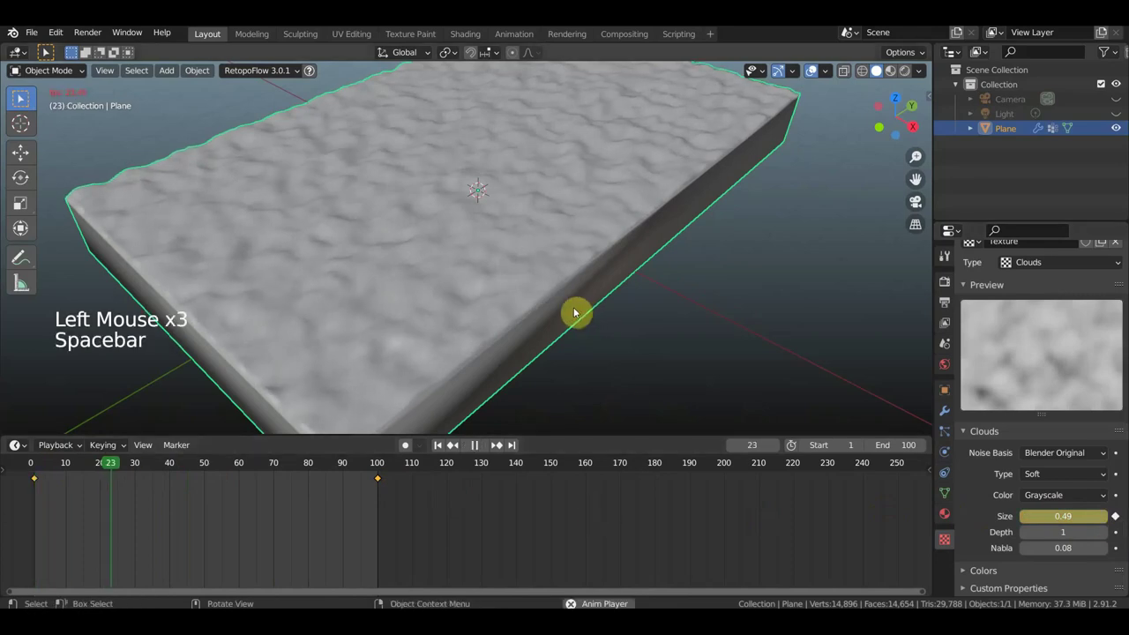
pyautogui.scroll(3)
# Change the size keyframes' handle type in the Graph Editor, then return the slab to Object Mode
pyautogui.scroll(-3)
pyautogui.press('ctrl+Tab')
pyautogui.scroll(-3)
pyautogui.press('v')
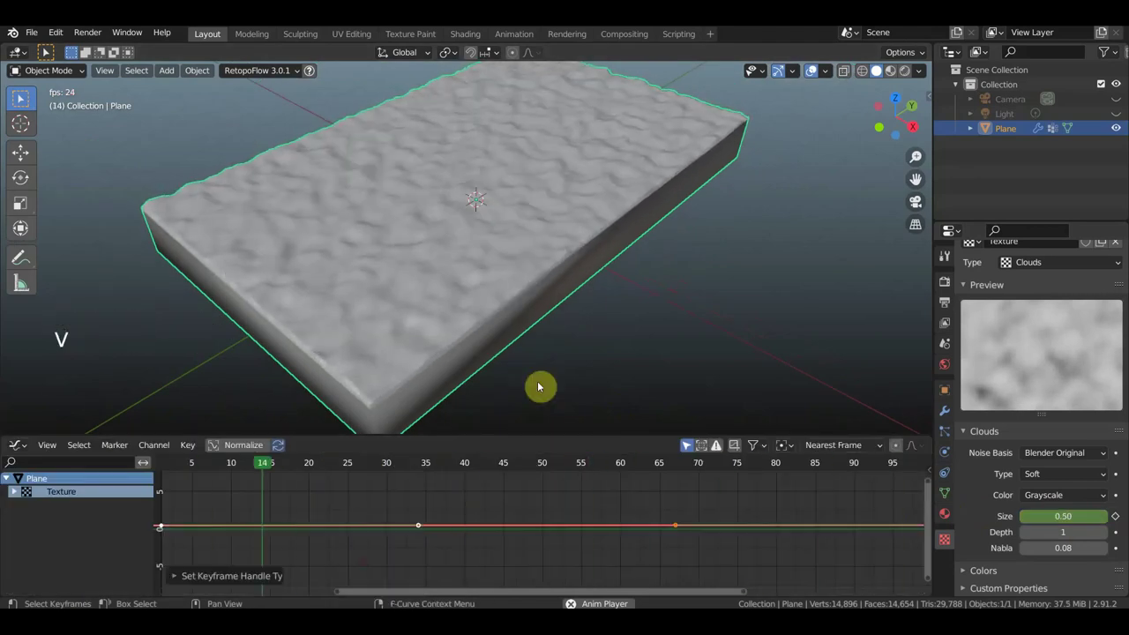
pyautogui.press('space')
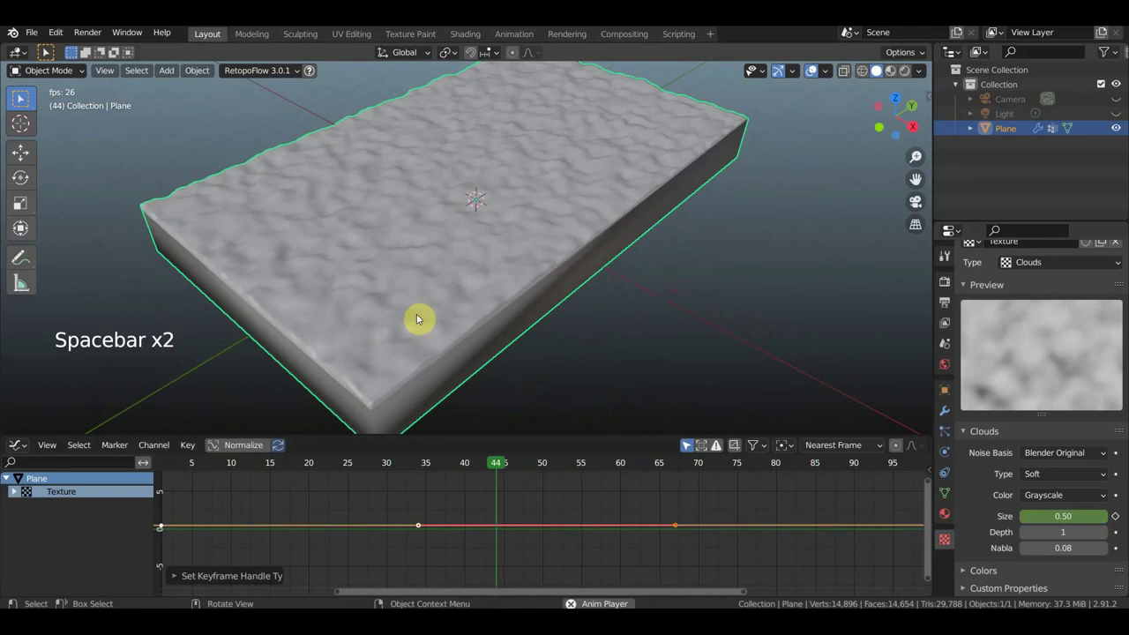
pyautogui.press('ctrl+Tab')
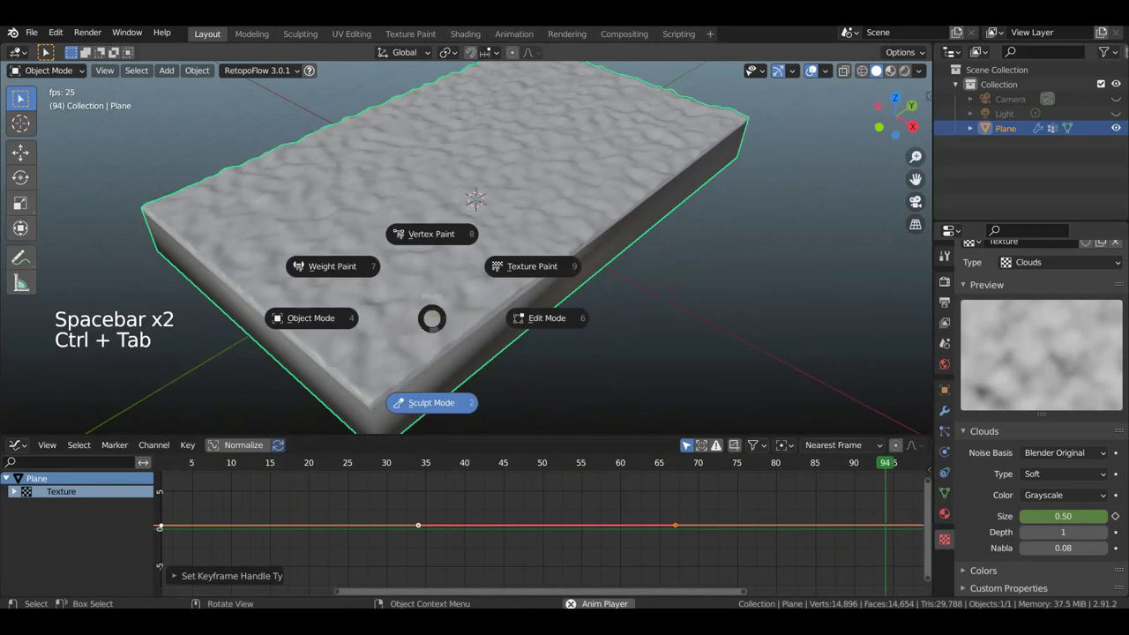
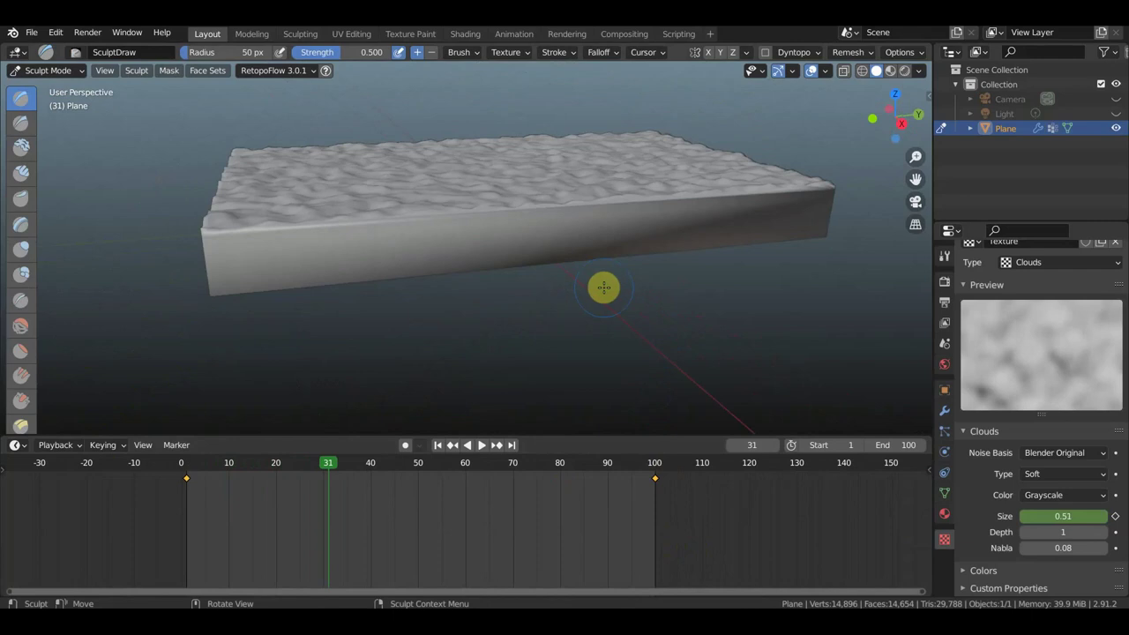
pyautogui.press('shift+a')
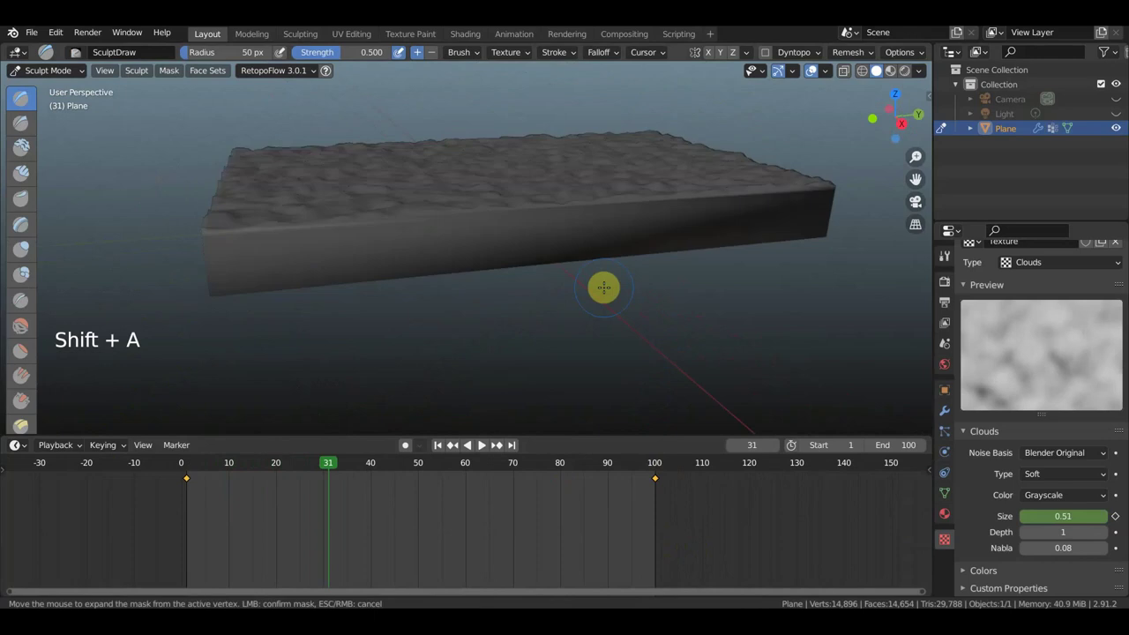
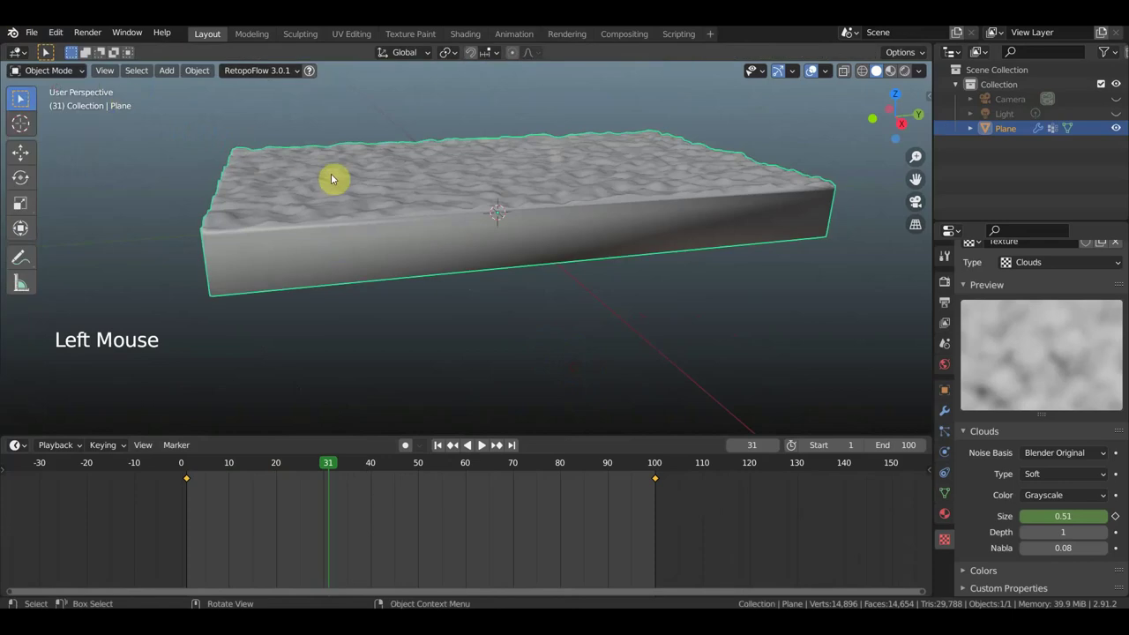
# Add a Suzanne monkey head and move it toward the slab's left side in front view
pyautogui.press('shift+a')
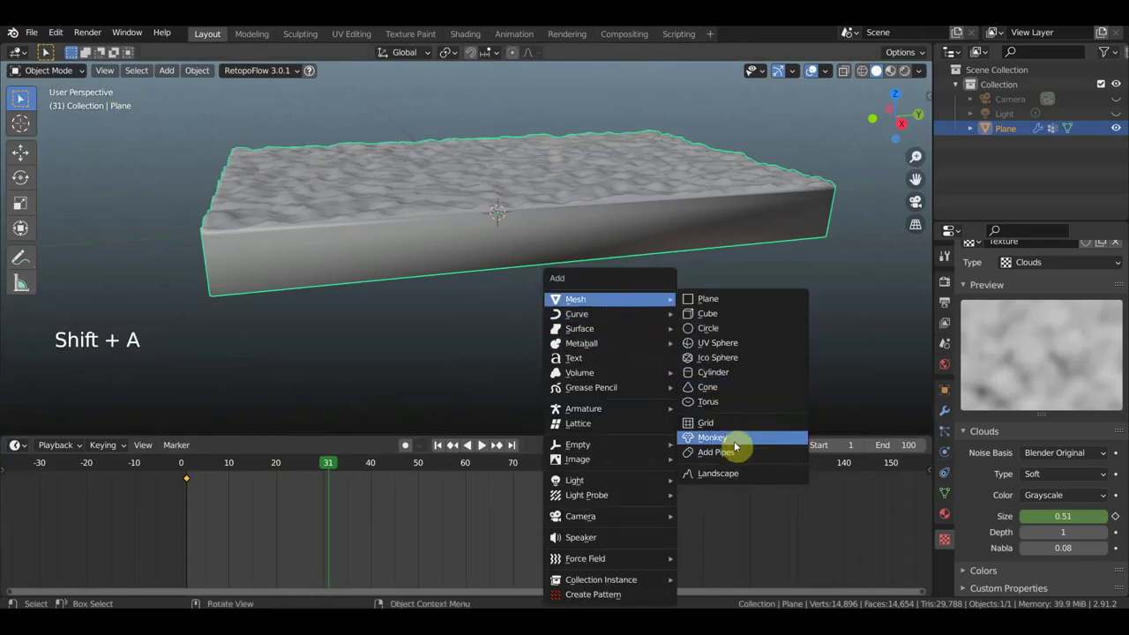
pyautogui.middleClick(591, 311)
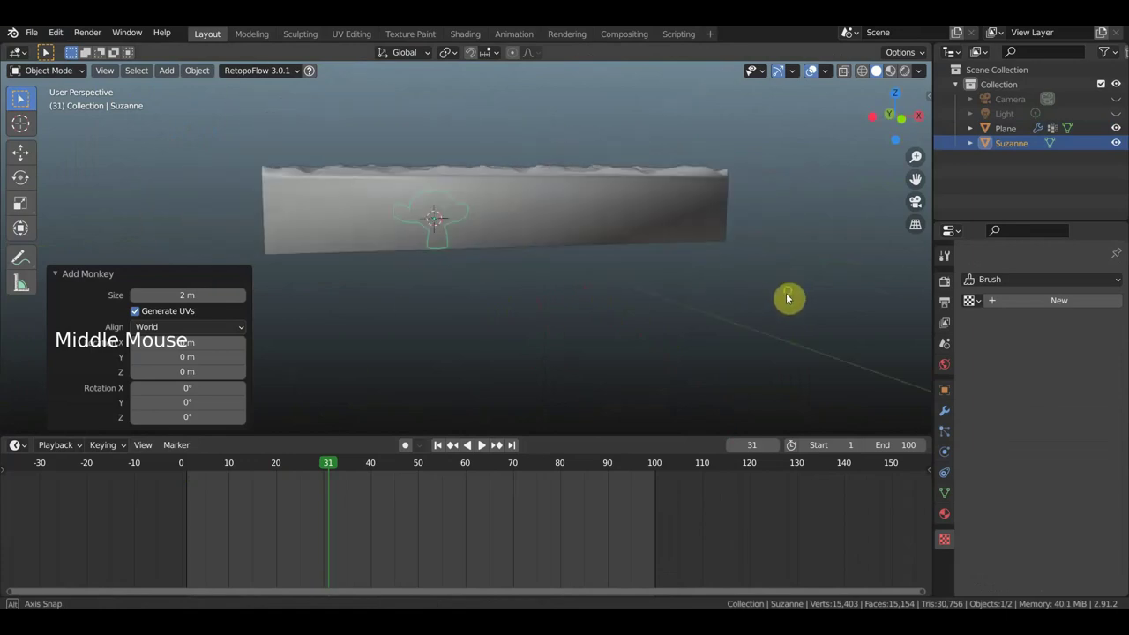
pyautogui.press('s')
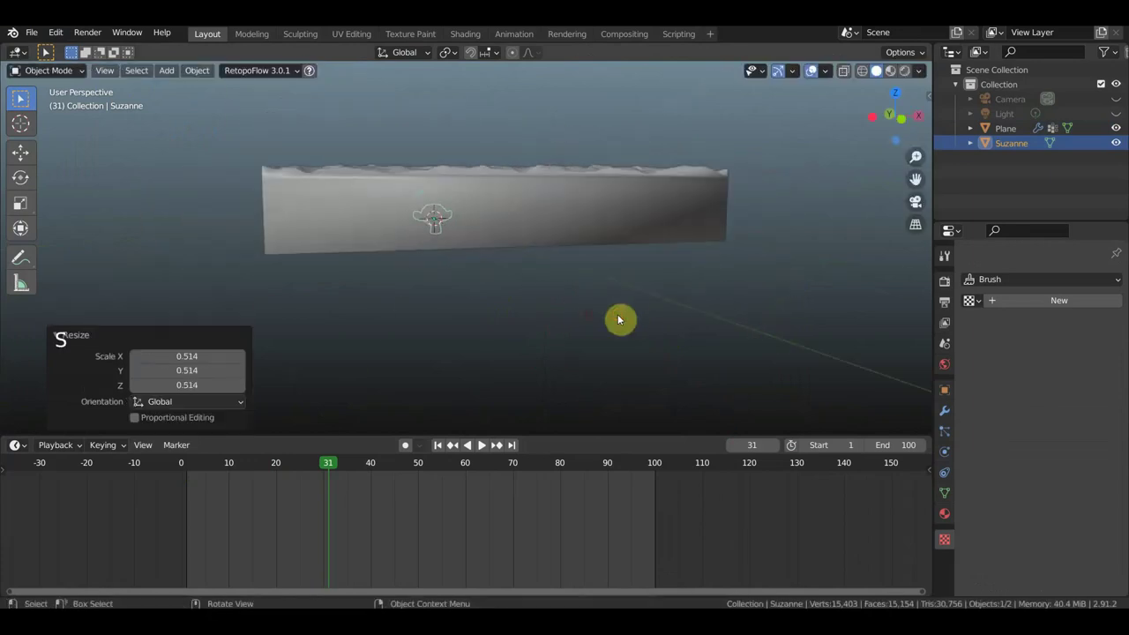
pyautogui.press('KP_1')
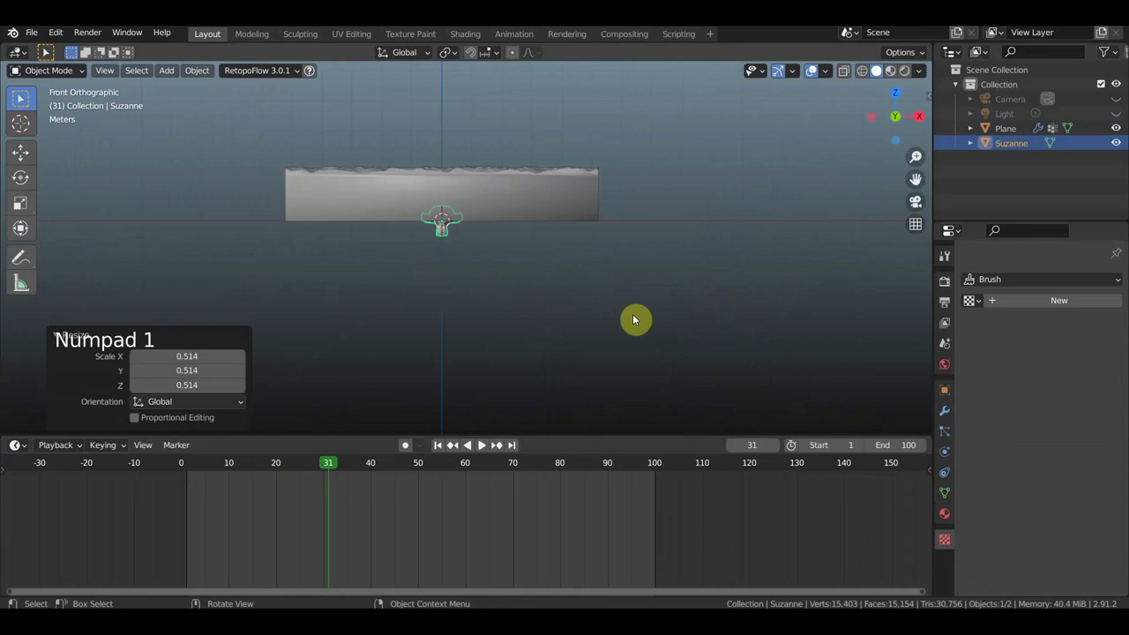
pyautogui.press('g')
pyautogui.scroll(3)
pyautogui.middleClick(597, 310)
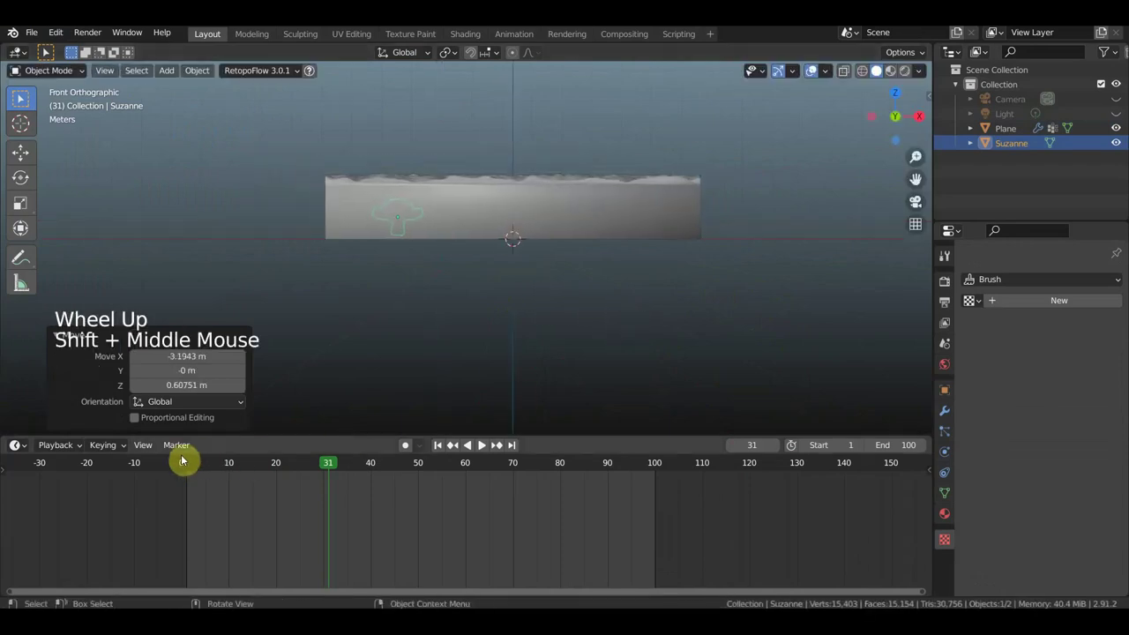
# Keyframe Suzanne's location at frame 1, then raise her above the slab at frame 19 and keyframe it
pyautogui.click(192, 466)
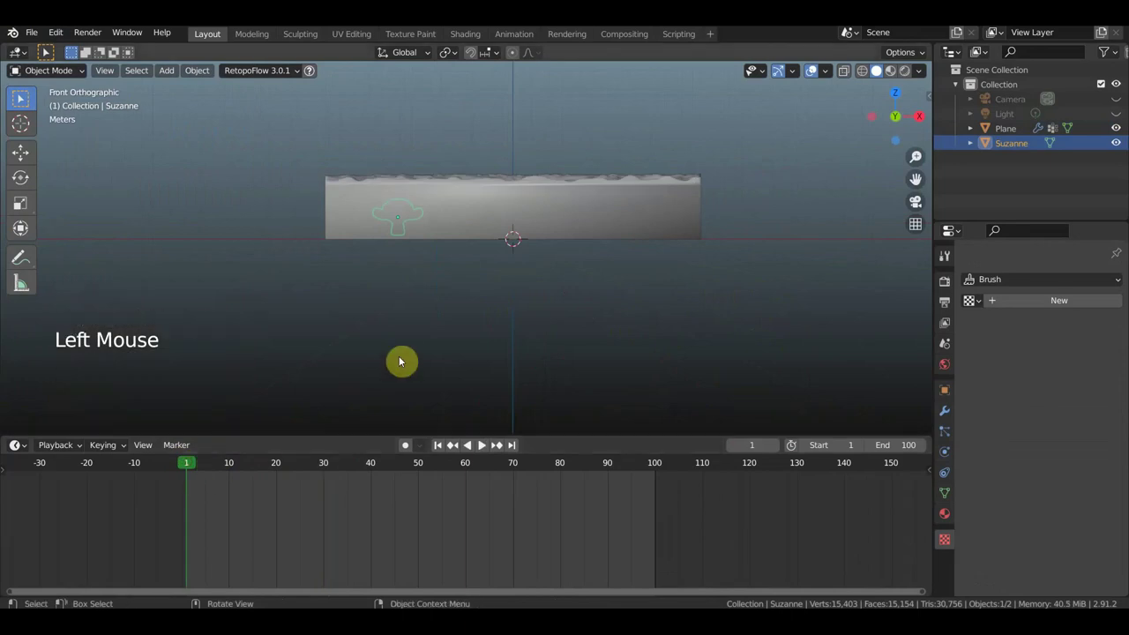
pyautogui.press('i')
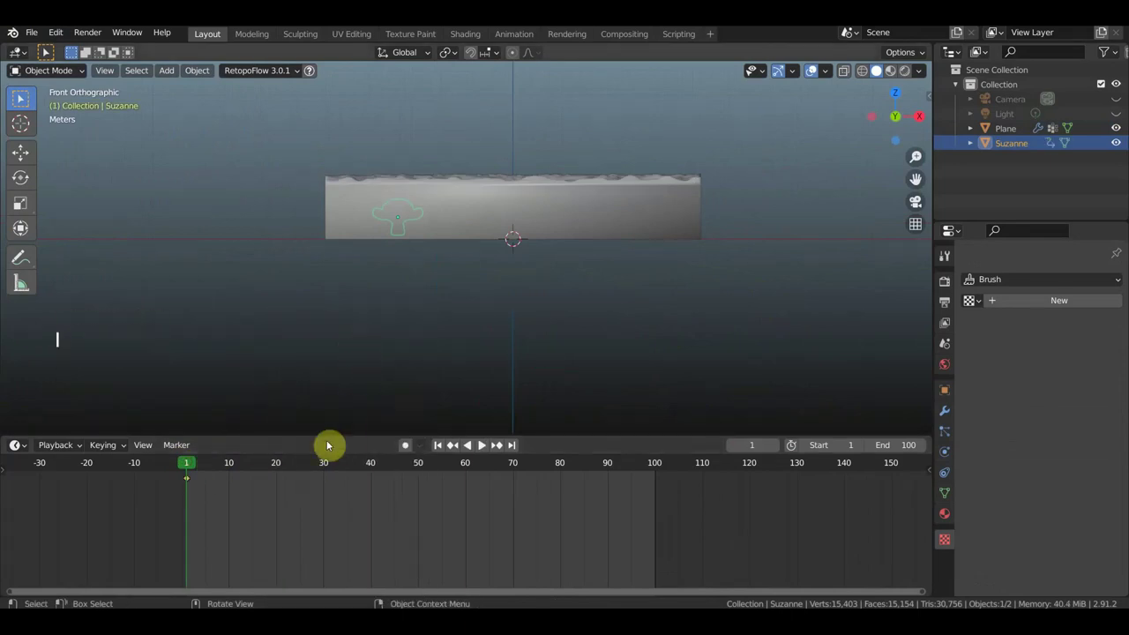
pyautogui.click(285, 459)
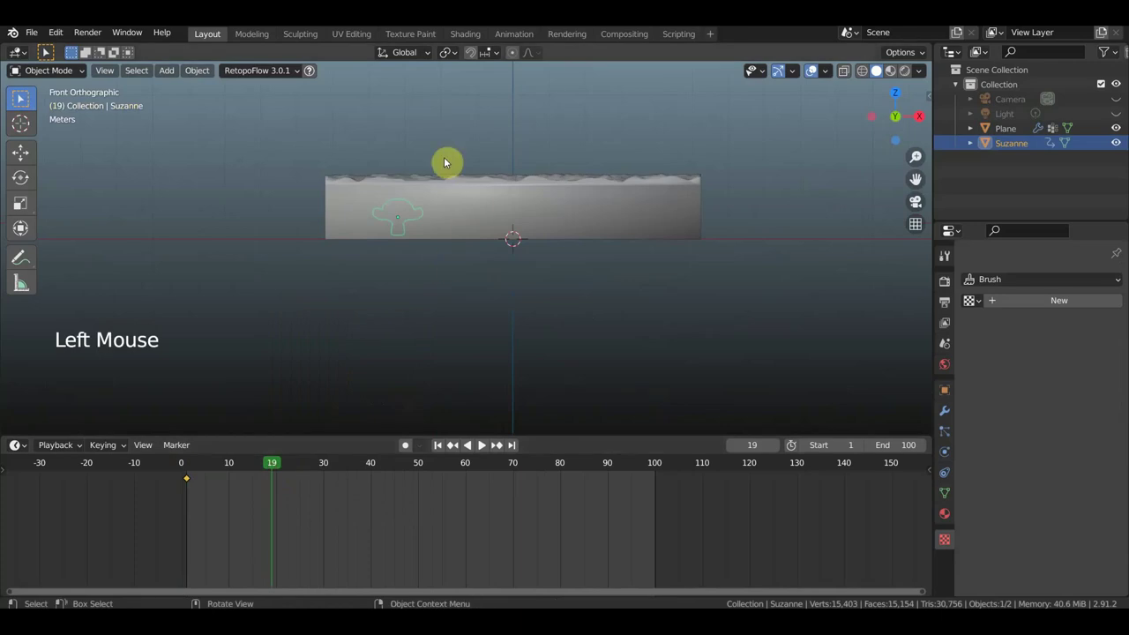
pyautogui.press('g')
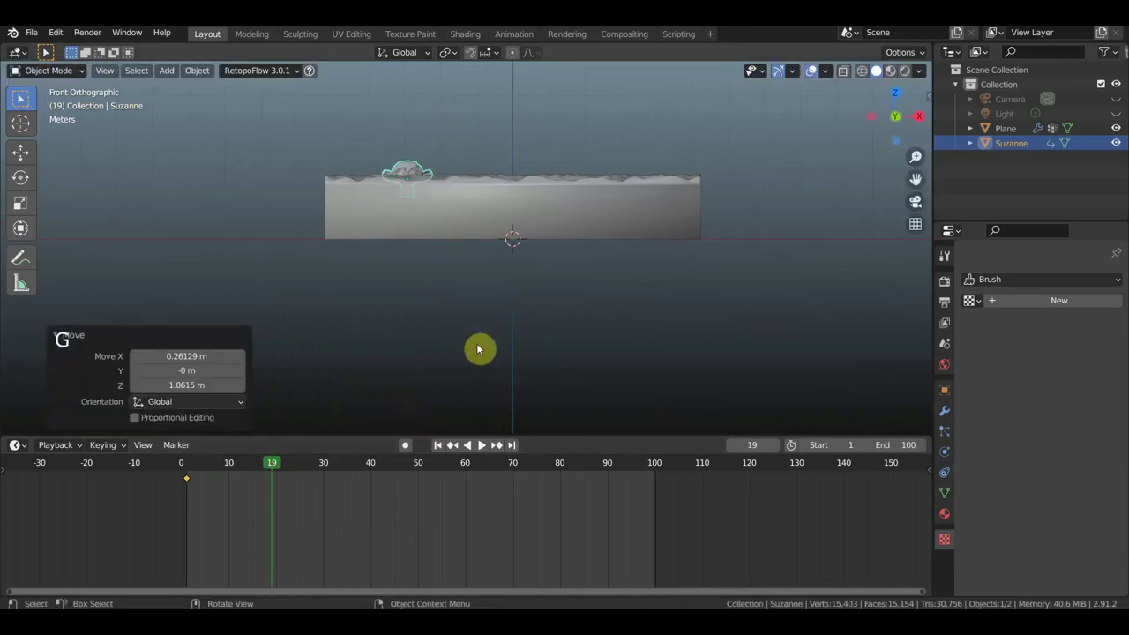
pyautogui.press('i')
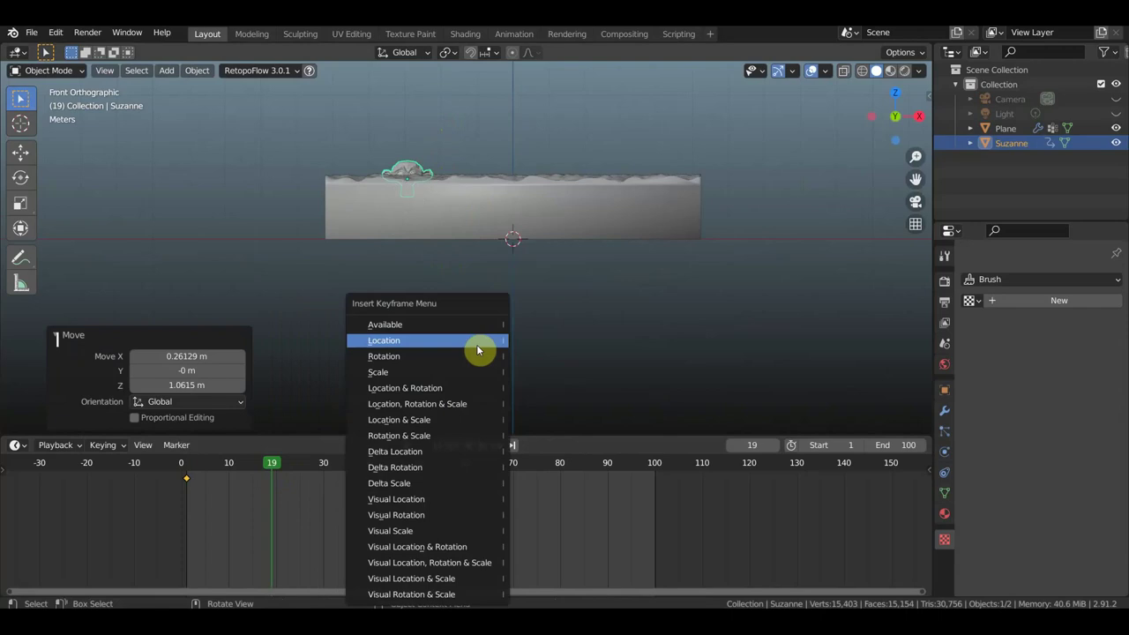
pyautogui.click(196, 472)
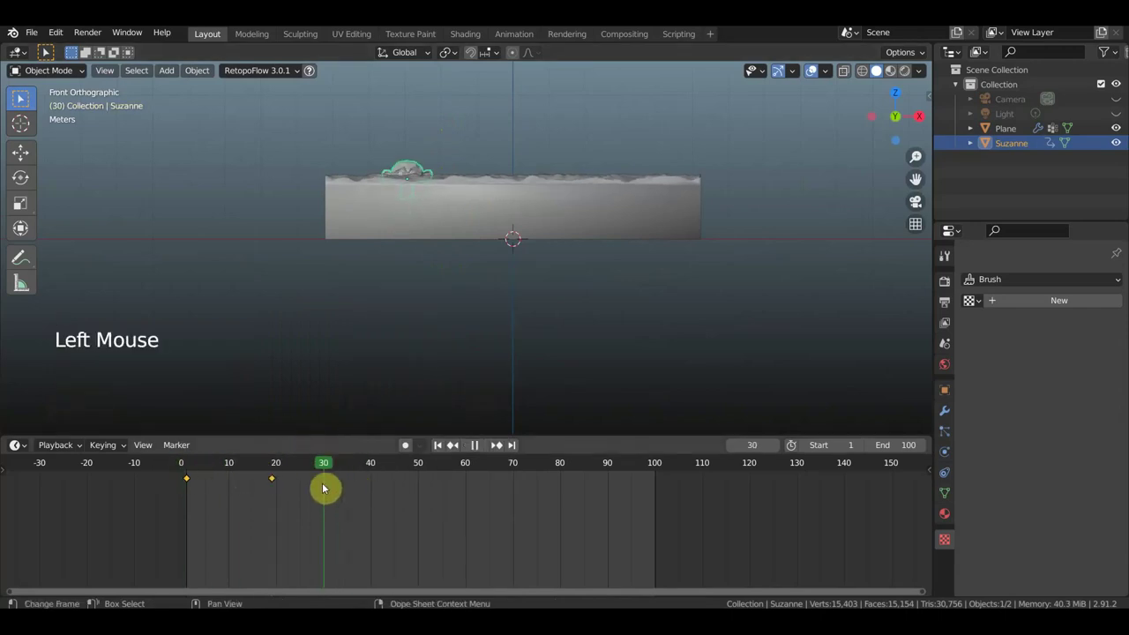
pyautogui.scroll(-3)
pyautogui.middleClick(397, 222)
pyautogui.press('g')
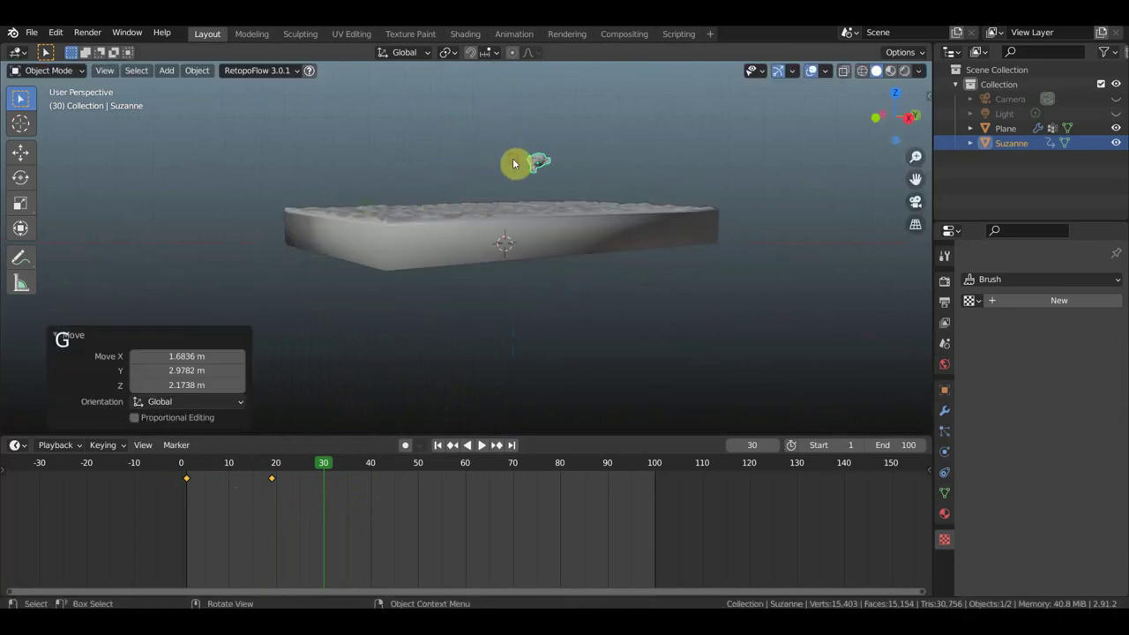
pyautogui.press('i')
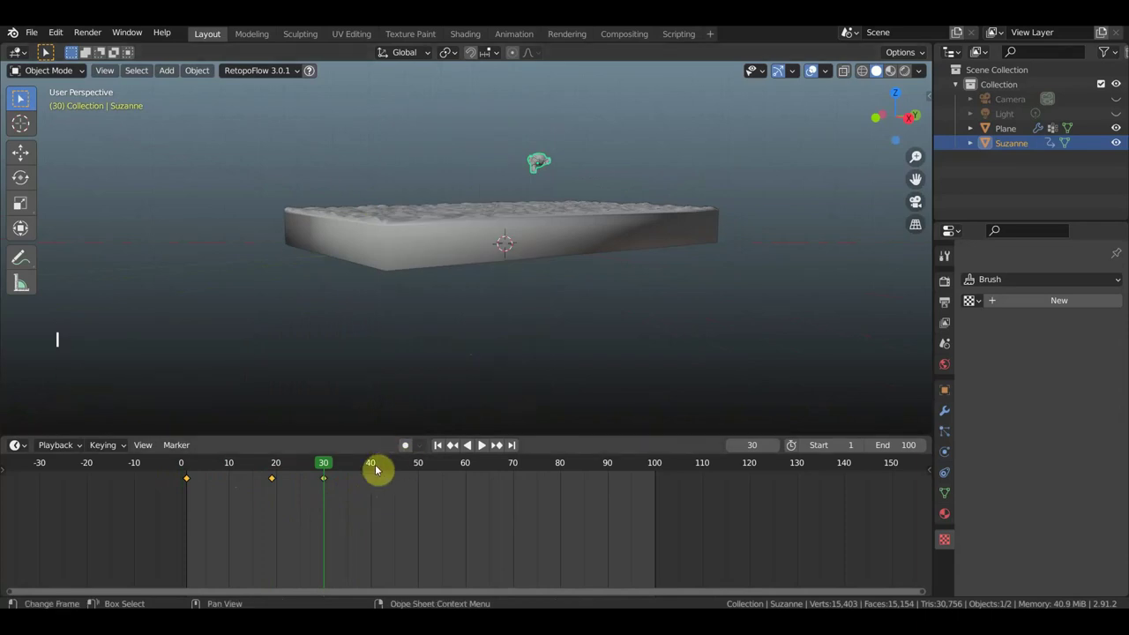
# Keyframe Suzanne on the slab surface at frame 40, then sunk into the slab at frame 49
pyautogui.click(410, 468)
pyautogui.press('i')
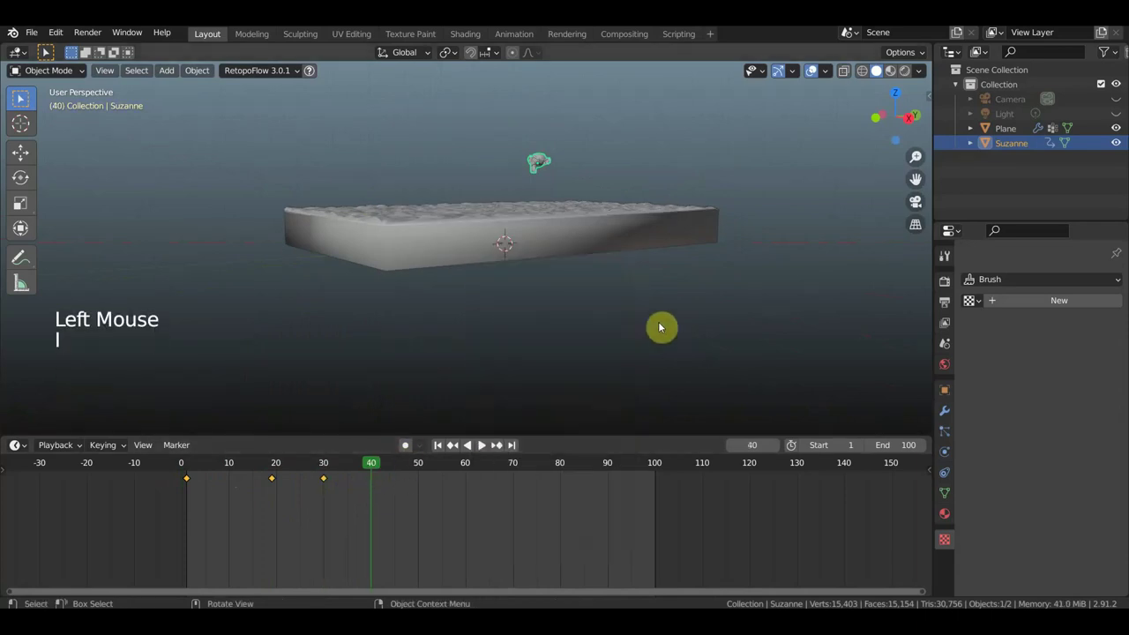
pyautogui.press('g')
pyautogui.press('i')
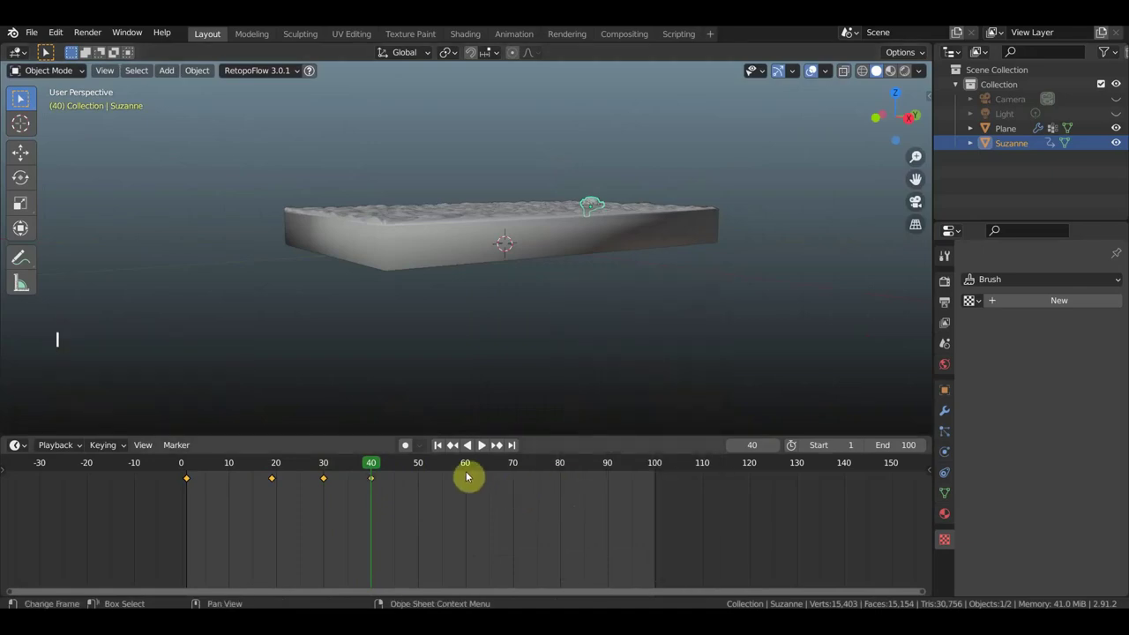
pyautogui.click(470, 476)
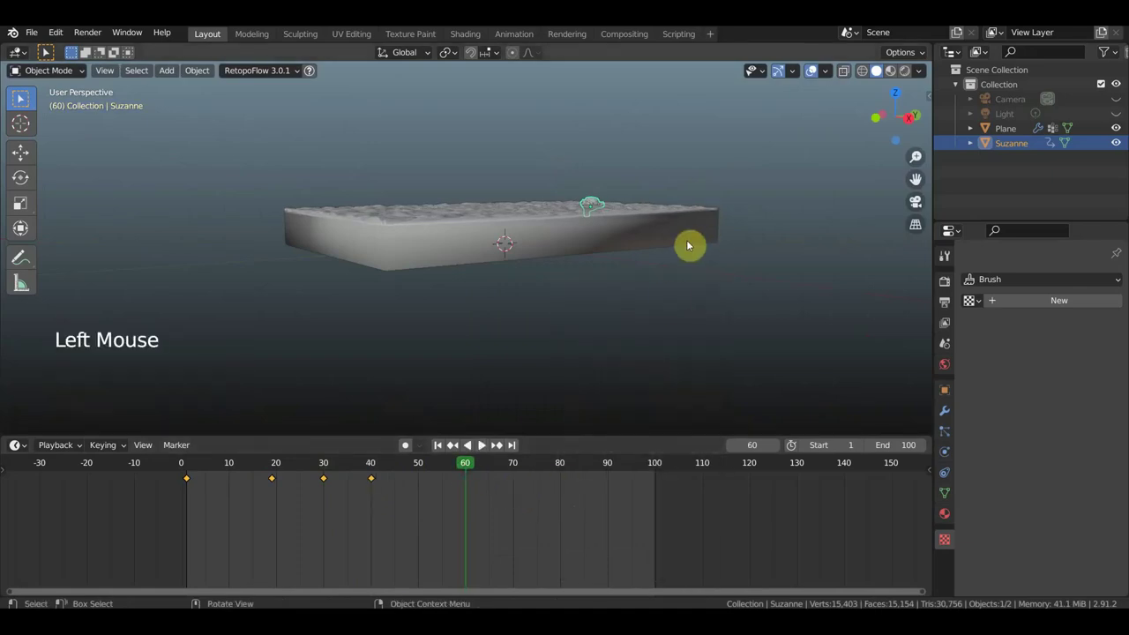
pyautogui.press('g')
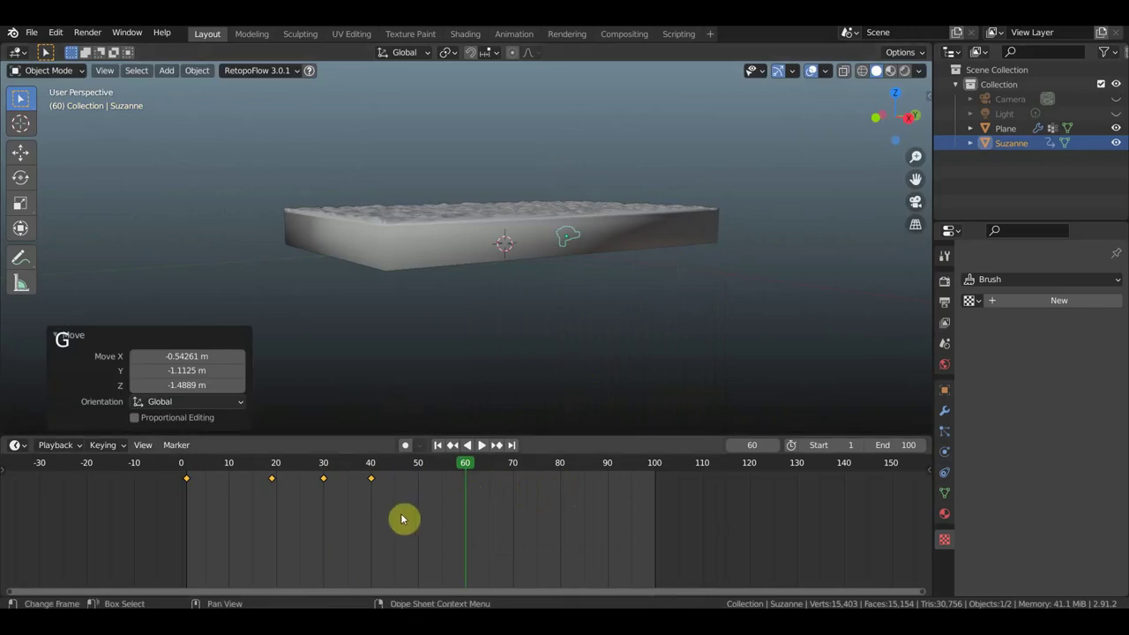
pyautogui.click(419, 472)
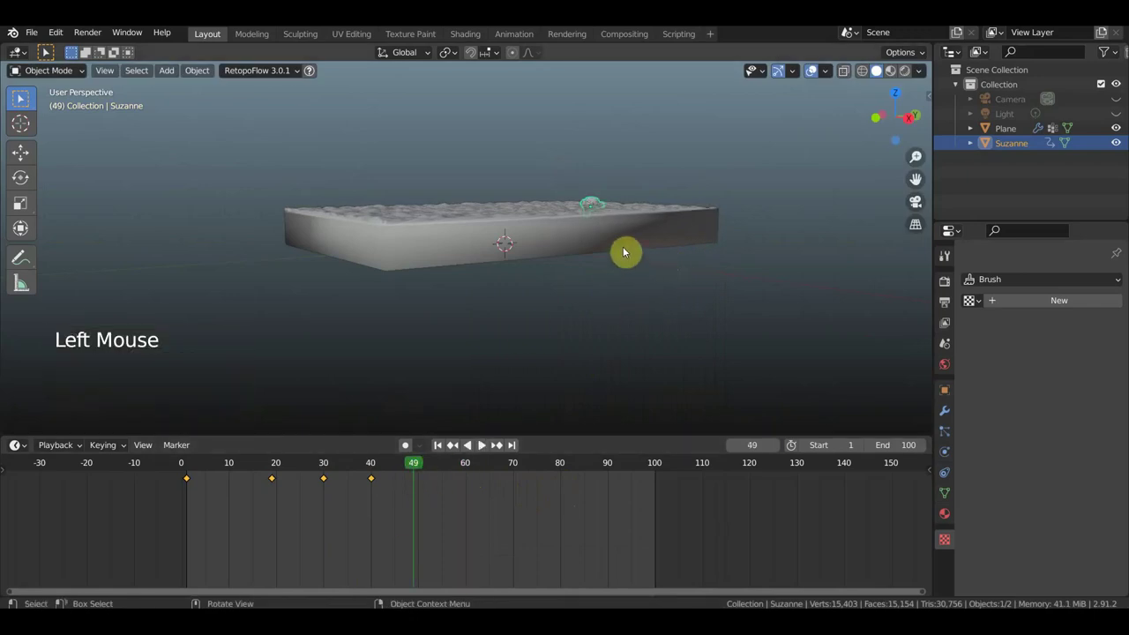
pyautogui.press('g')
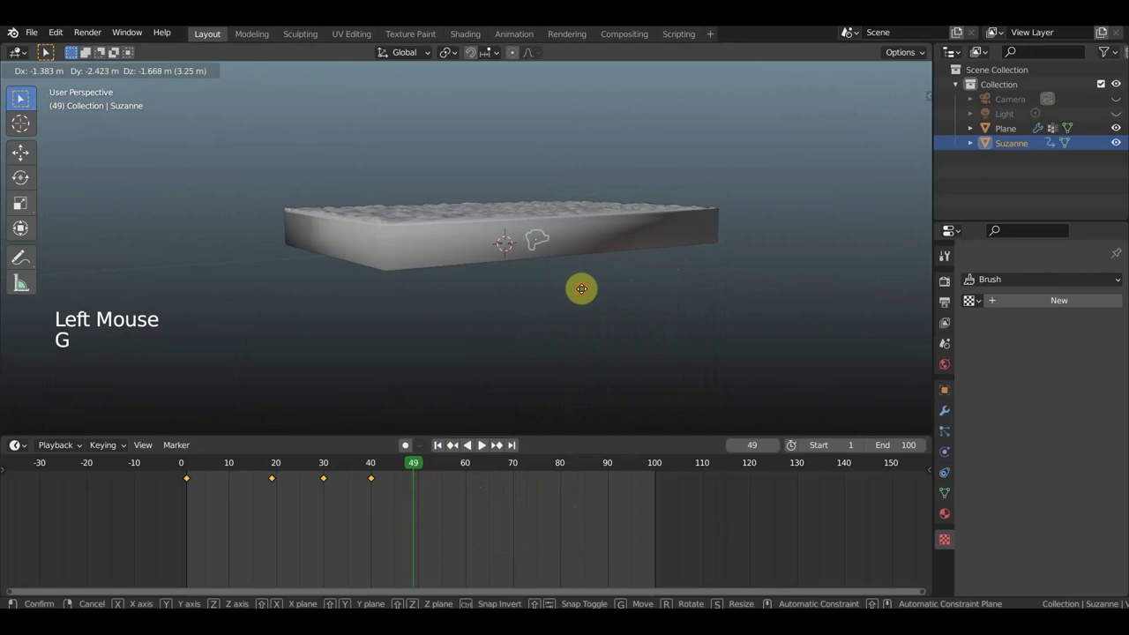
pyautogui.press('i')
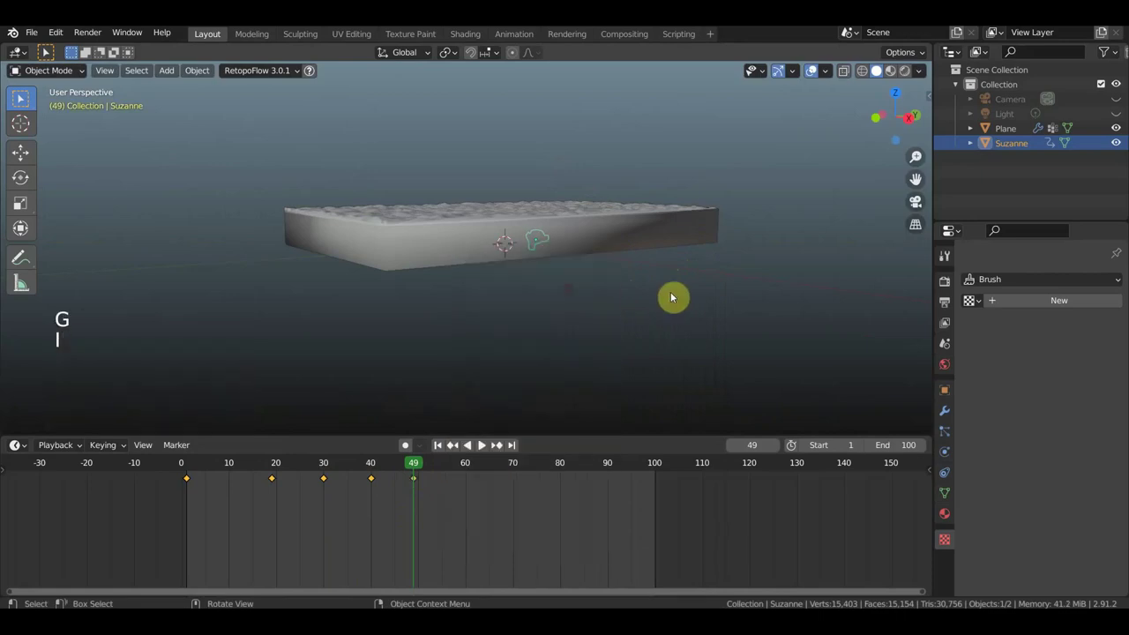
# Play the animation from the start and watch Suzanne sink into the wavy slab
pyautogui.press('space')
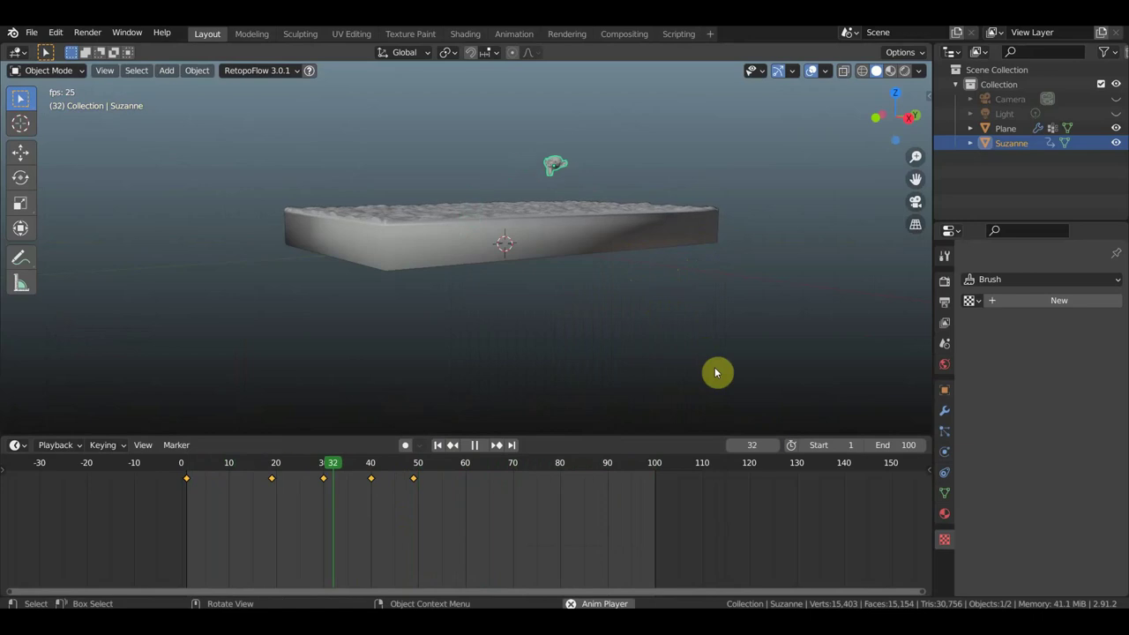
pyautogui.press('space')
pyautogui.click(187, 482)
pyautogui.press('shift+d')
pyautogui.press('space')
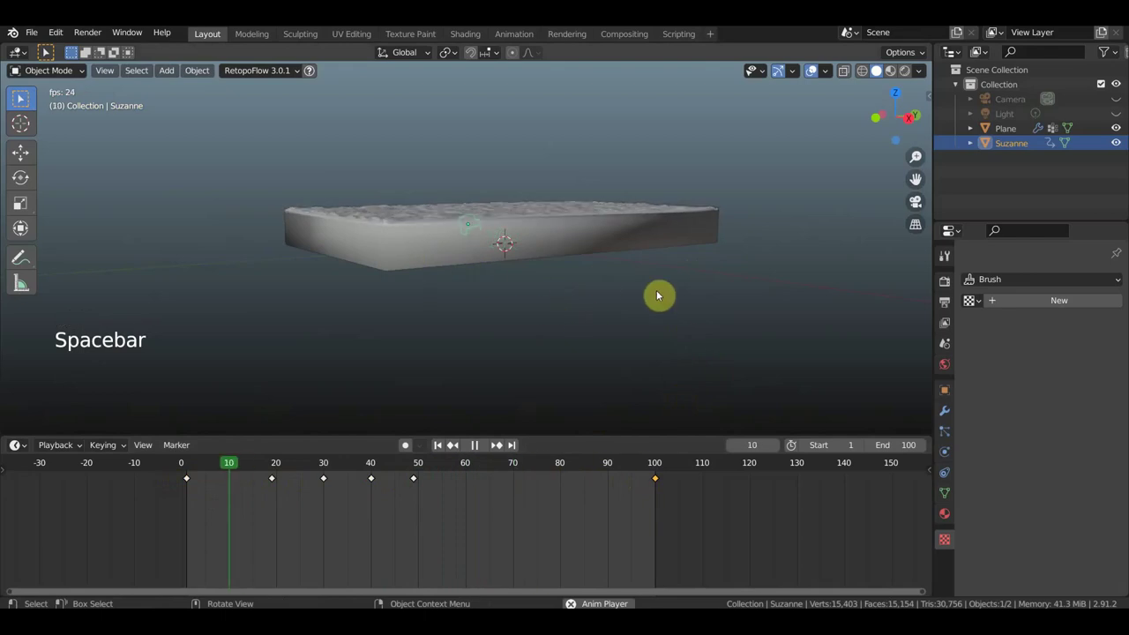
pyautogui.middleClick(643, 324)
pyautogui.scroll(3)
pyautogui.middleClick(655, 328)
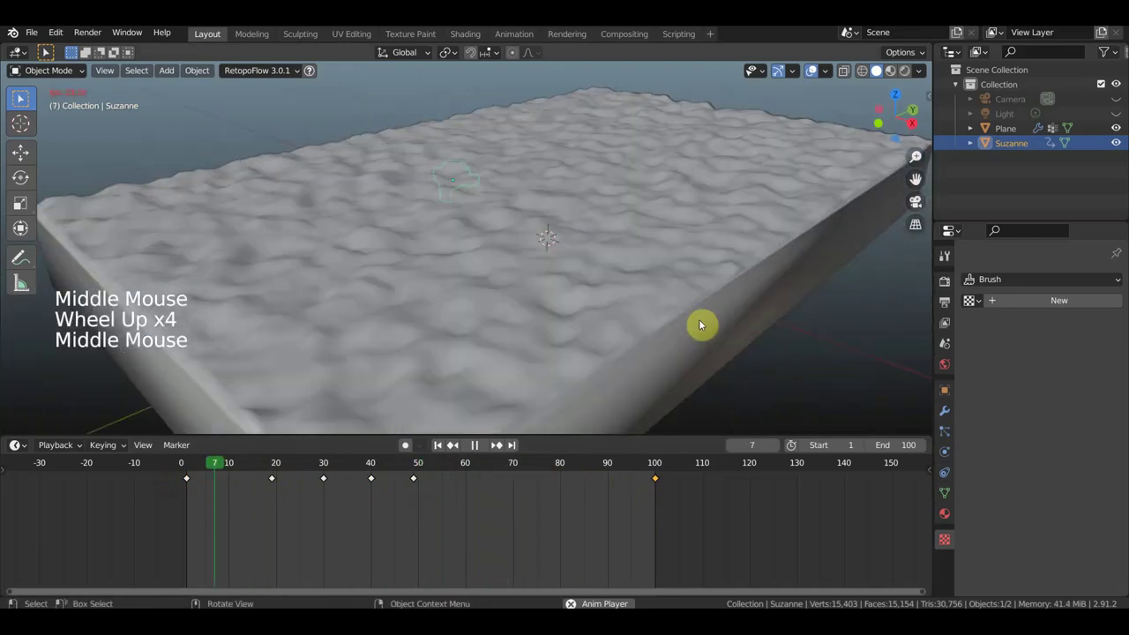
# Stop playback and select the wavy Plane slab to show its Clouds displacement texture
pyautogui.press('space')
pyautogui.middleClick(698, 256)
pyautogui.press('space')
pyautogui.press('space')
pyautogui.middleClick(714, 212)
pyautogui.click(646, 256)
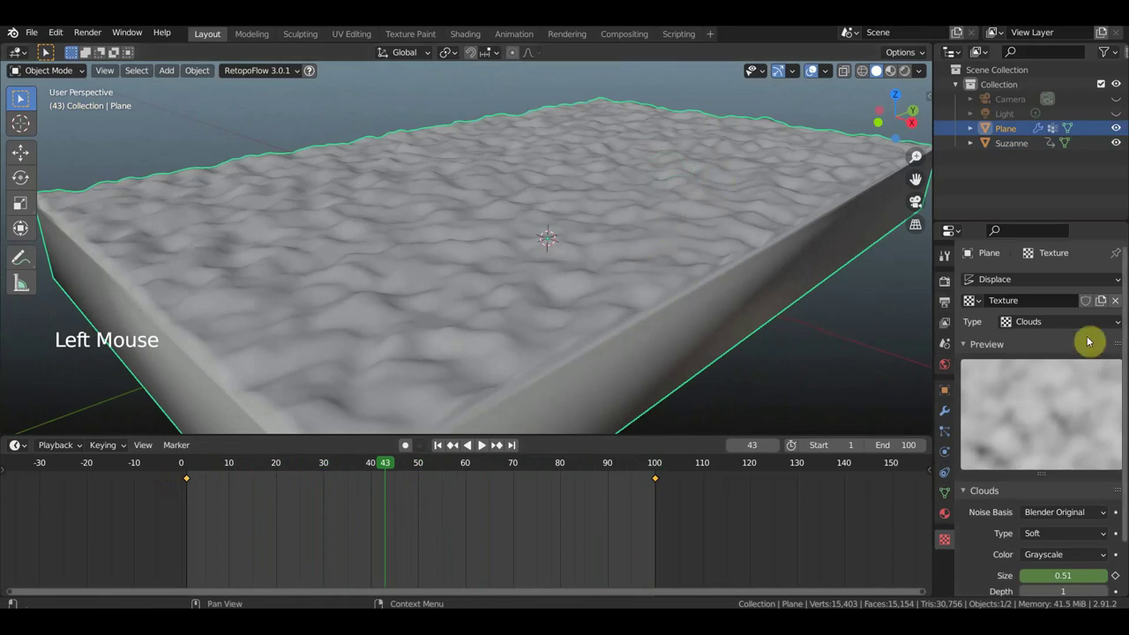
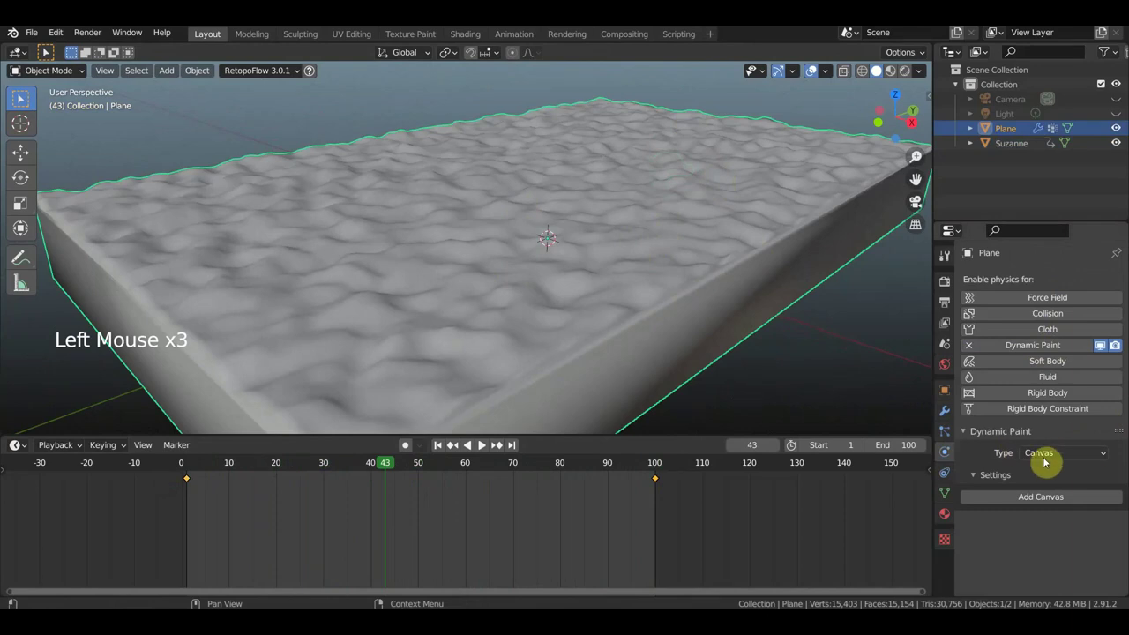
# Add a Dynamic Paint canvas with Waves surface to the Plane and enable Dynamic Paint on Suzanne
pyautogui.click(1051, 508)
pyautogui.scroll(-3)
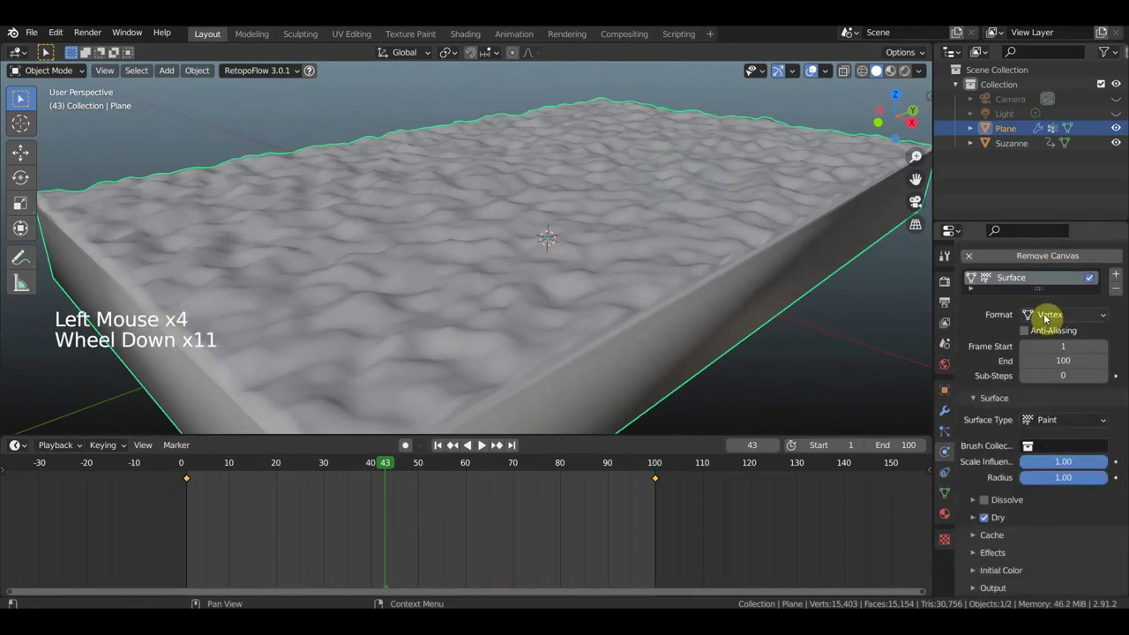
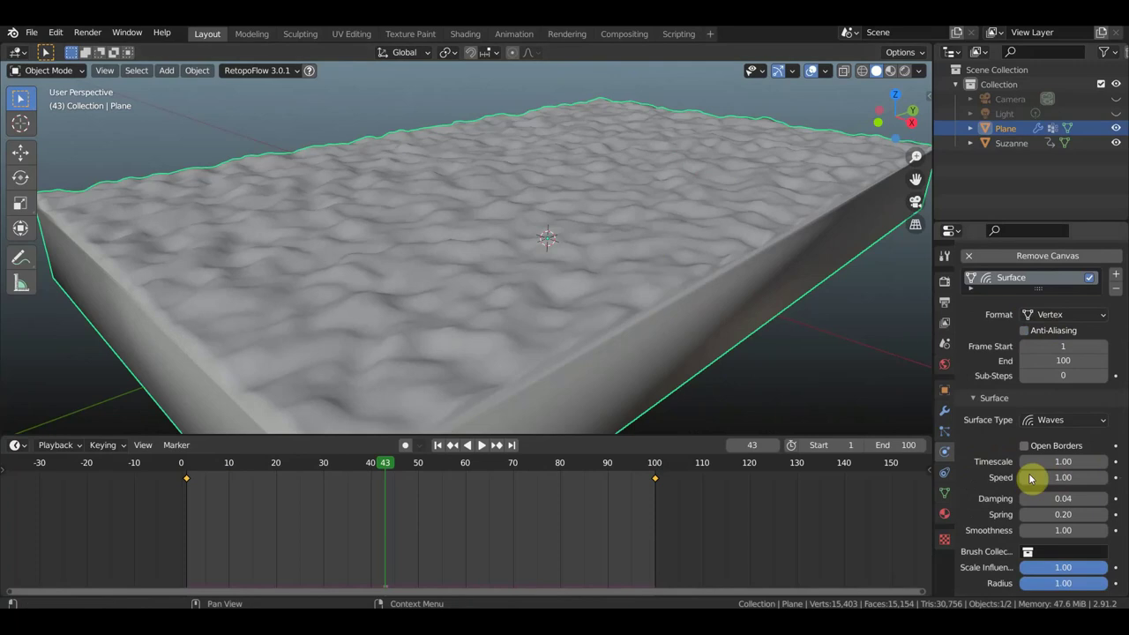
pyautogui.click(1020, 153)
pyautogui.click(1043, 351)
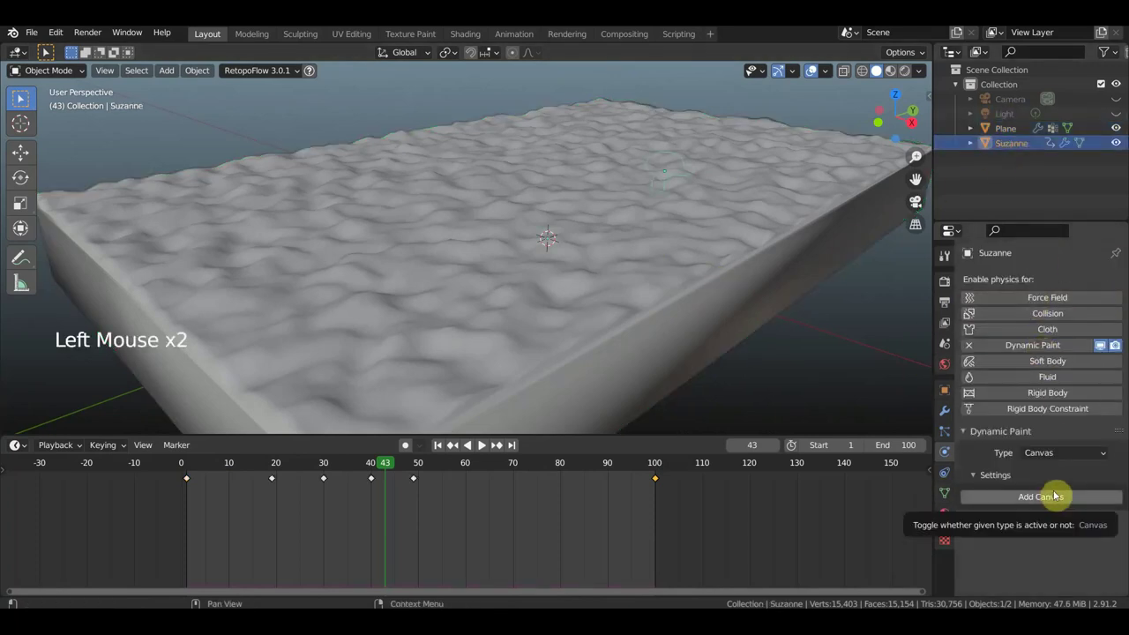
# Make Suzanne a Dynamic Paint brush and play the animation to see her waves in the slab
pyautogui.click(1065, 462)
pyautogui.click(1038, 503)
pyautogui.scroll(-3)
pyautogui.press('space')
# Orbit over the rippling slab surface while the wave animation plays
pyautogui.middleClick(752, 357)
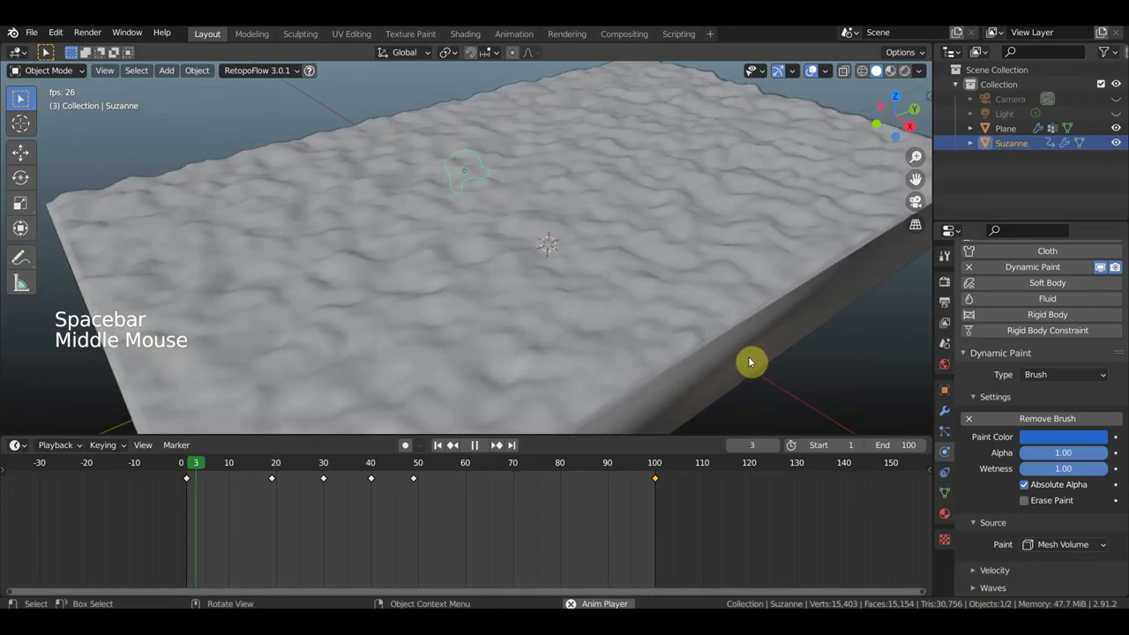
pyautogui.scroll(3)
pyautogui.middleClick(748, 398)
pyautogui.middleClick(721, 433)
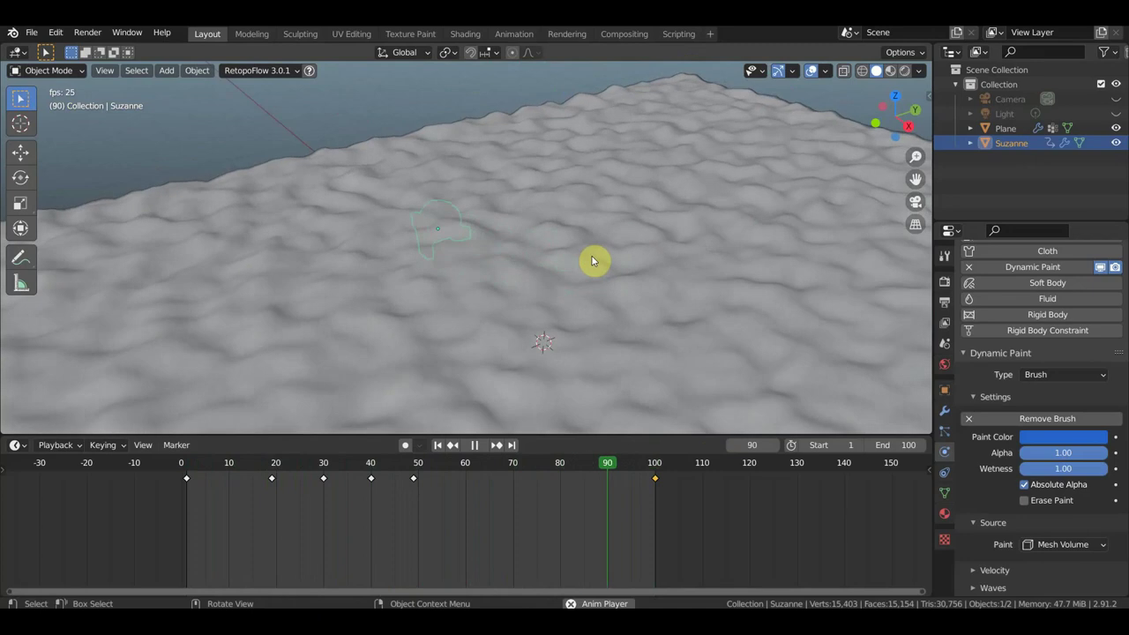
pyautogui.press('space')
pyautogui.middleClick(628, 233)
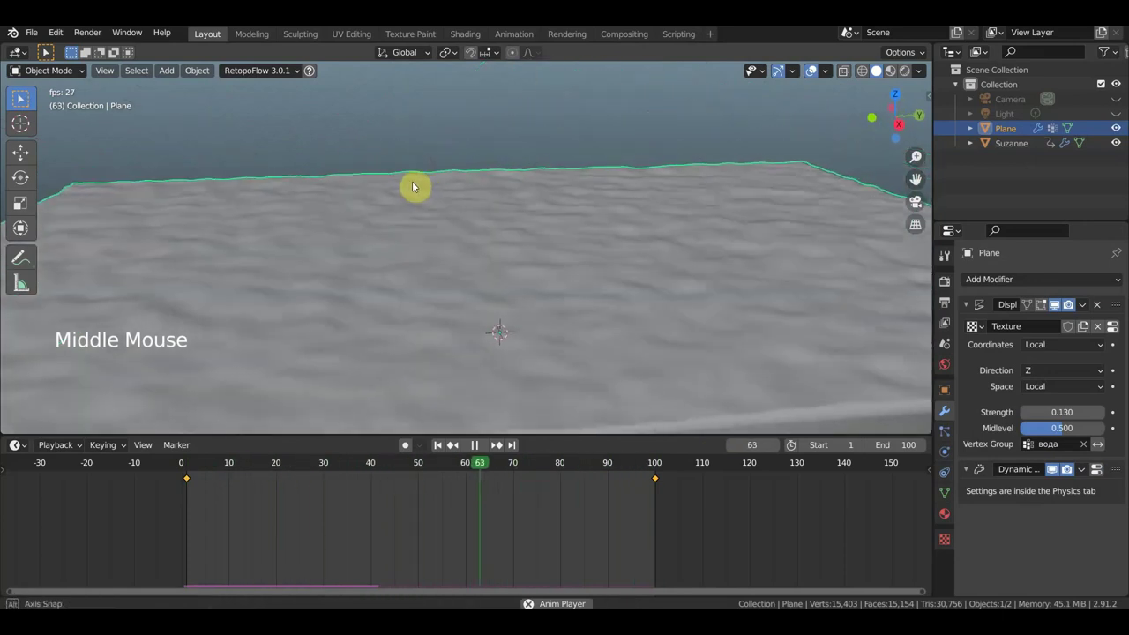
# View the slab from the side and stop the animation playback
pyautogui.scroll(-3)
pyautogui.middleClick(578, 228)
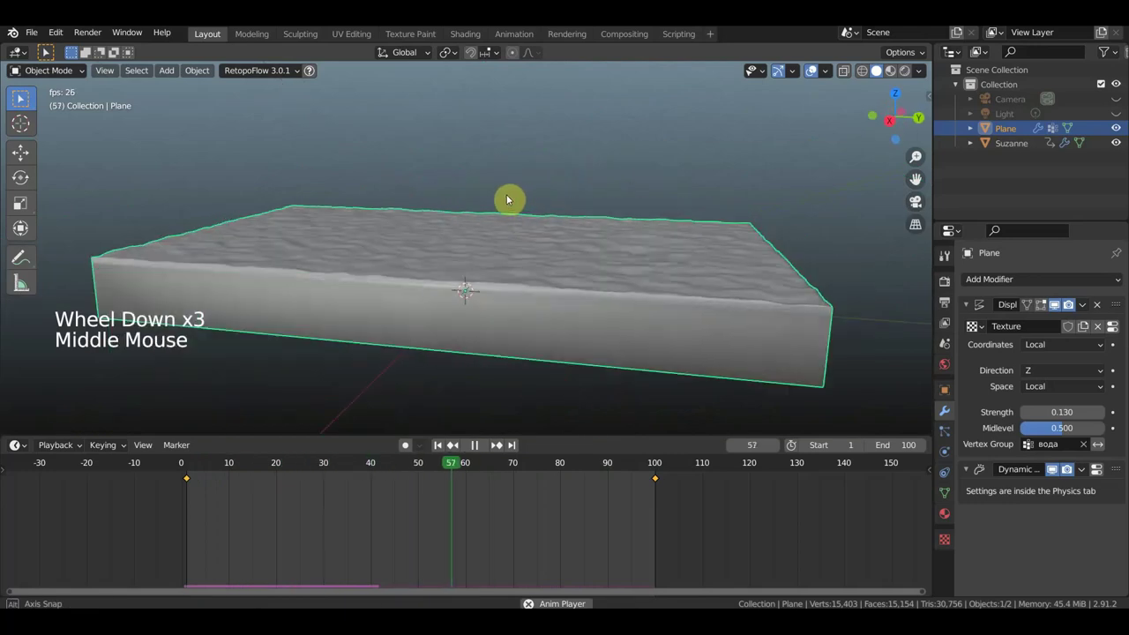
pyautogui.press('space')
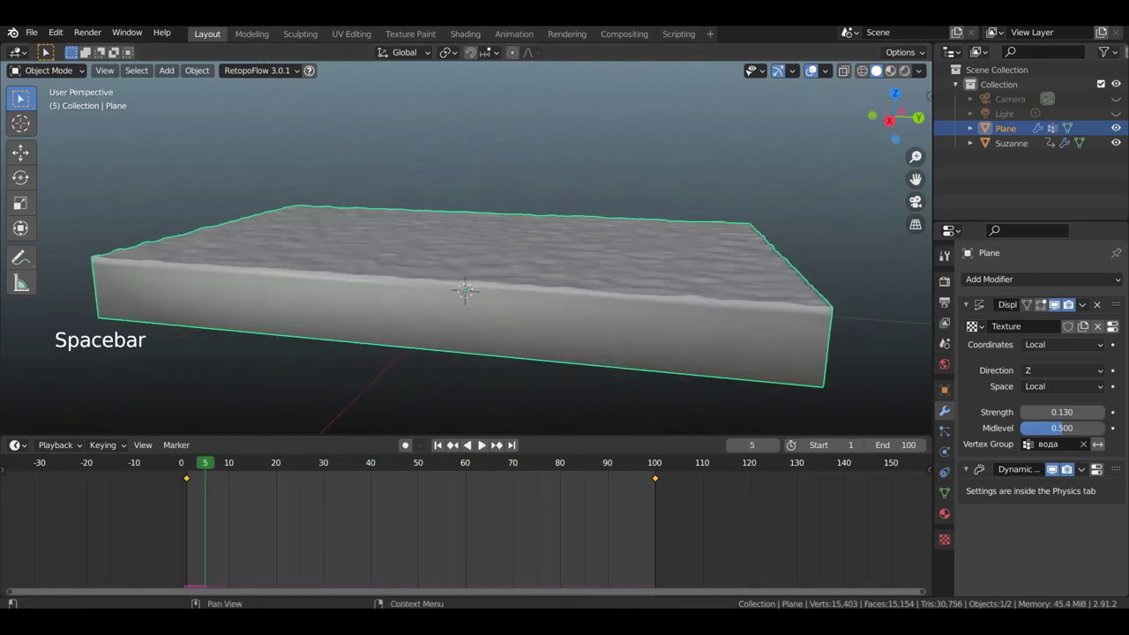
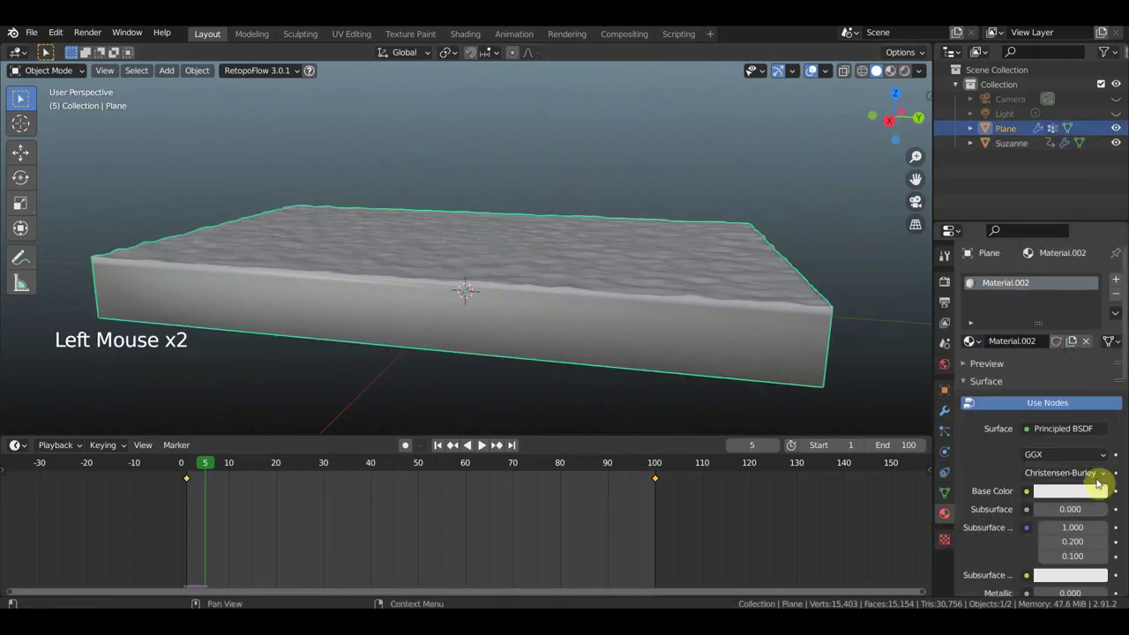
# Give the slab's Material.002 a blue base colour from the colour wheel
pyautogui.click(1078, 496)
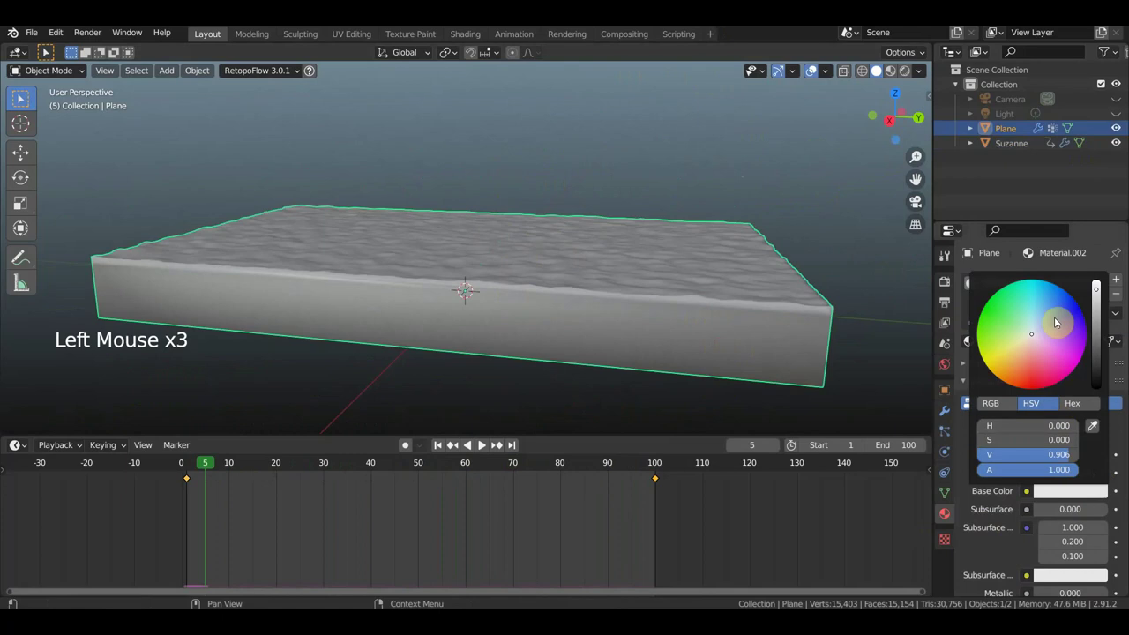
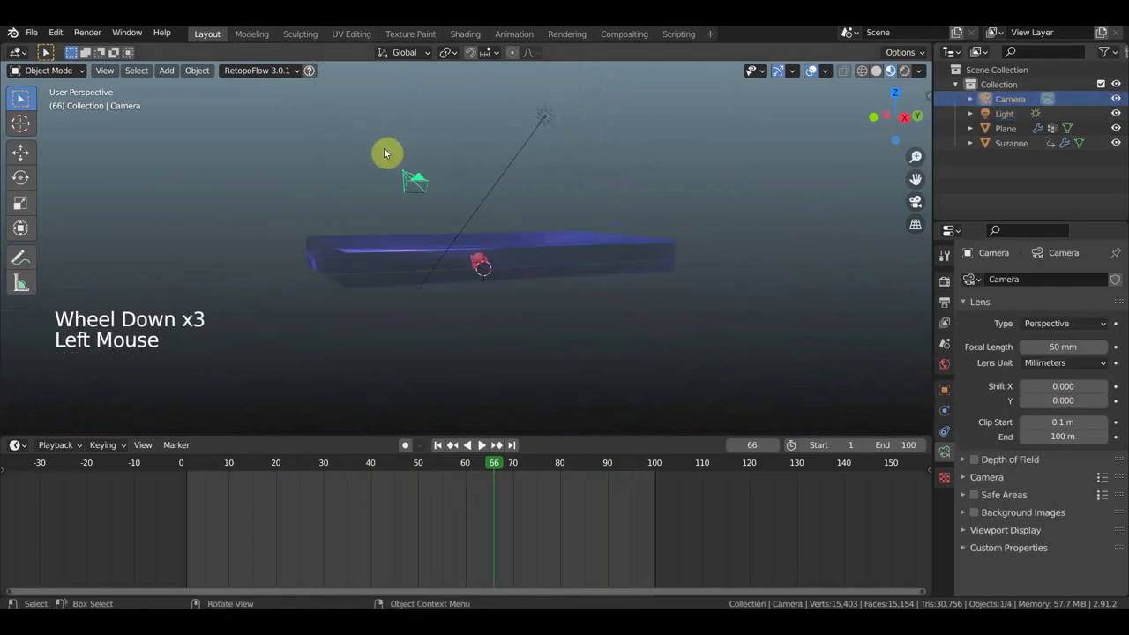
# Move and rotate the camera toward the slab using top and front orthographic views
pyautogui.press('KP_7')
pyautogui.press('g')
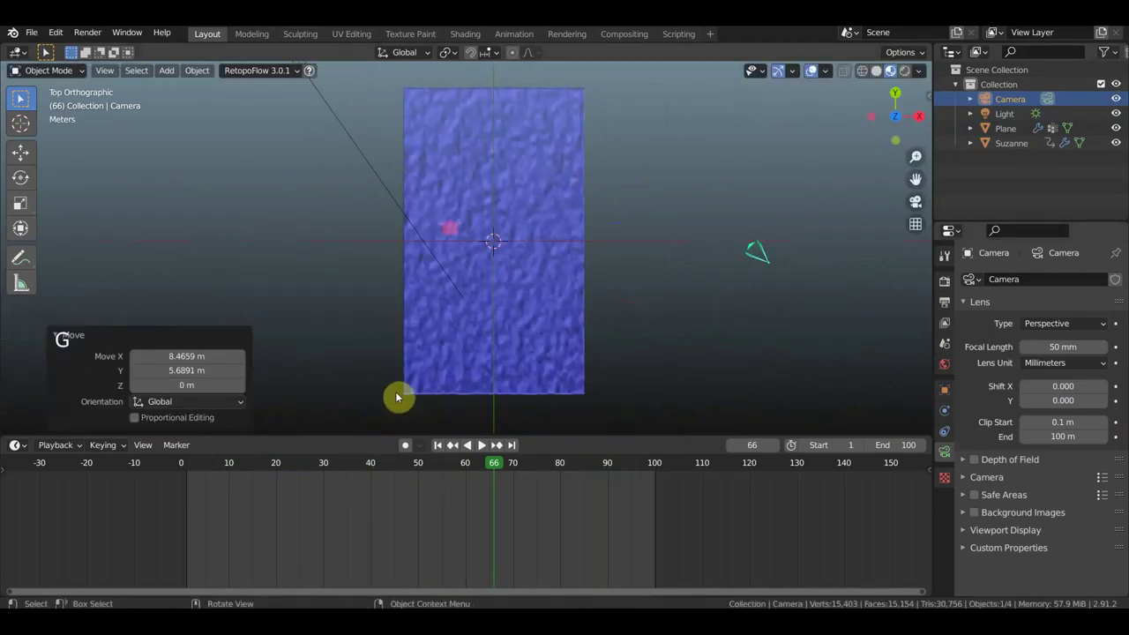
pyautogui.press('r')
pyautogui.press('r')
pyautogui.press('KP_1')
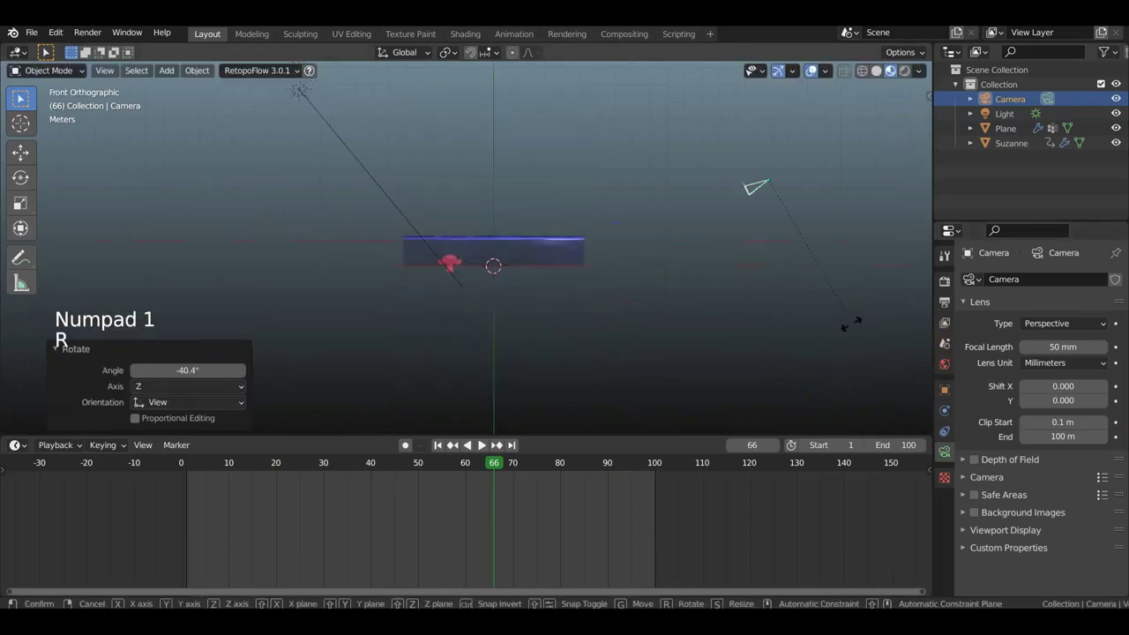
pyautogui.press('h')
# Undo a stray change, reposition the camera and check the framing through it with numpad 0
pyautogui.press('ctrl+z')
pyautogui.press('g')
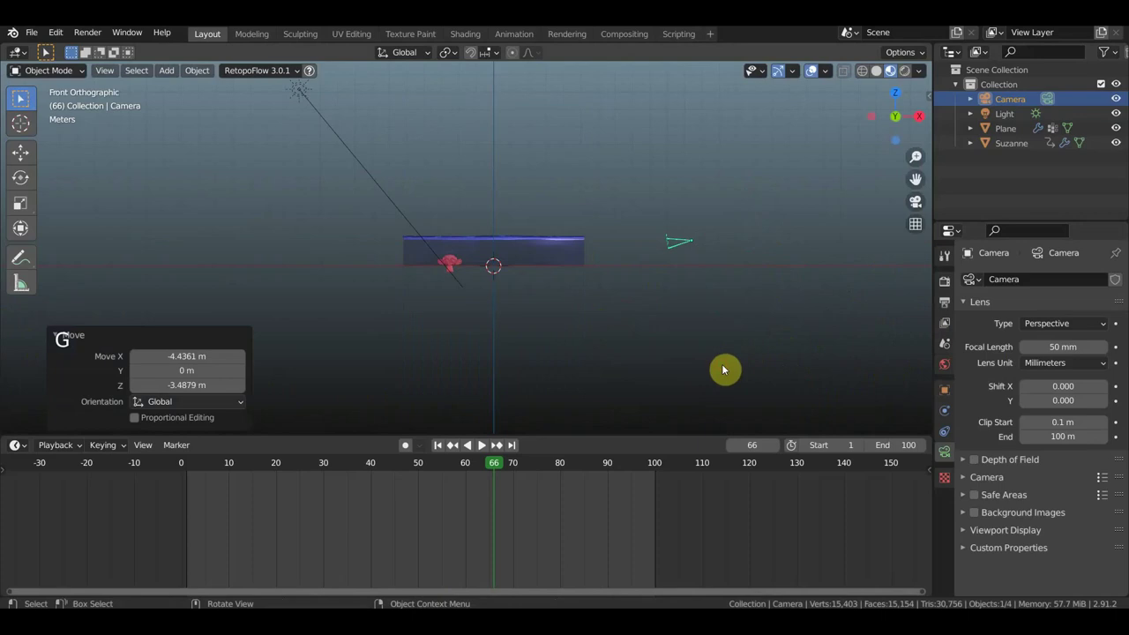
pyautogui.press('KP_0')
pyautogui.scroll(-3)
pyautogui.press('g')
pyautogui.scroll(-3)
pyautogui.press('r')
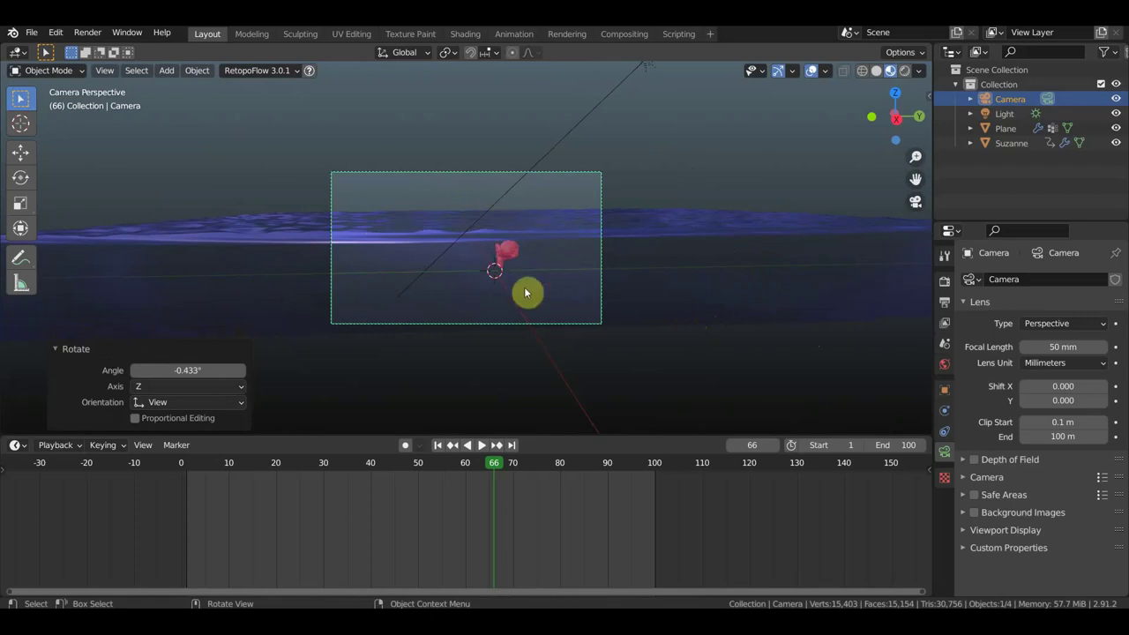
# Select the camera and nudge its position and rotation, checking the view through it
pyautogui.scroll(3)
pyautogui.scroll(-3)
pyautogui.scroll(-3)
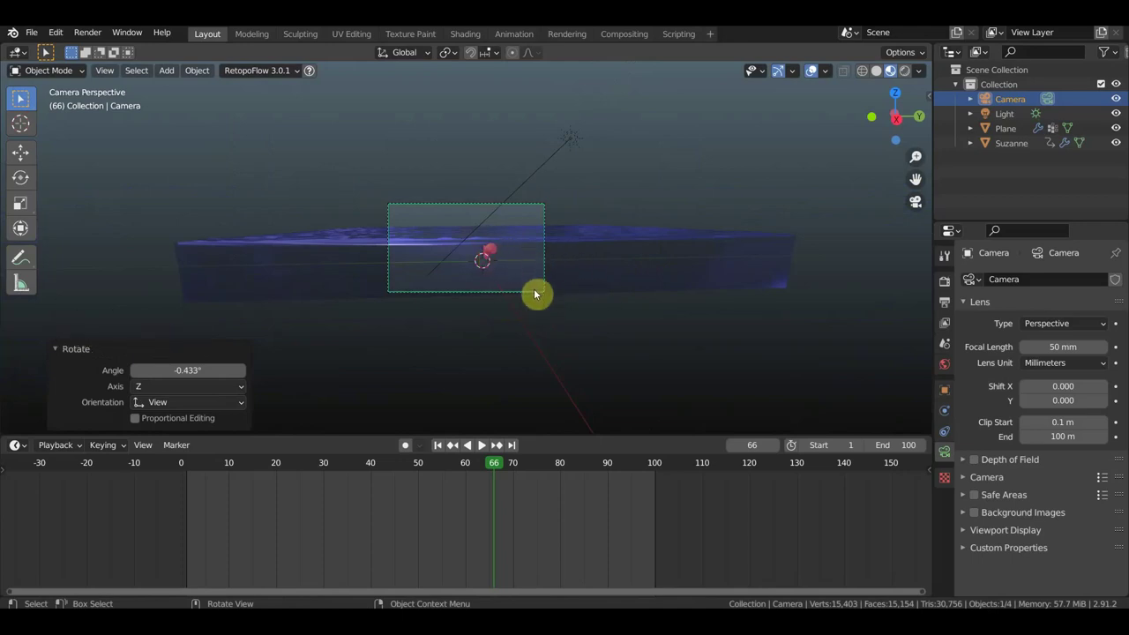
pyautogui.press('KP_7')
pyautogui.scroll(-3)
pyautogui.middleClick(656, 265)
pyautogui.click(595, 261)
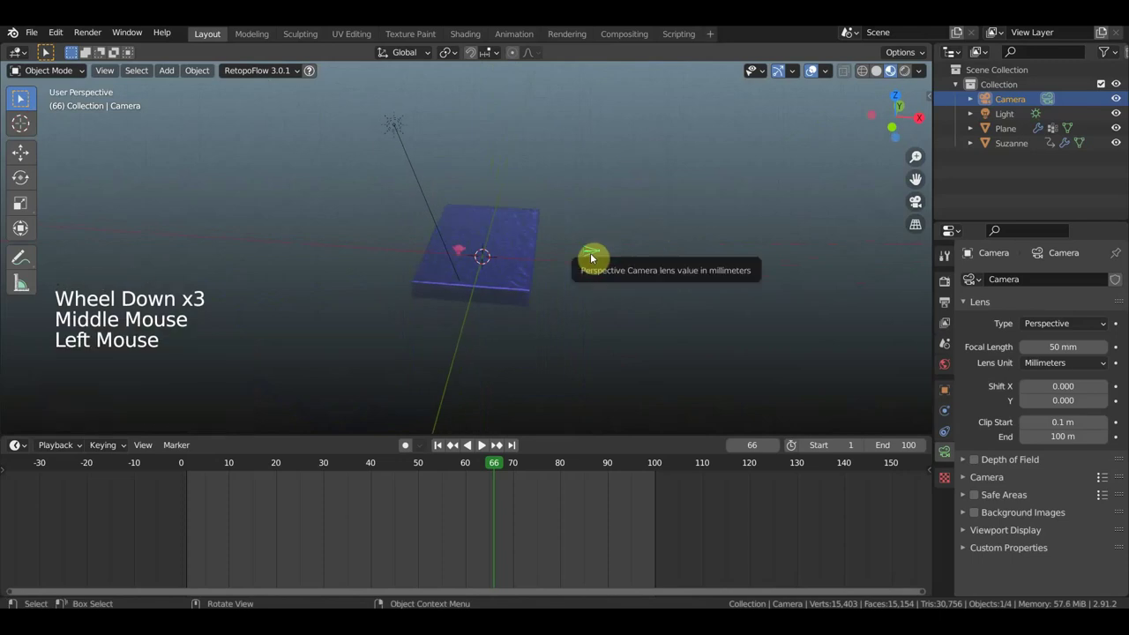
pyautogui.press('KP_1')
pyautogui.press('r')
pyautogui.press('g')
pyautogui.press('KP_0')
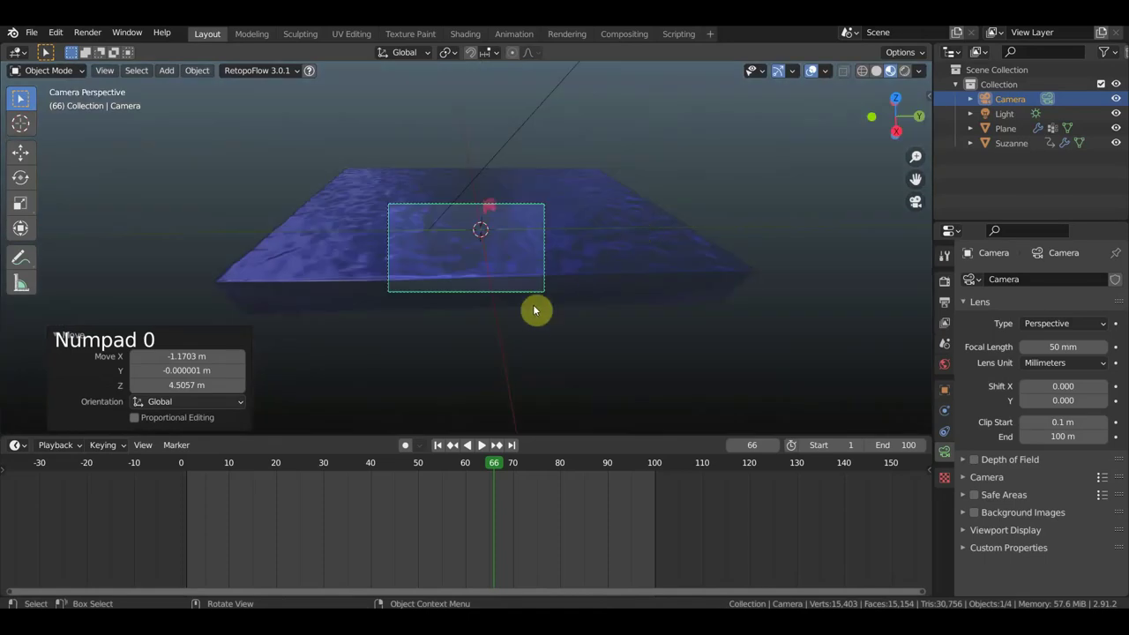
# Lower the camera in front orthographic view and re-aim it over the slab with Suzanne in frame
pyautogui.press('g')
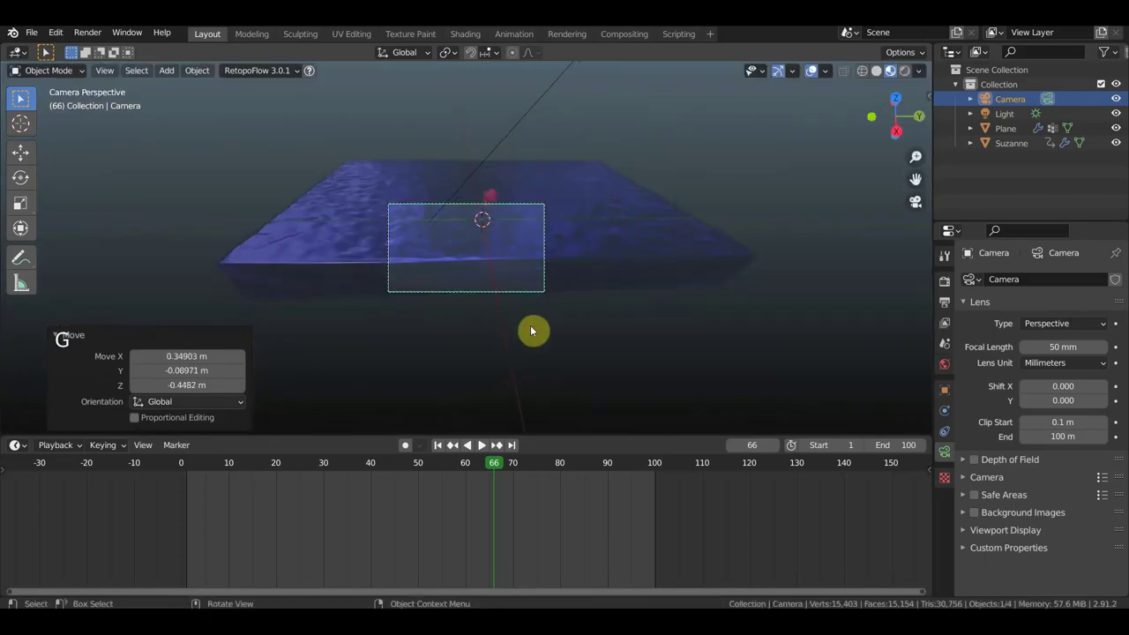
pyautogui.press('KP_1')
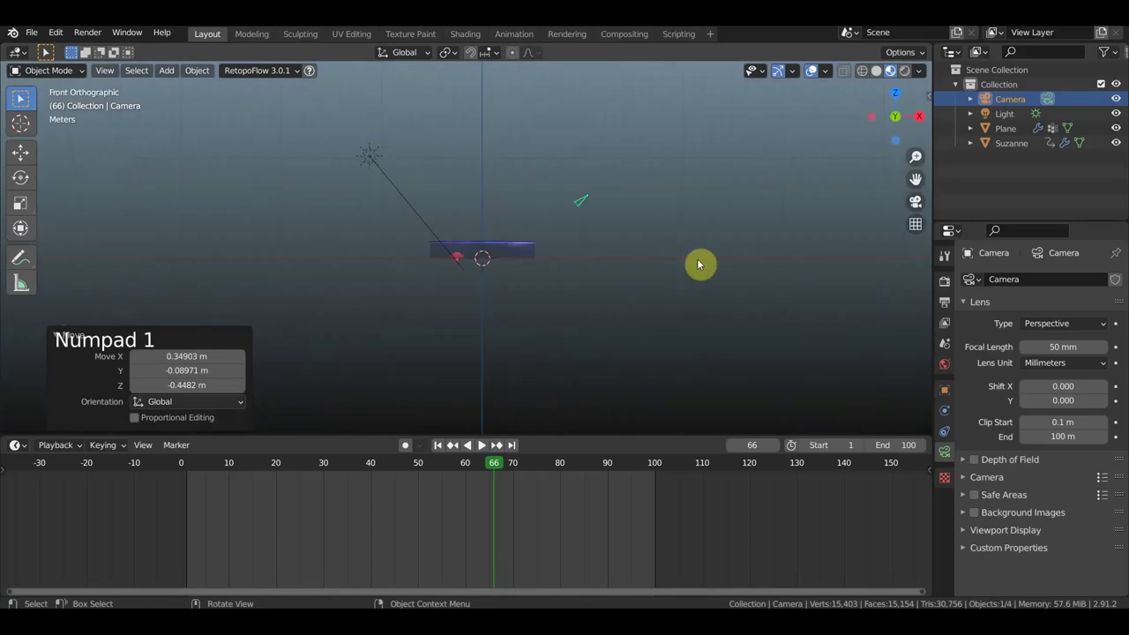
pyautogui.press('r')
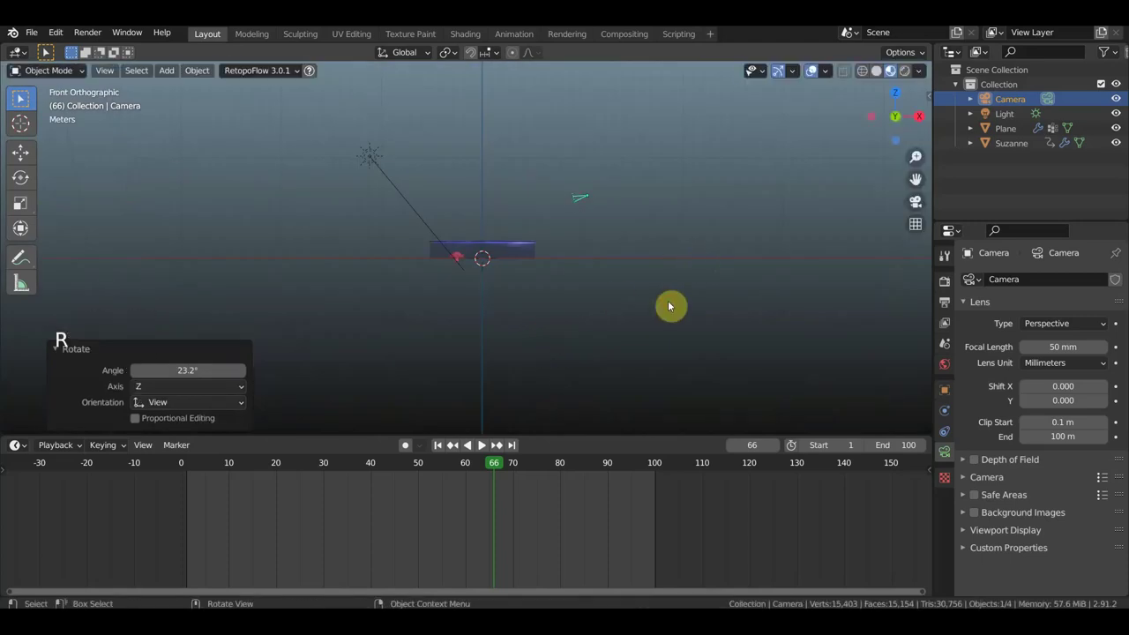
pyautogui.press('g')
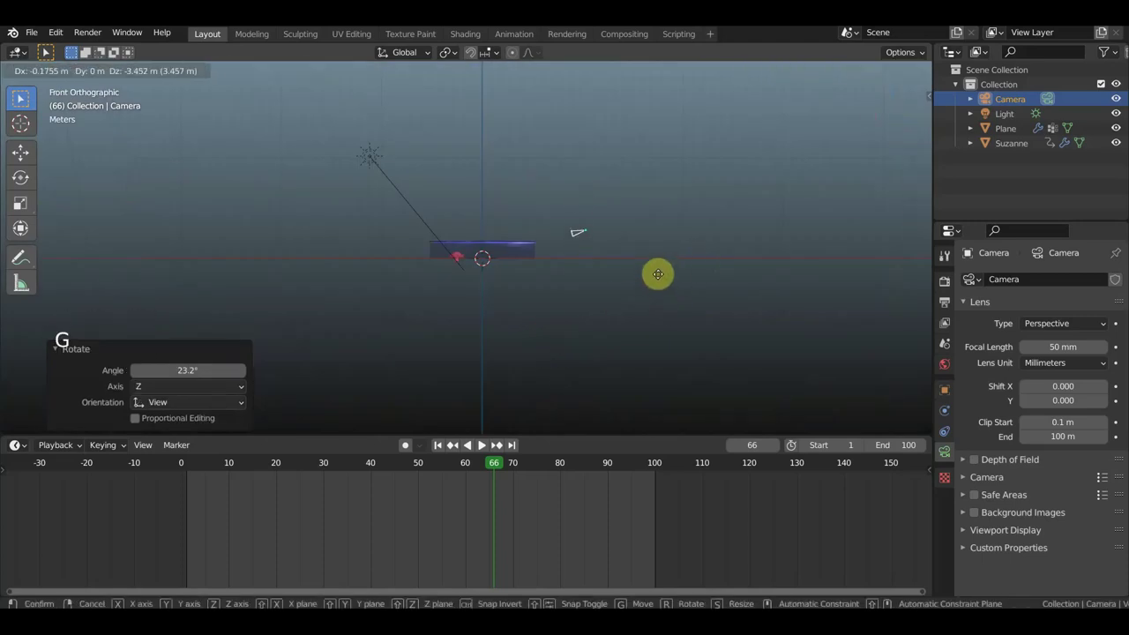
pyautogui.press('KP_0')
pyautogui.scroll(3)
pyautogui.middleClick(647, 281)
pyautogui.scroll(-3)
pyautogui.scroll(-3)
pyautogui.middleClick(511, 195)
pyautogui.scroll(-3)
# Verify the camera framing once more, then select the water slab to show its material
pyautogui.press('KP_0')
pyautogui.press('g')
pyautogui.middleClick(544, 222)
pyautogui.scroll(-3)
pyautogui.middleClick(567, 228)
pyautogui.scroll(-3)
pyautogui.scroll(3)
pyautogui.middleClick(697, 269)
pyautogui.click(694, 280)
pyautogui.scroll(-3)
pyautogui.middleClick(619, 280)
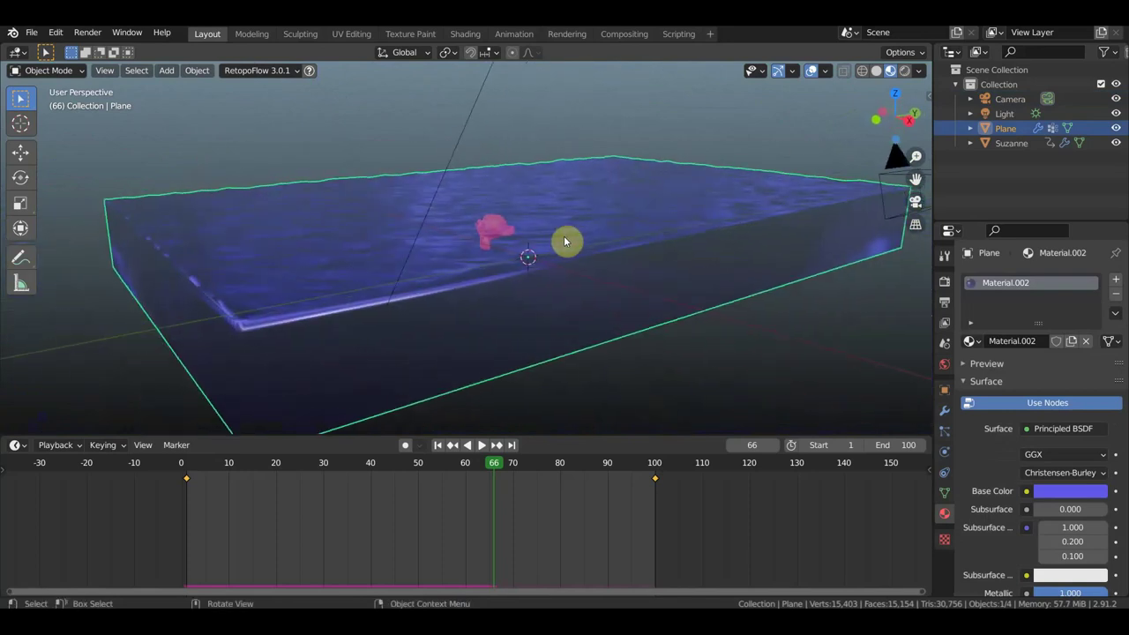
# Add a new plane and scale it up into a large floor
pyautogui.scroll(-3)
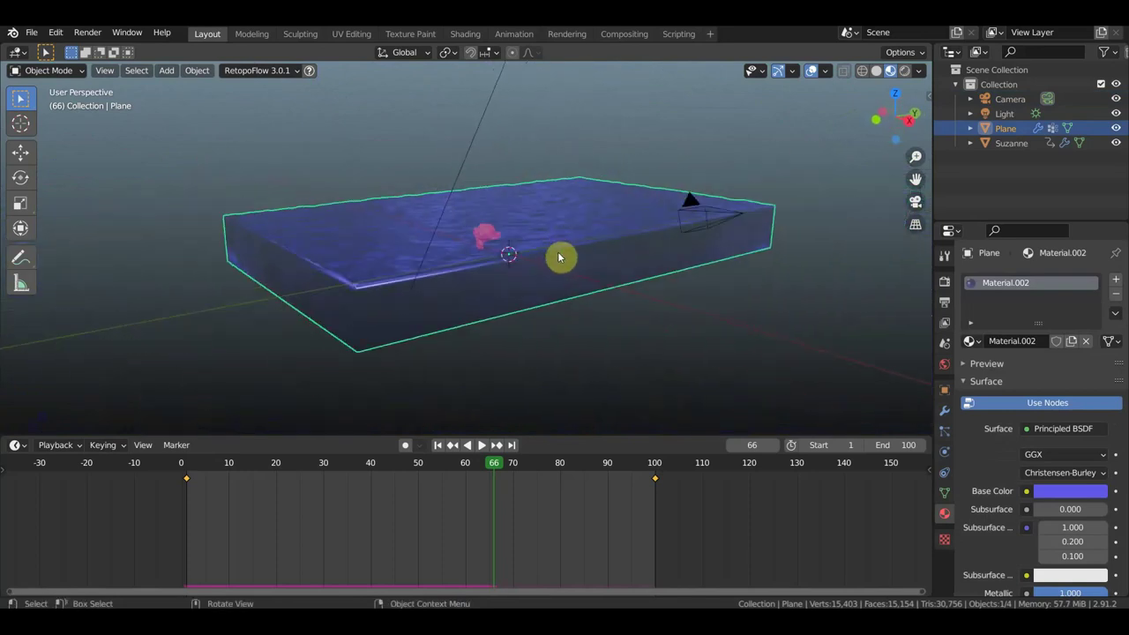
pyautogui.middleClick(545, 255)
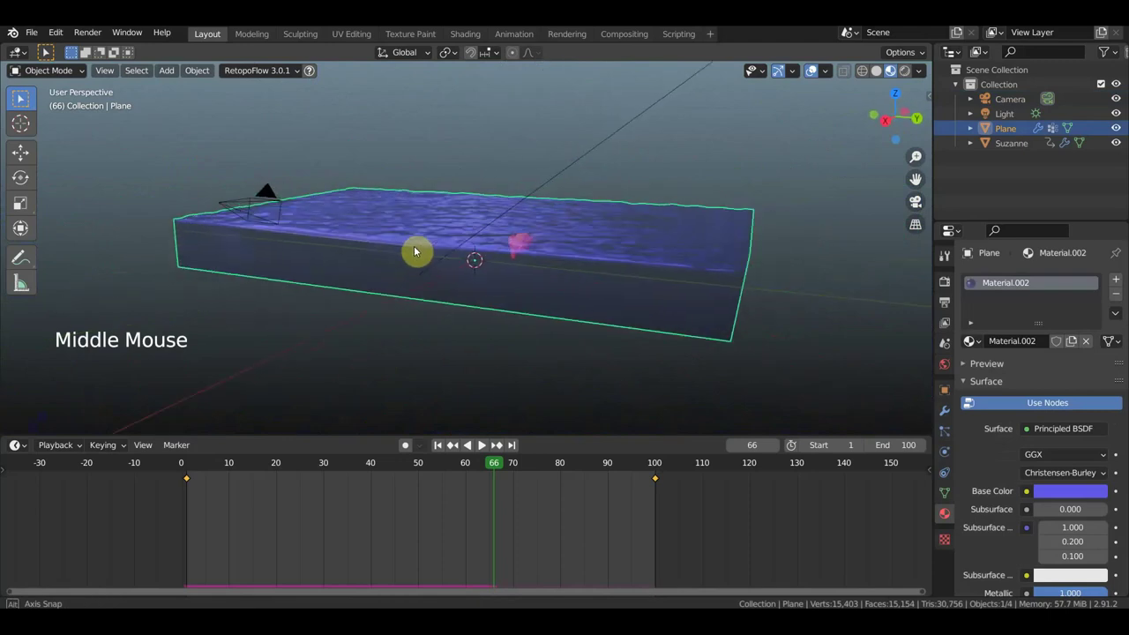
pyautogui.press('shift+a')
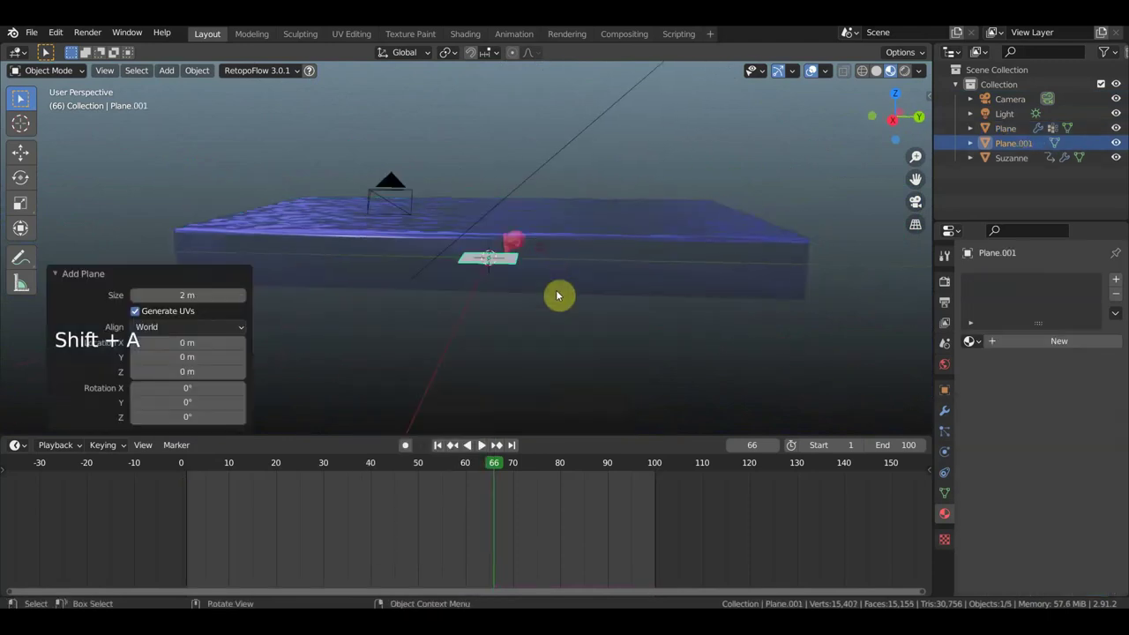
pyautogui.press('s')
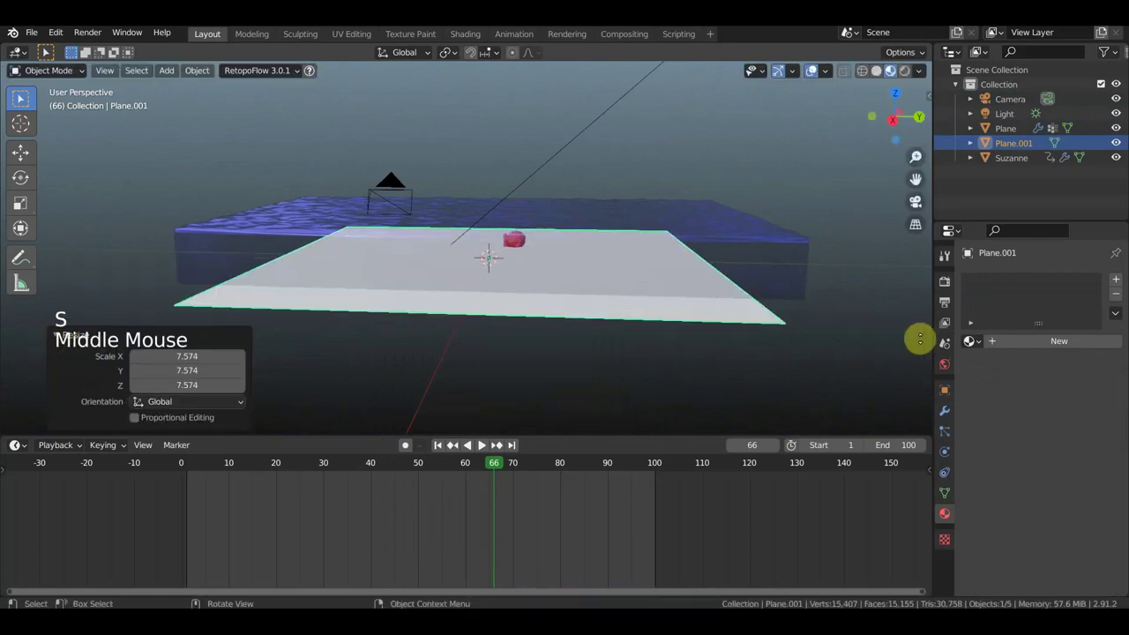
pyautogui.middleClick(838, 386)
pyautogui.middleClick(695, 391)
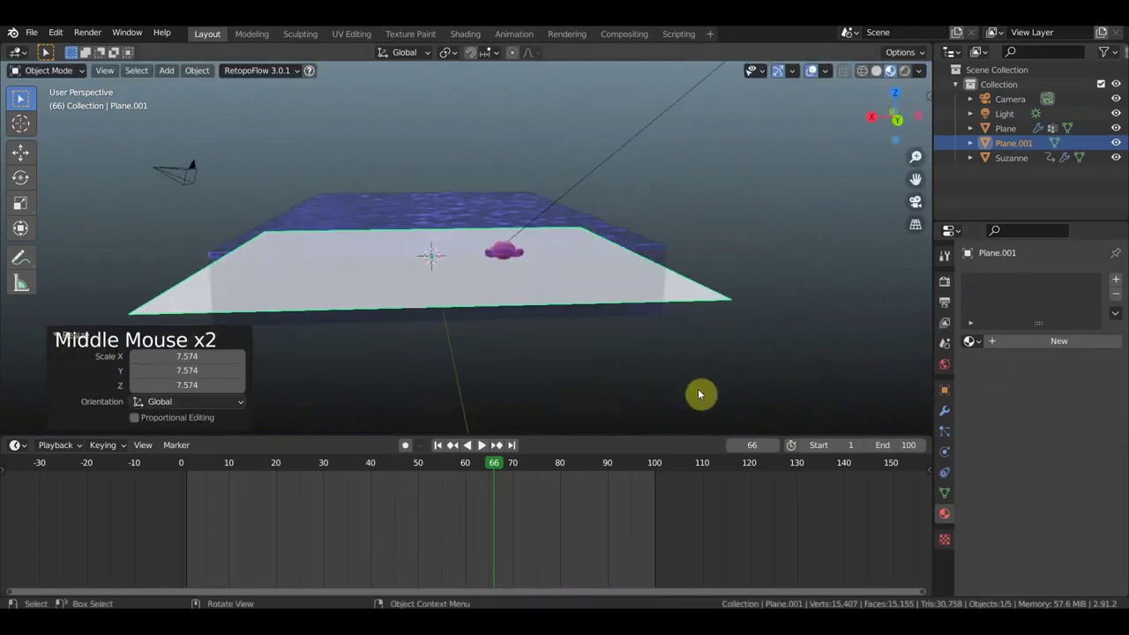
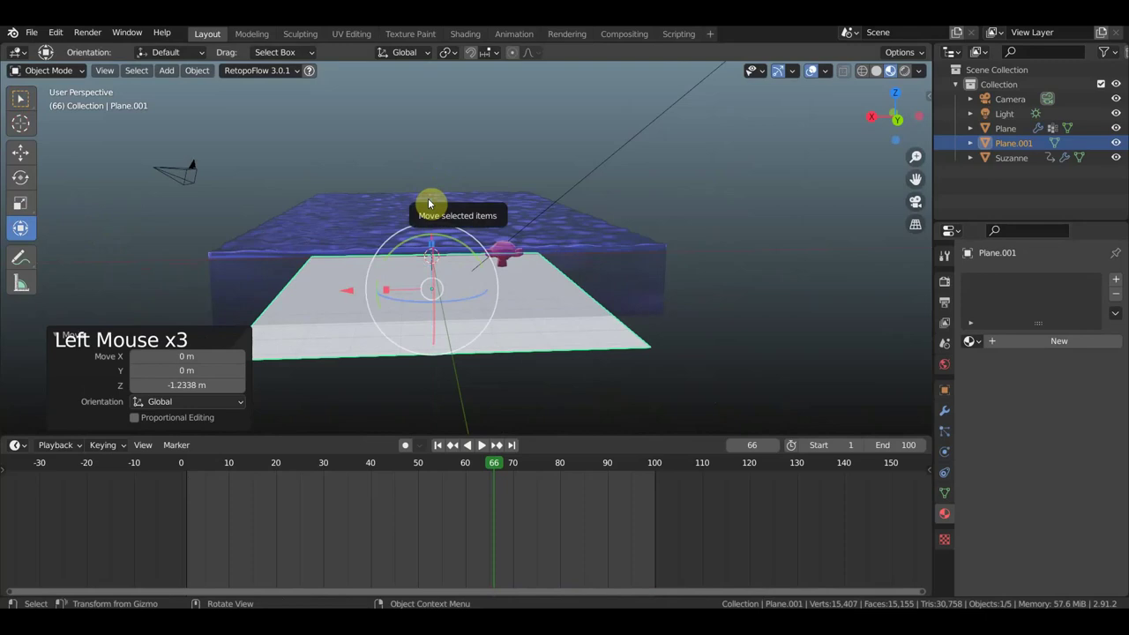
# Move the floor plane down below the water slab and give it a new Material.003
pyautogui.press('KP_1')
pyautogui.click(507, 204)
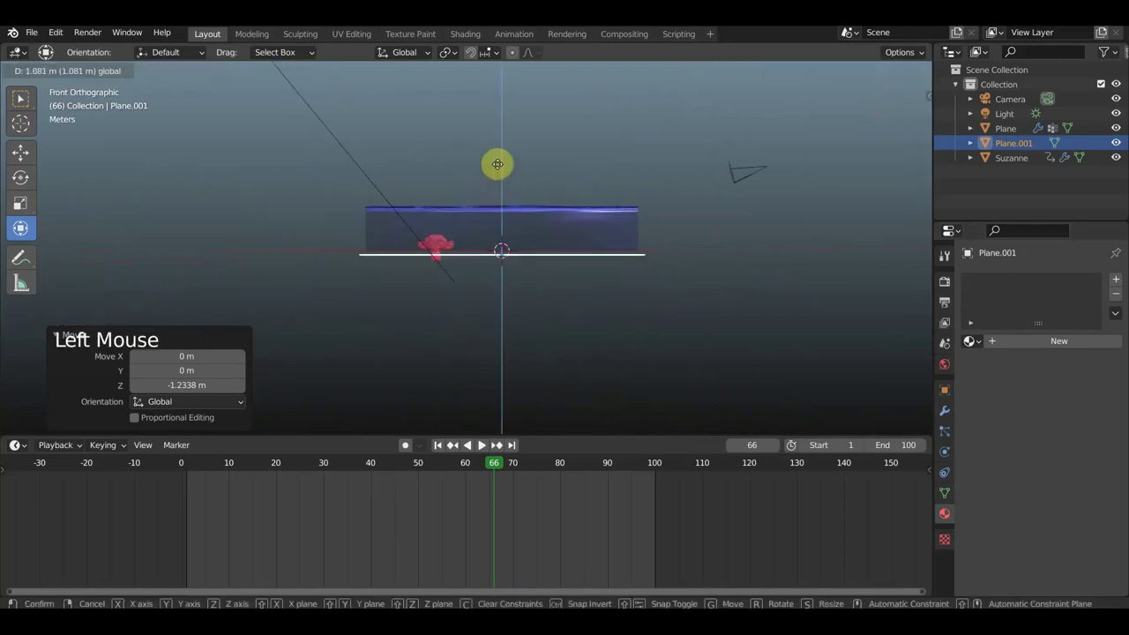
pyautogui.scroll(3)
pyautogui.middleClick(486, 282)
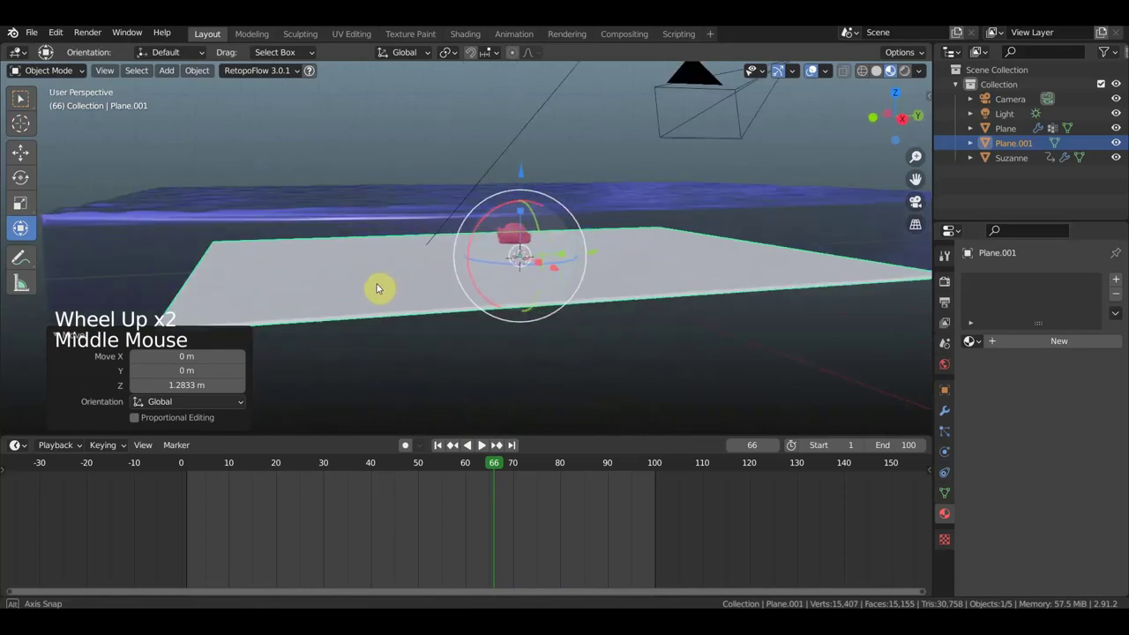
pyautogui.click(1049, 356)
pyautogui.click(1068, 348)
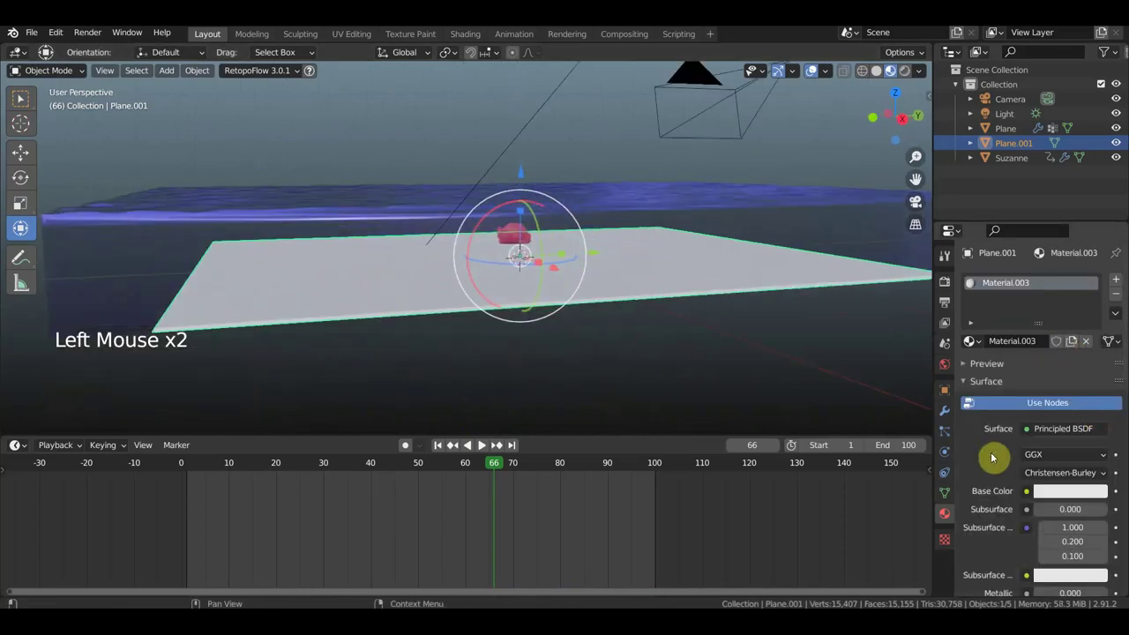
# Set the floor plane's base colour to a pale sandy yellow
pyautogui.click(1056, 496)
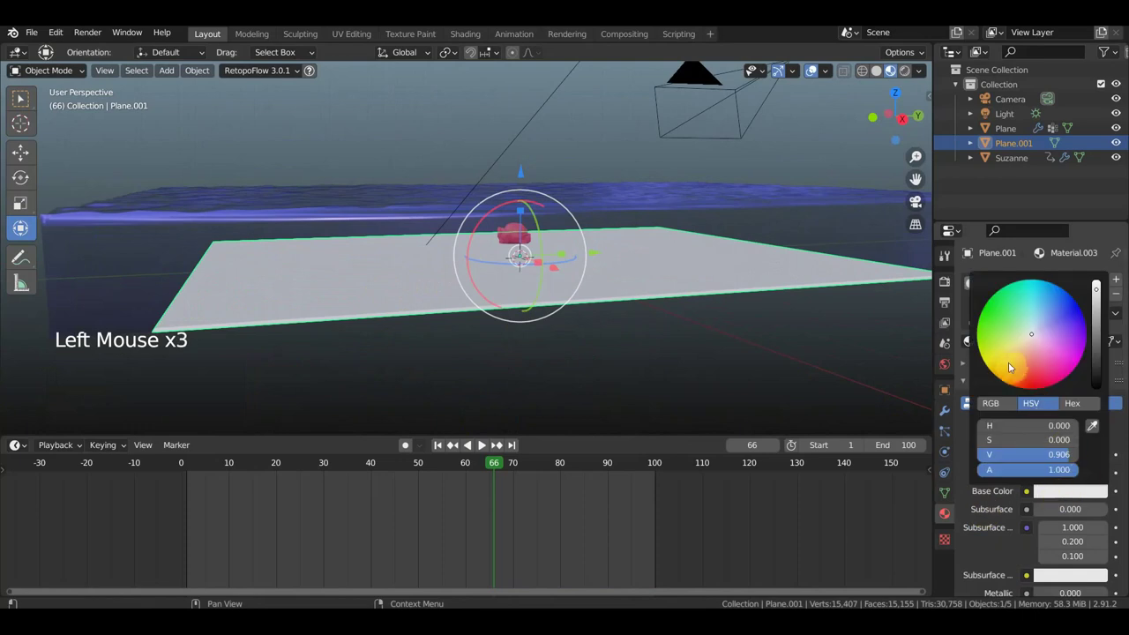
pyautogui.click(718, 405)
pyautogui.middleClick(704, 397)
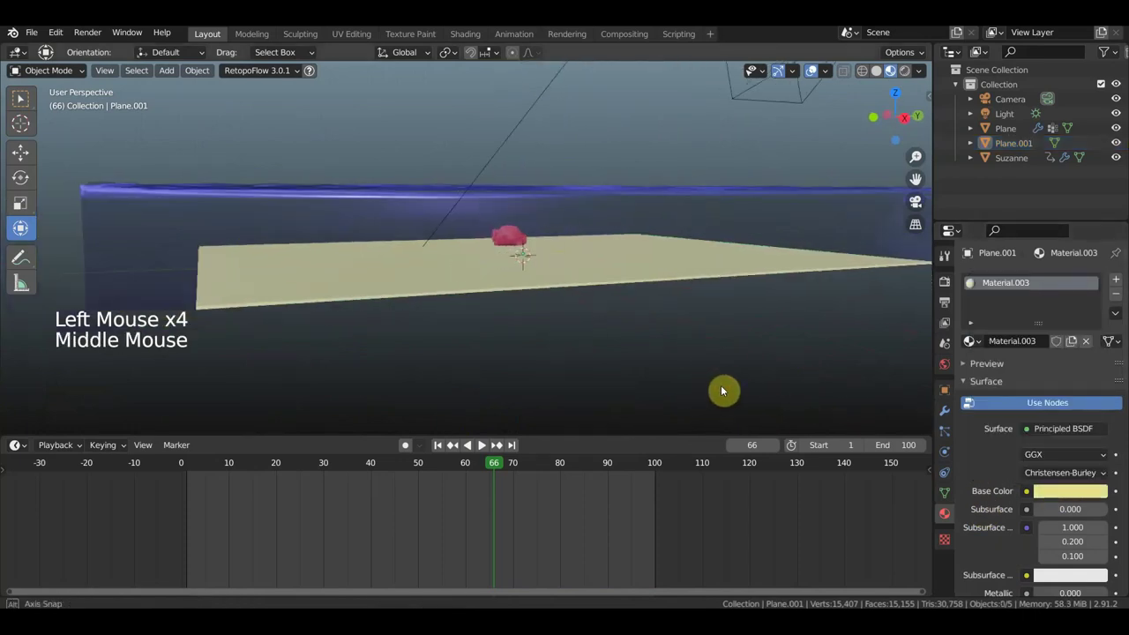
pyautogui.middleClick(451, 215)
pyautogui.scroll(-3)
# Make the floor plane a Dynamic Paint canvas in Physics Properties
pyautogui.click(569, 215)
pyautogui.scroll(-3)
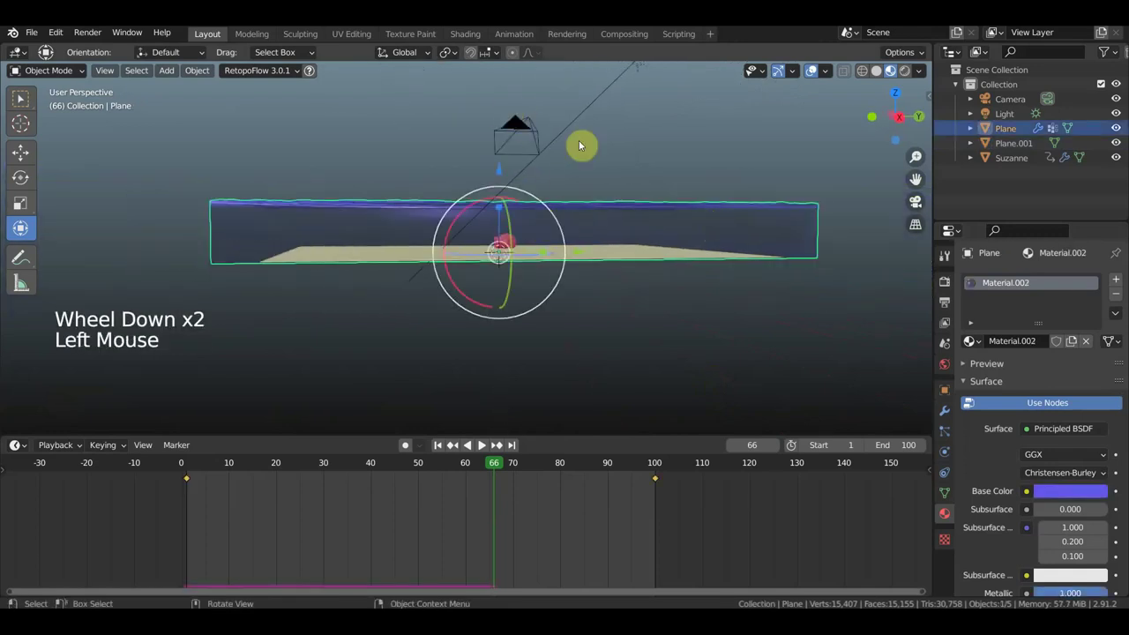
pyautogui.middleClick(572, 216)
pyautogui.scroll(3)
pyautogui.scroll(3)
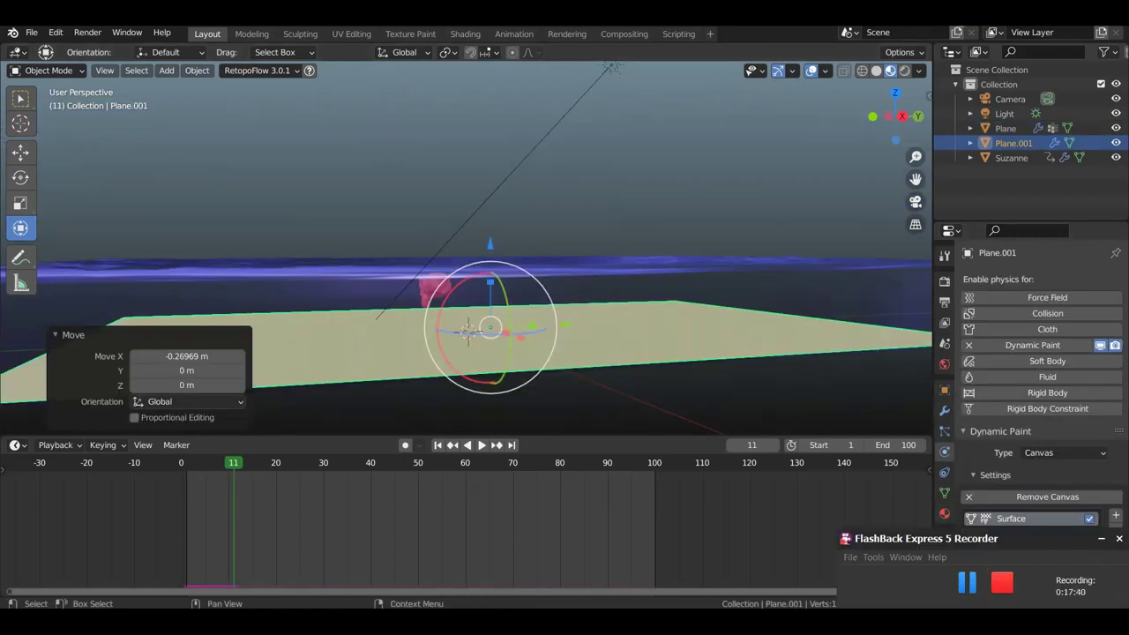